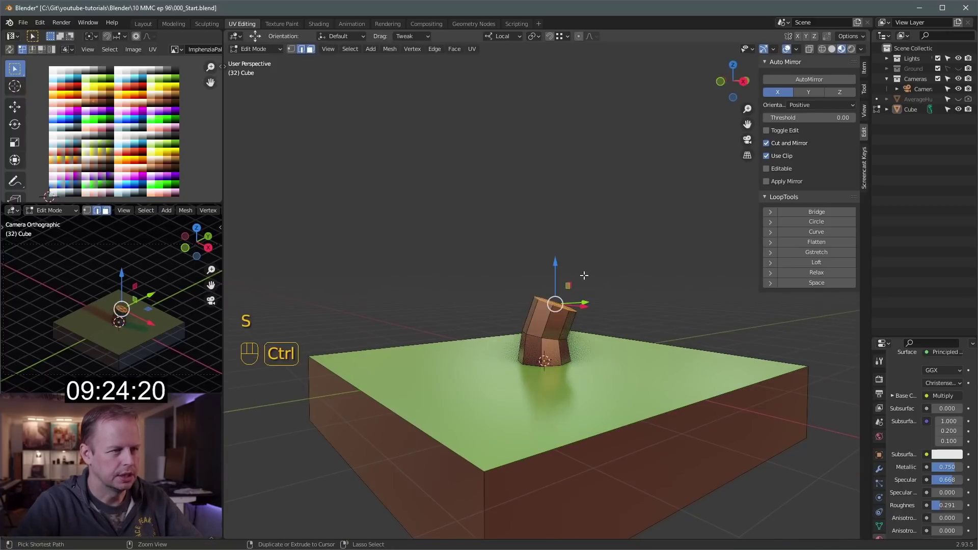
Step: Extrude the trunk's top loop into several new segments, bending and tilting each to start a curved branch
key("s")
key("s")
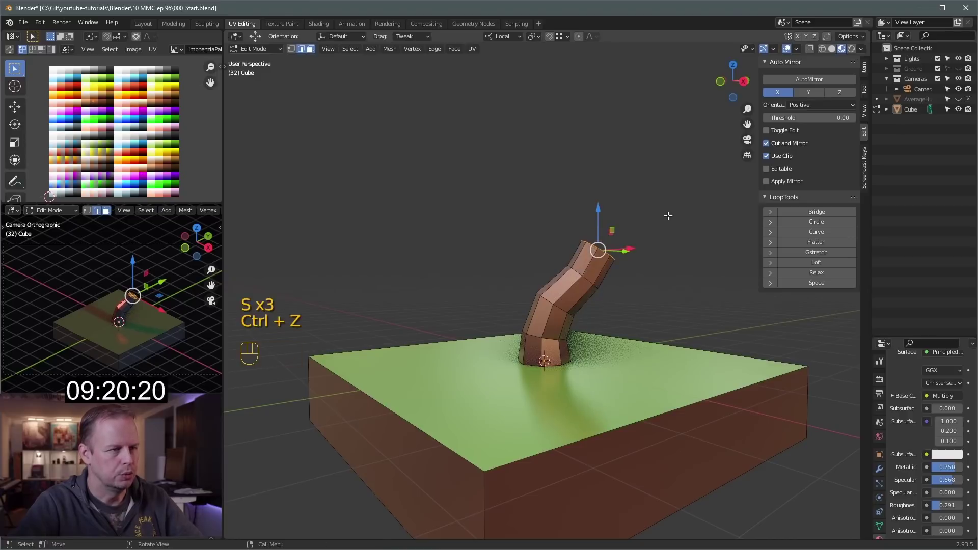
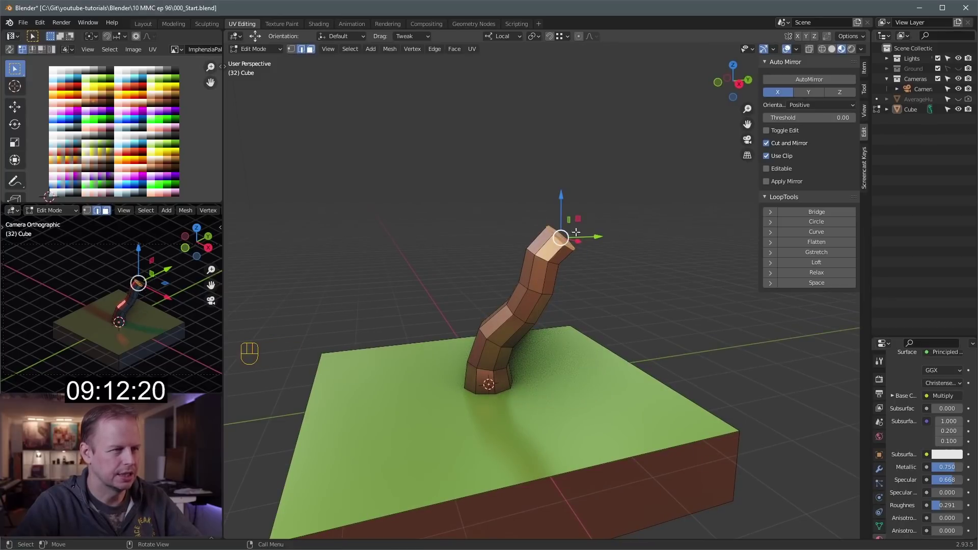
key("g")
key("r")
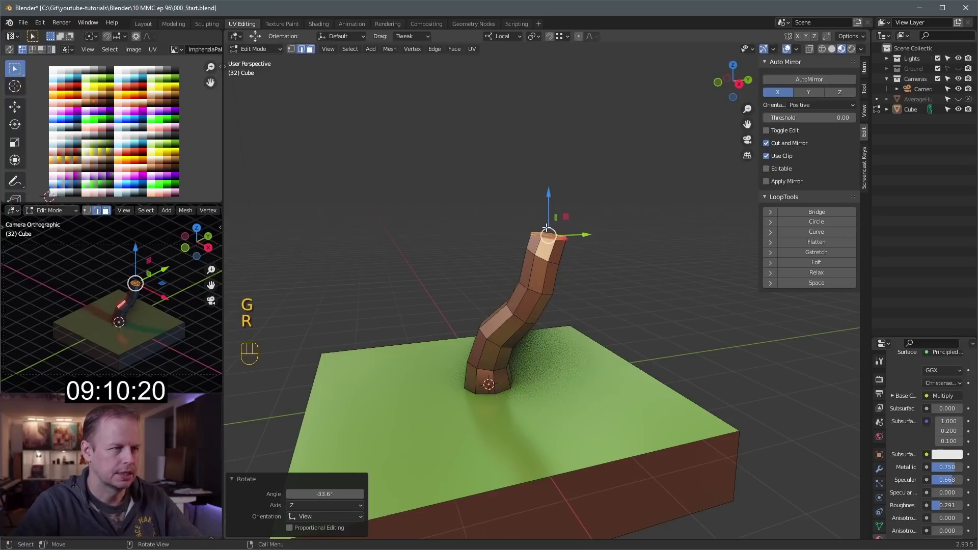
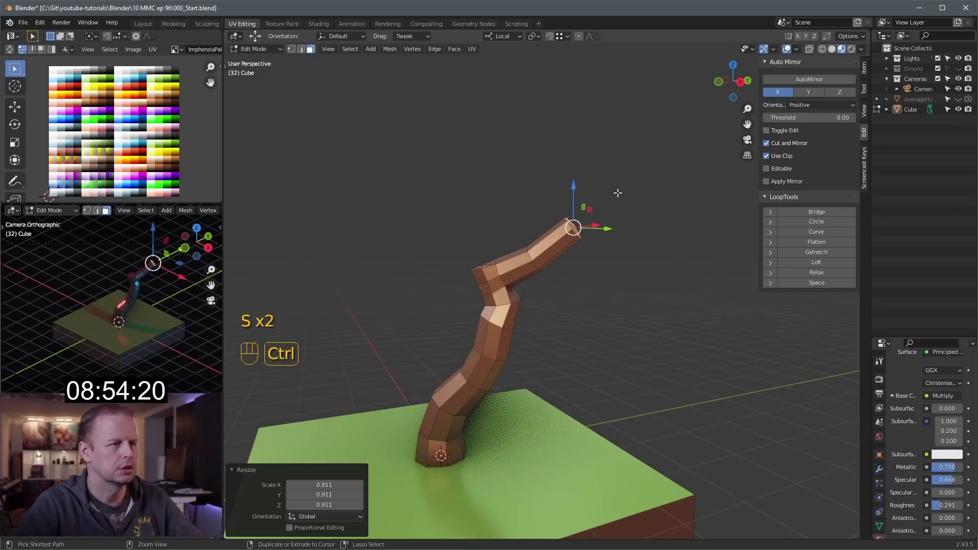
key("g")
key("r")
key("g")
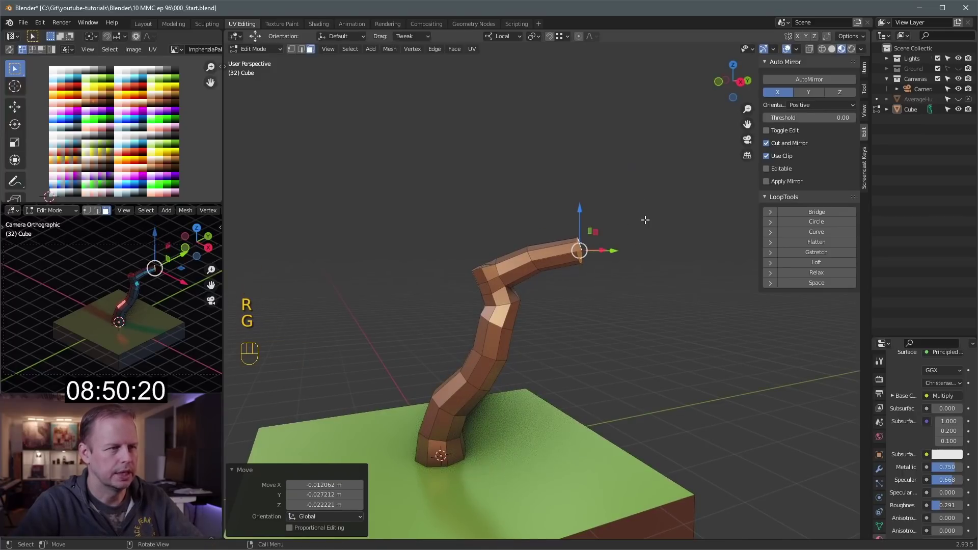
key("s")
key("r")
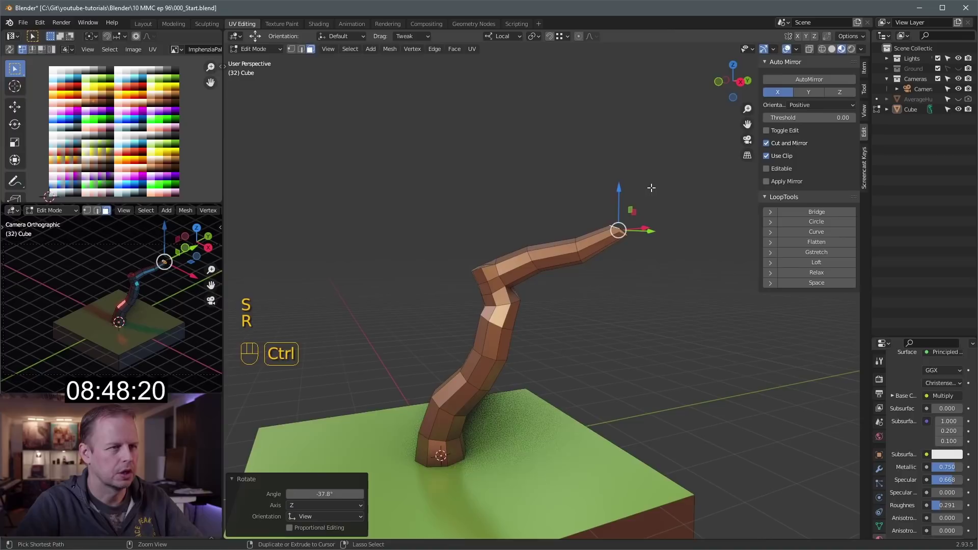
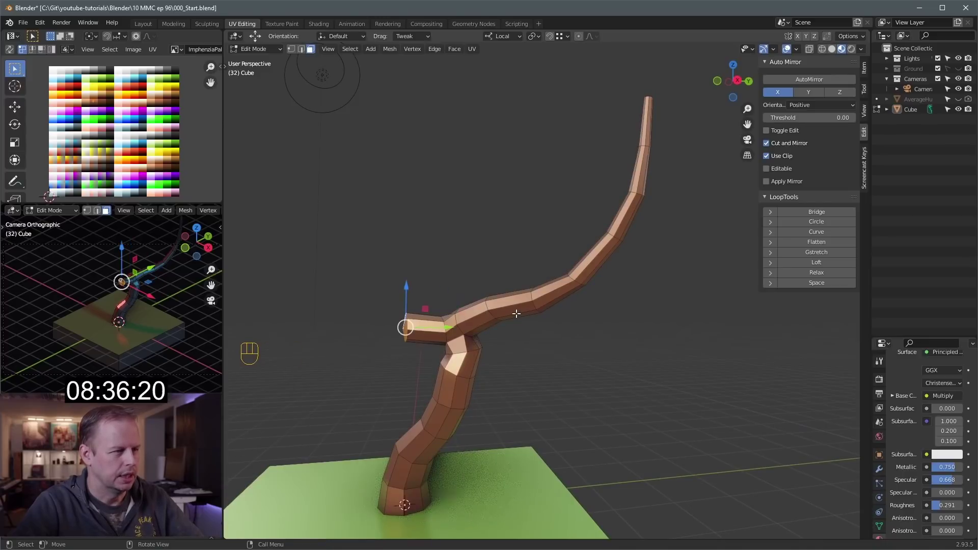
Step: Continue the branch upward, scaling each new ring smaller and rotating it so the limb tapers and curves
key("s")
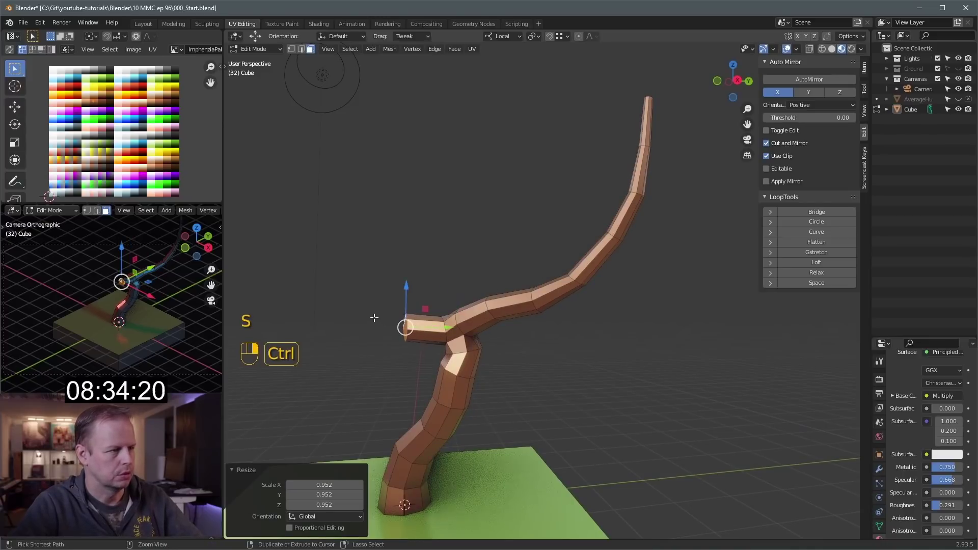
key("s")
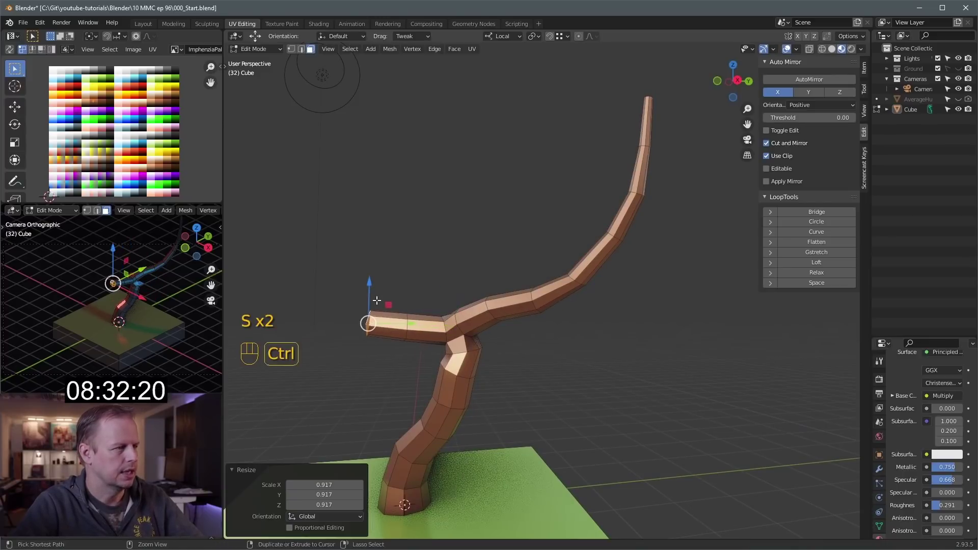
key("s")
key("r")
key("g")
key("s")
key("g")
key("s")
key("g")
key("r")
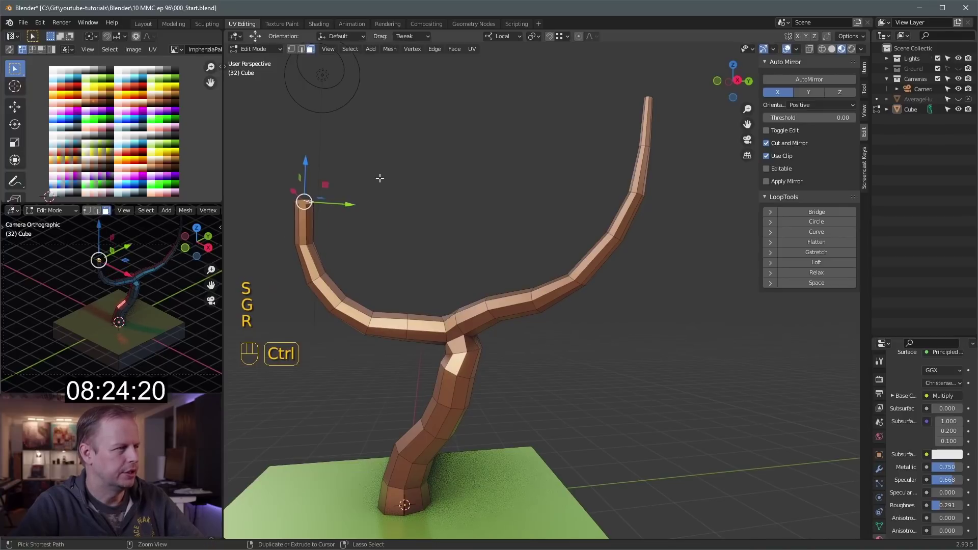
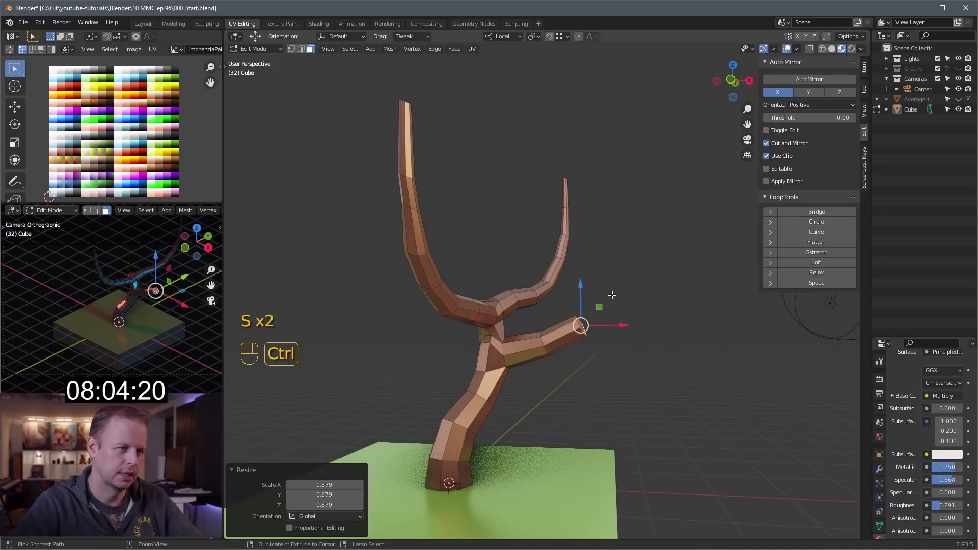
Step: Grow a second tapering branch from the trunk, extending, rotating and nudging its tip into a curve
key("s")
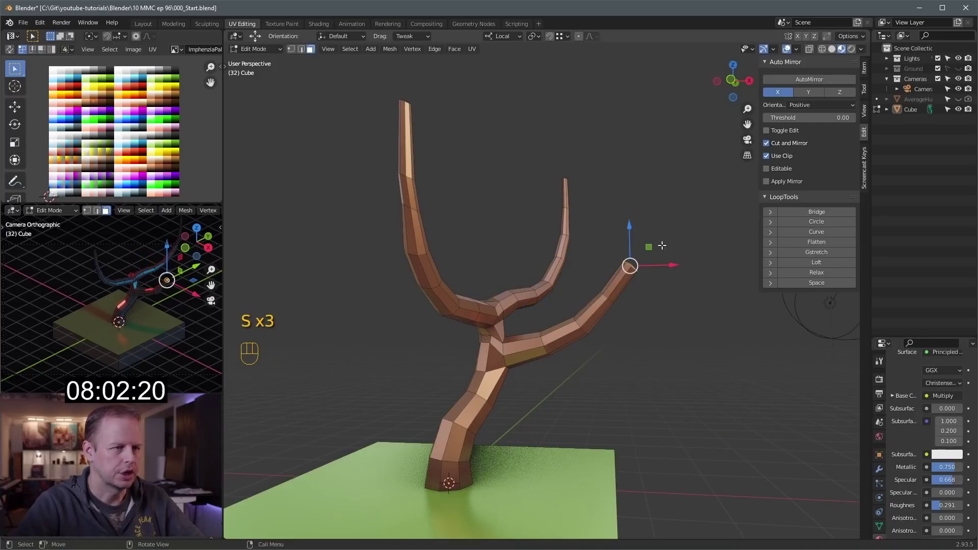
key("s")
key("r")
key("g")
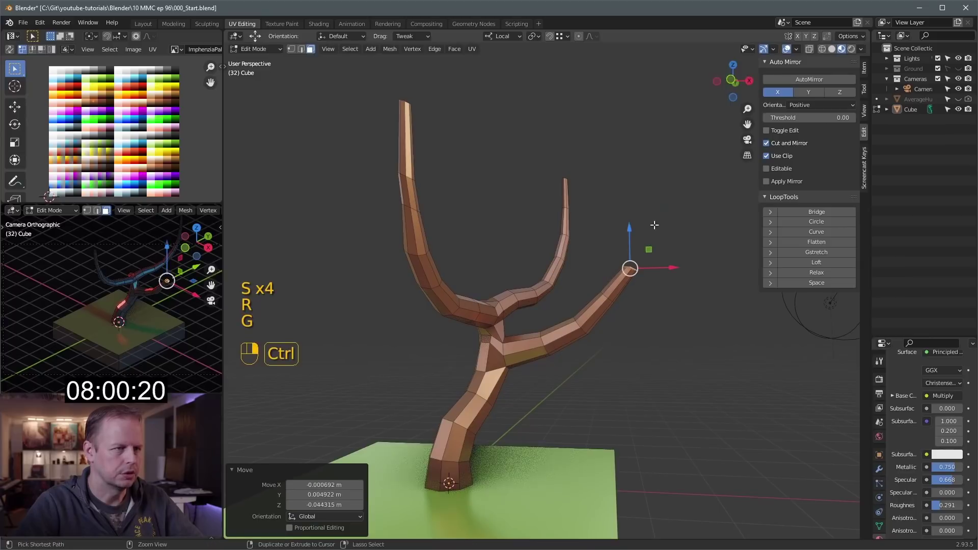
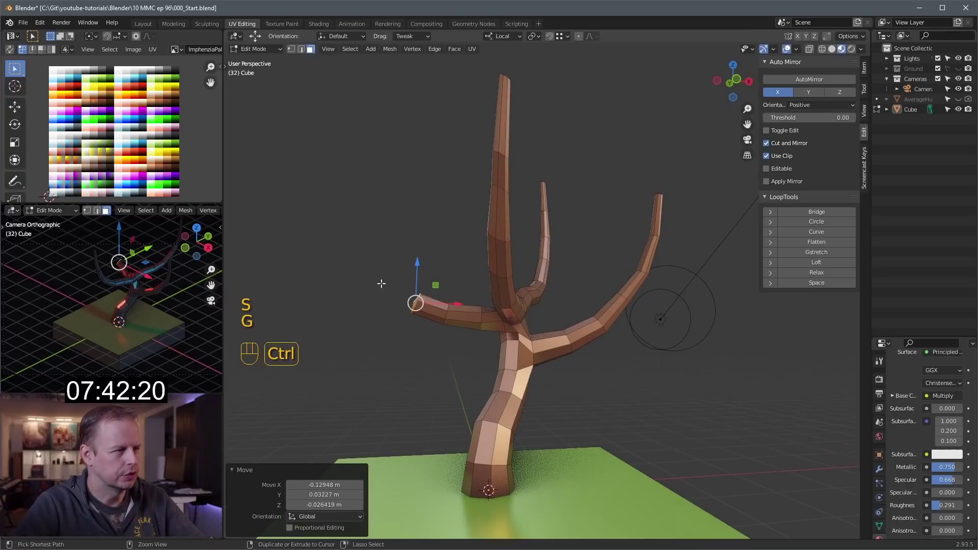
key("s")
key("r")
key("g")
Step: Extrude another branch straight upward from the far side of the trunk and taper it
right_click(364, 244)
key("s")
key("r")
key("e")
key("s")
key("g")
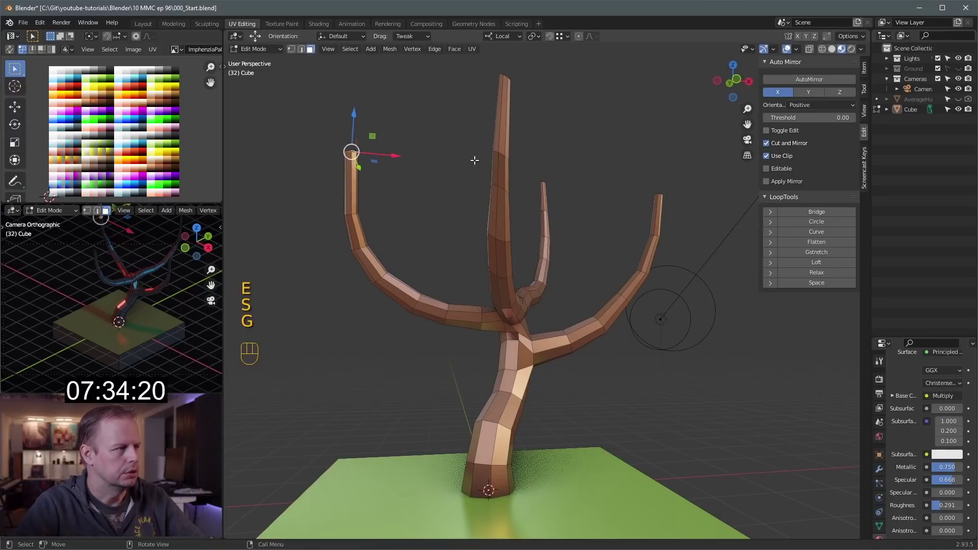
key("s")
middle_click(432, 172)
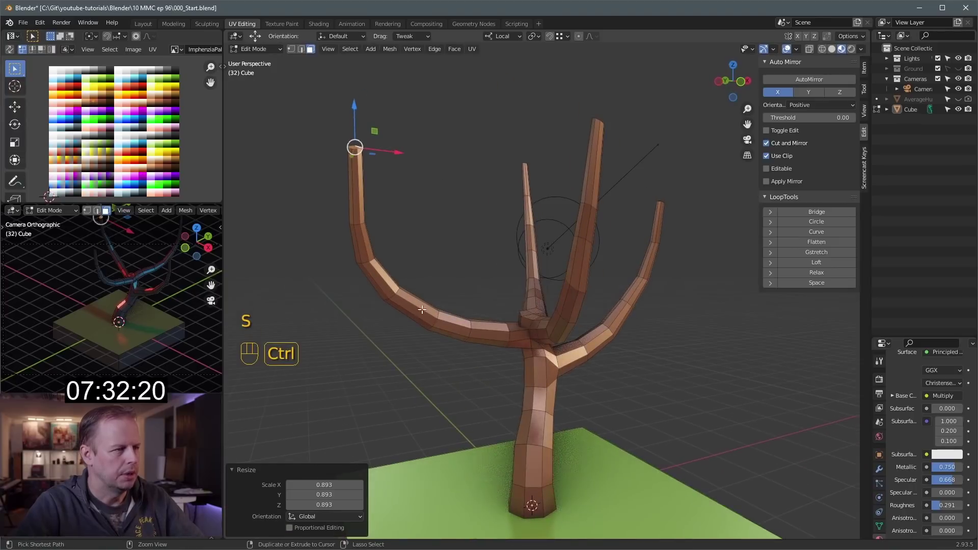
Step: Add loop cuts to the new branch and make the selected edge loop perfectly round with LoopTools Circle
key("ctrl+r")
key("ctrl+r")
key("3")
left_click(408, 298)
left_click(411, 293)
left_click(398, 288)
left_click(395, 296)
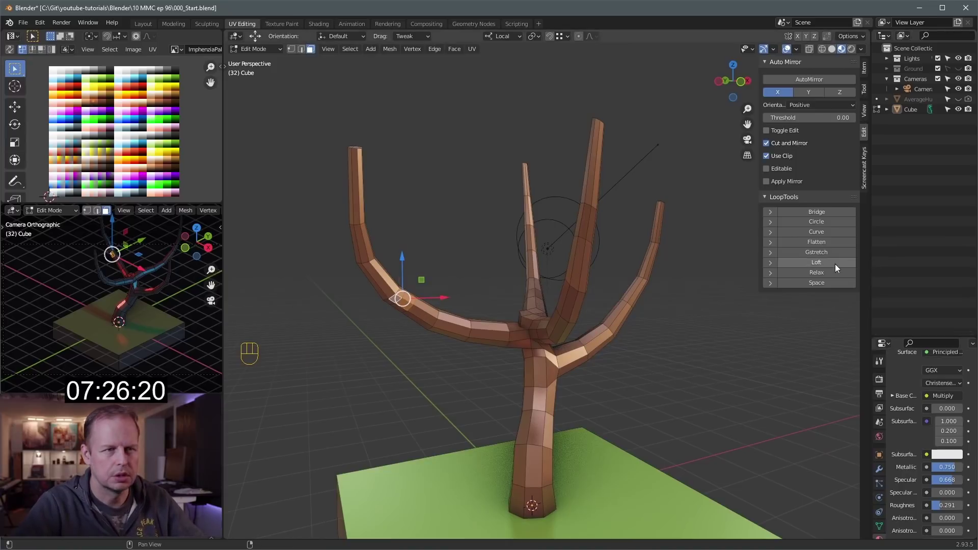
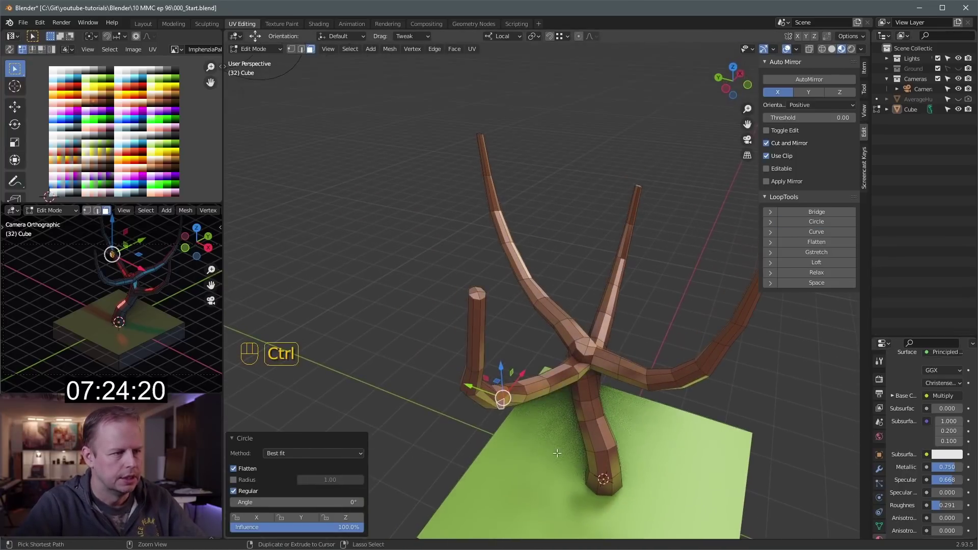
Step: Rotate the branch loops to spread the branches outward around the trunk and scale the base loop narrower
left_click_drag(583, 380, 617, 346)
key("s")
key("s")
key("r")
key("g")
key("s")
key("r")
key("z")
key("z")
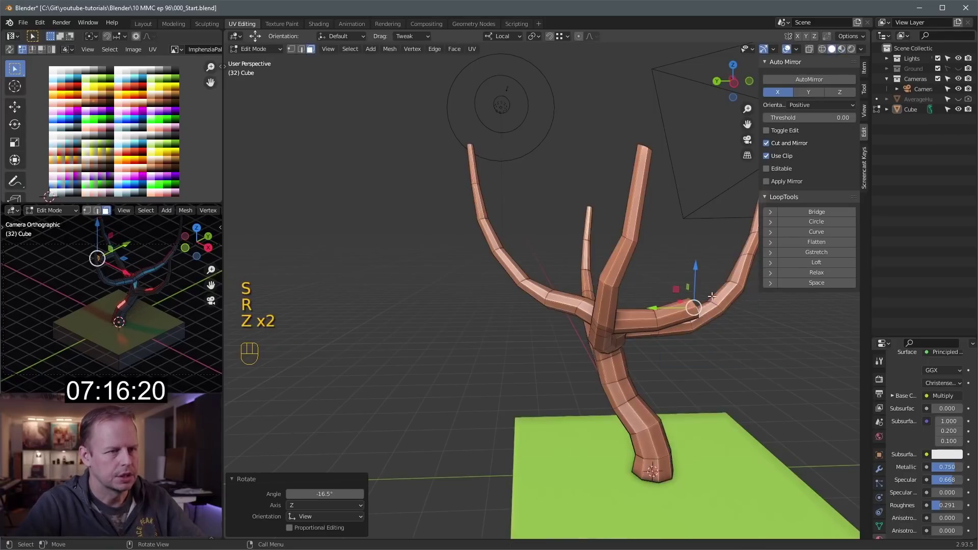
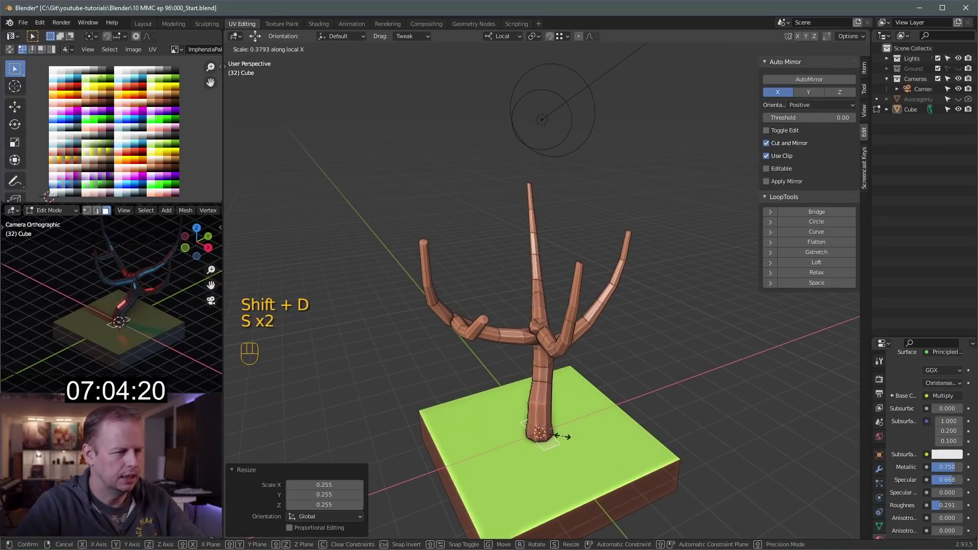
Step: Stretch a new cube along Y into a long thin plank and lower it onto the branches above the fork
left_click_drag(540, 377, 537, 245)
middle_click(563, 256)
key("s")
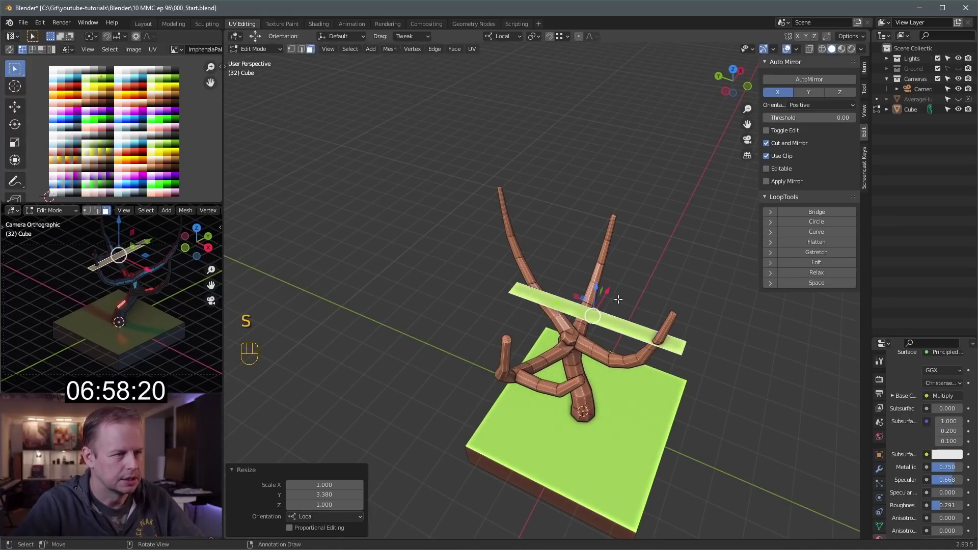
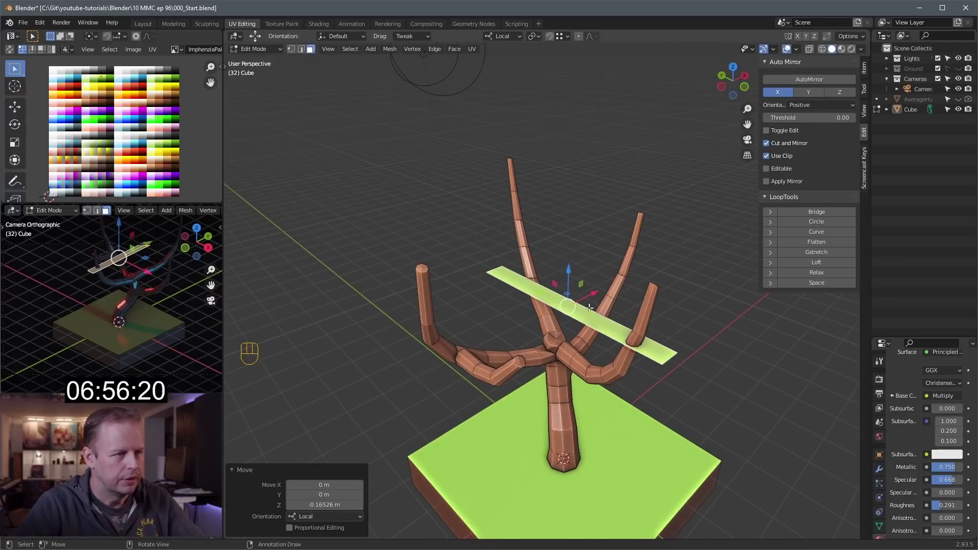
key("ctrl+z")
left_click_drag(589, 284, 616, 302)
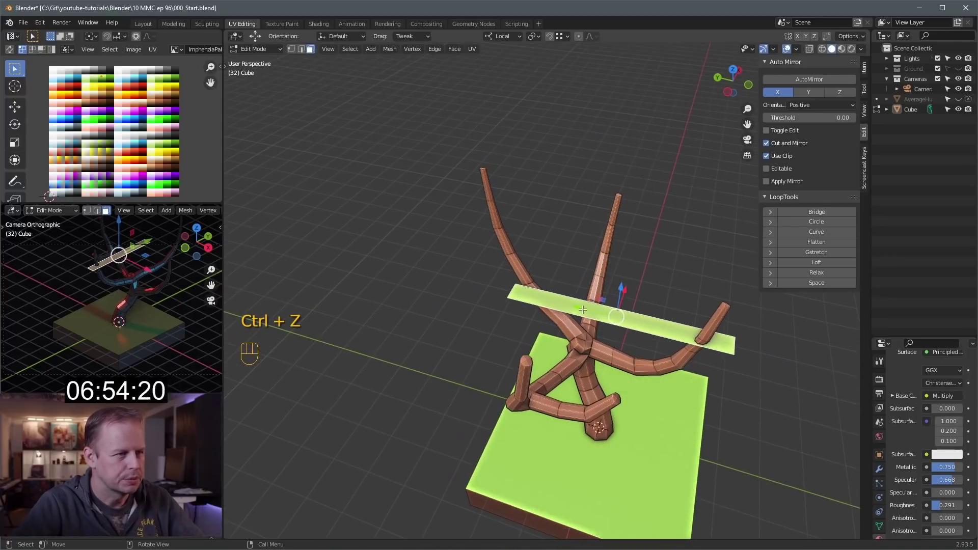
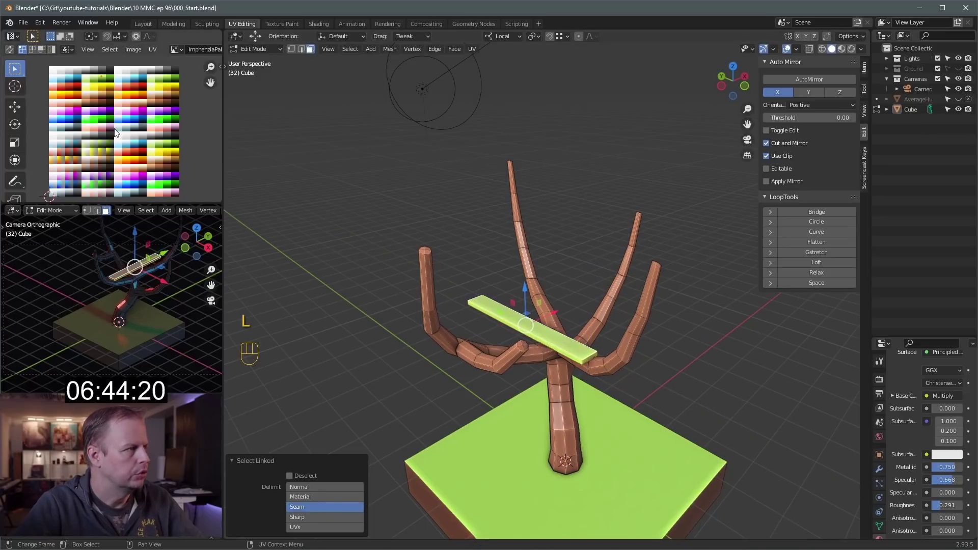
Step: Duplicate the plank along the branches and nudge the copies into a row forming a small platform
key("g")
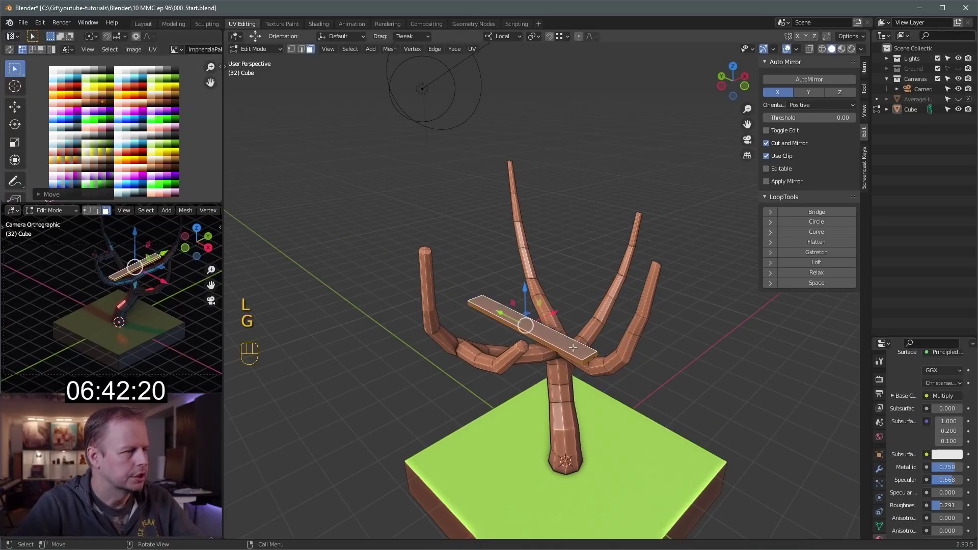
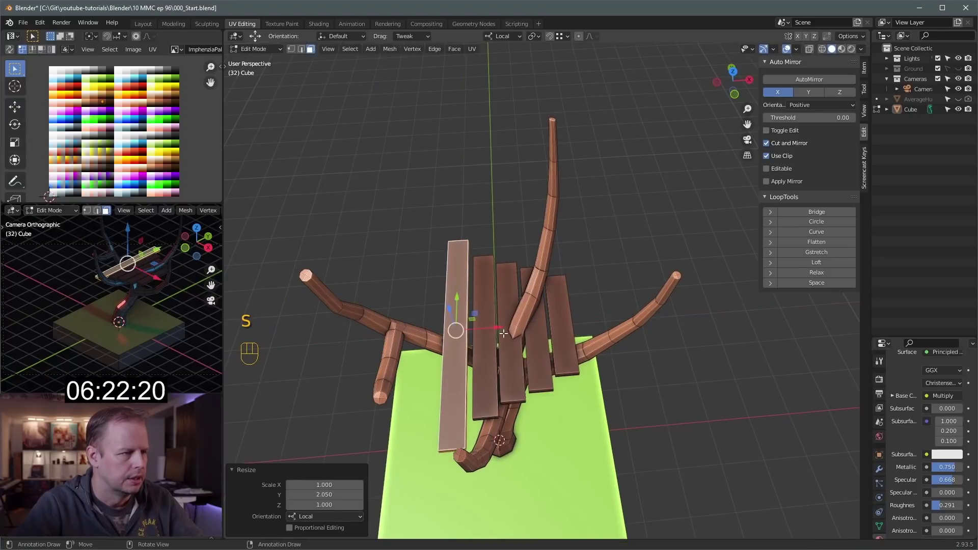
left_click(509, 329)
middle_click(505, 332)
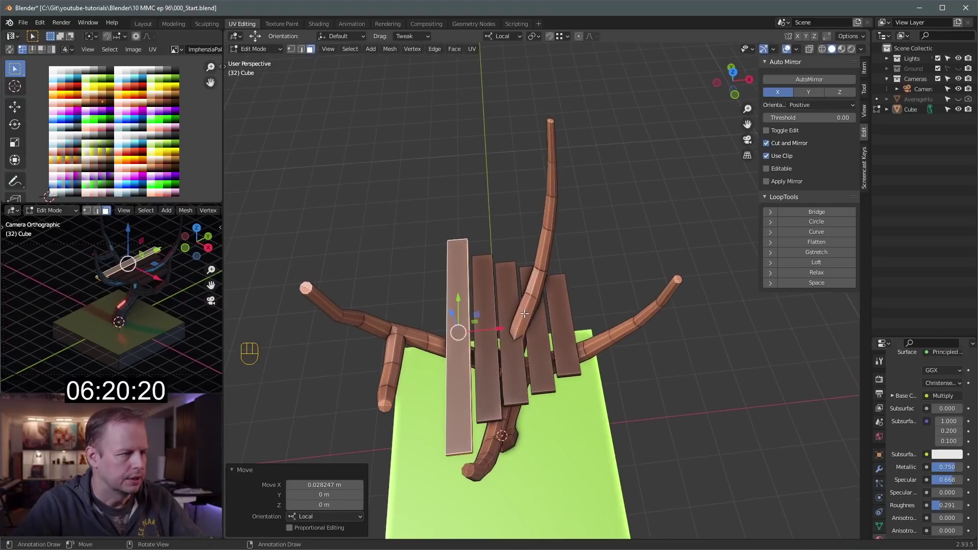
left_click_drag(535, 315, 579, 295)
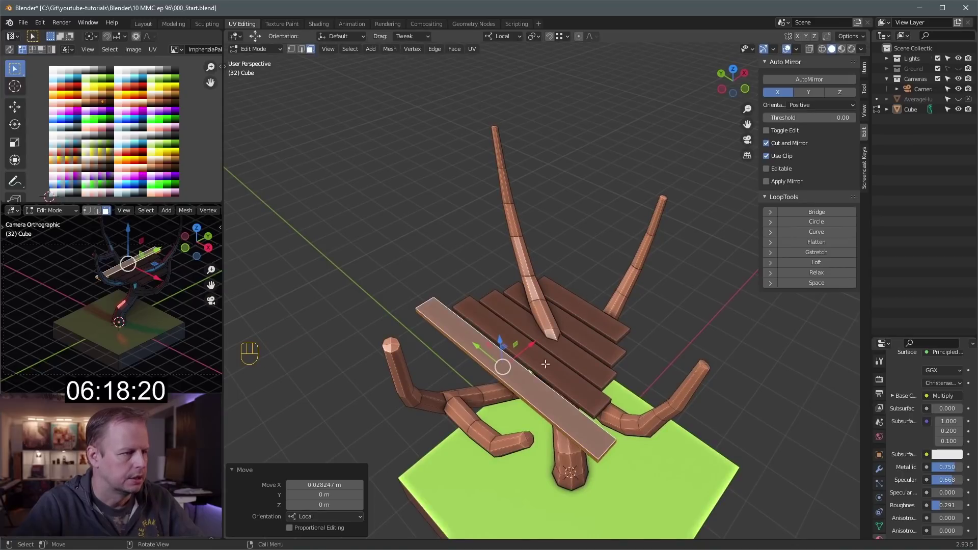
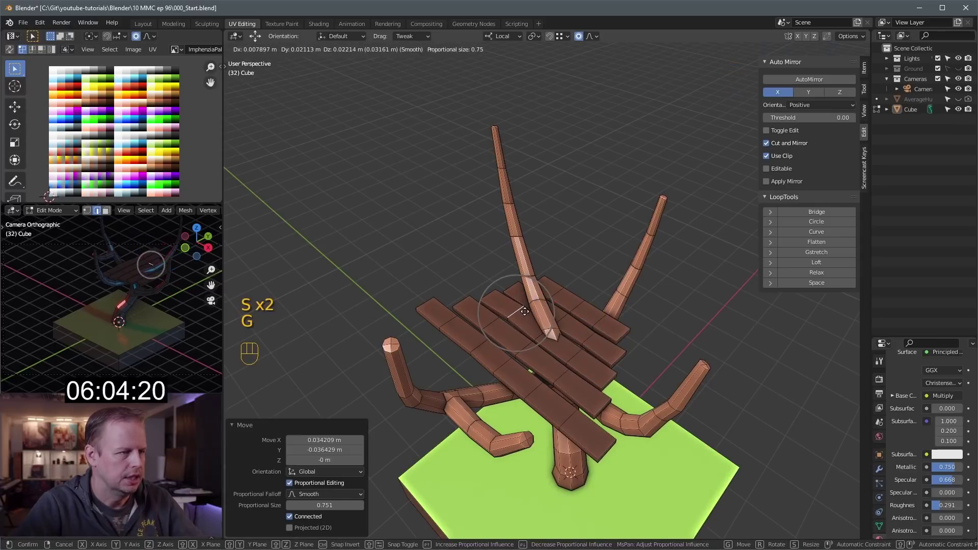
Step: Pick individual platform planks one by one and shift each into place on the branches
left_click(576, 301)
key("g")
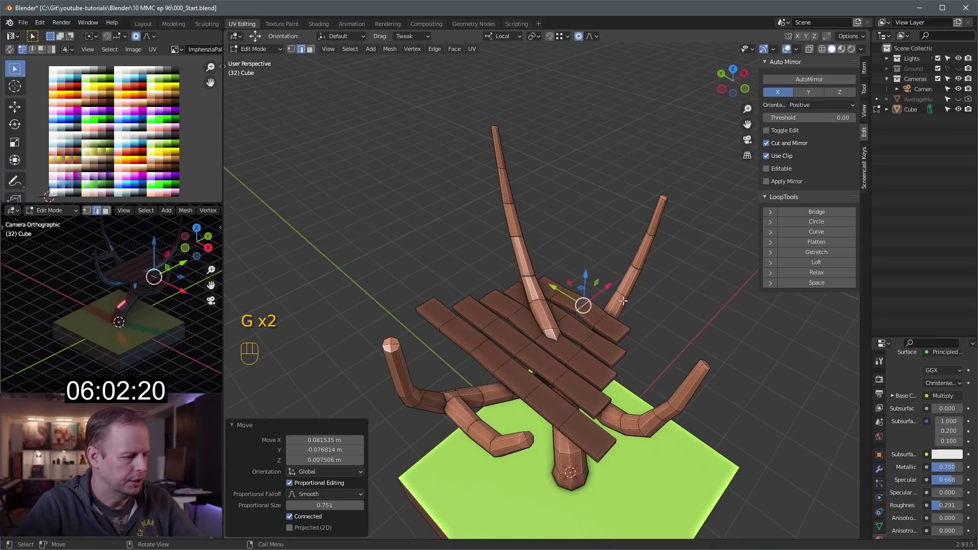
left_click(476, 337)
key("g")
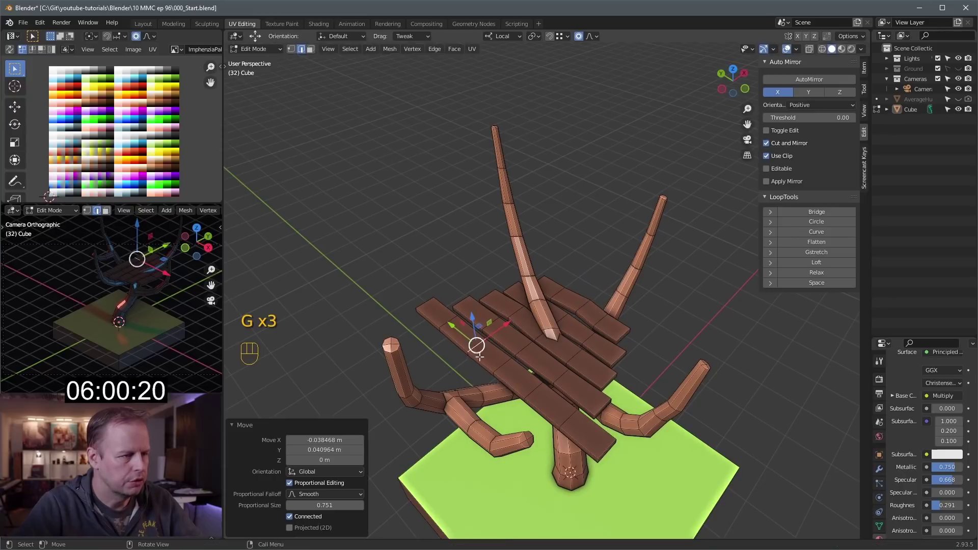
left_click(446, 320)
key("g")
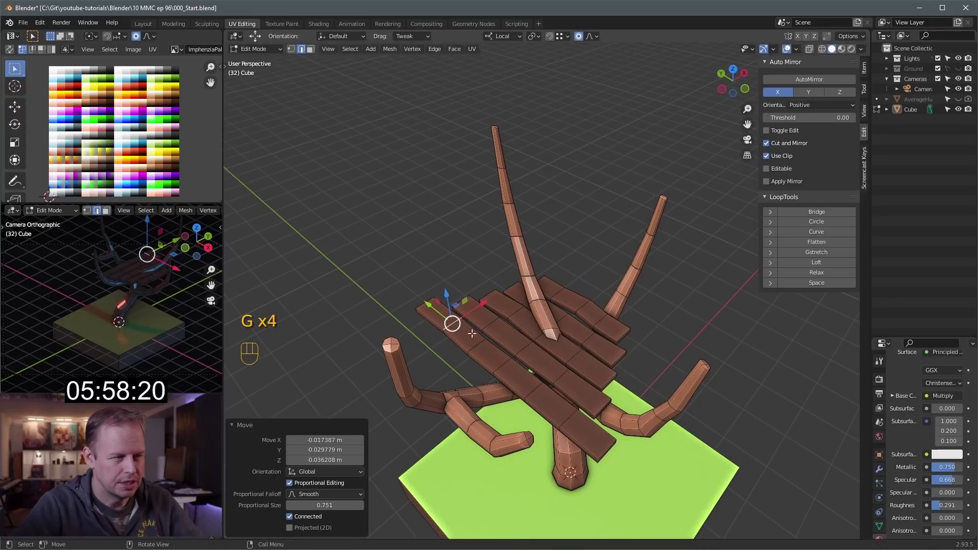
left_click(581, 428)
key("g")
left_click(607, 406)
key("g")
key("ctrl+r")
key("g")
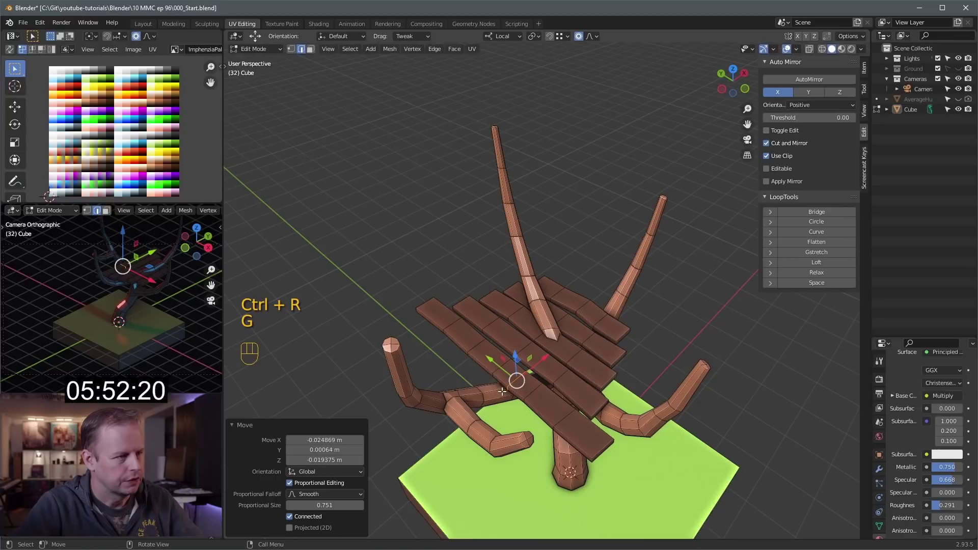
Step: Duplicate two planks, turn the copy 90 degrees about Z and resize it as a crosswise second layer
left_click(497, 353)
left_click(572, 415)
key("l")
key("shift+d")
left_click_drag(506, 341, 497, 323)
key("r")
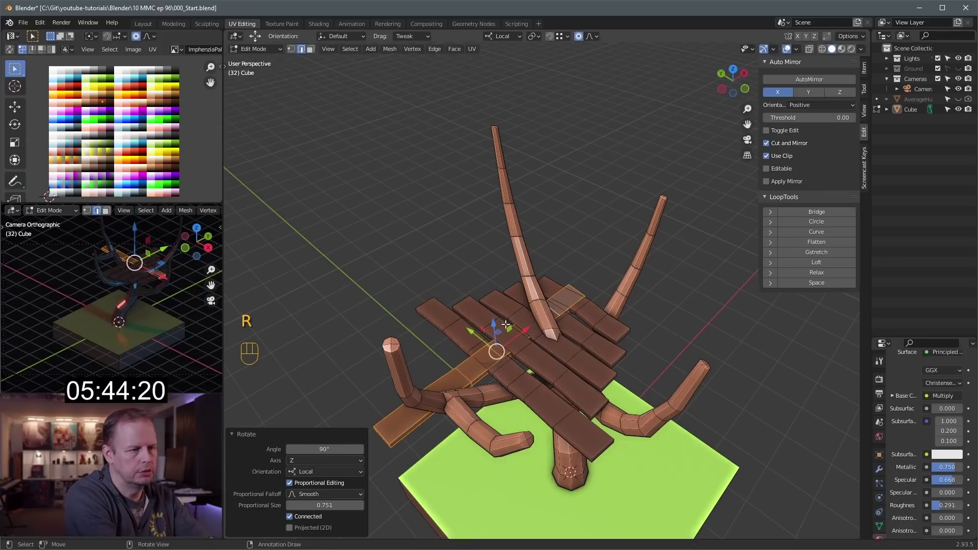
key("s")
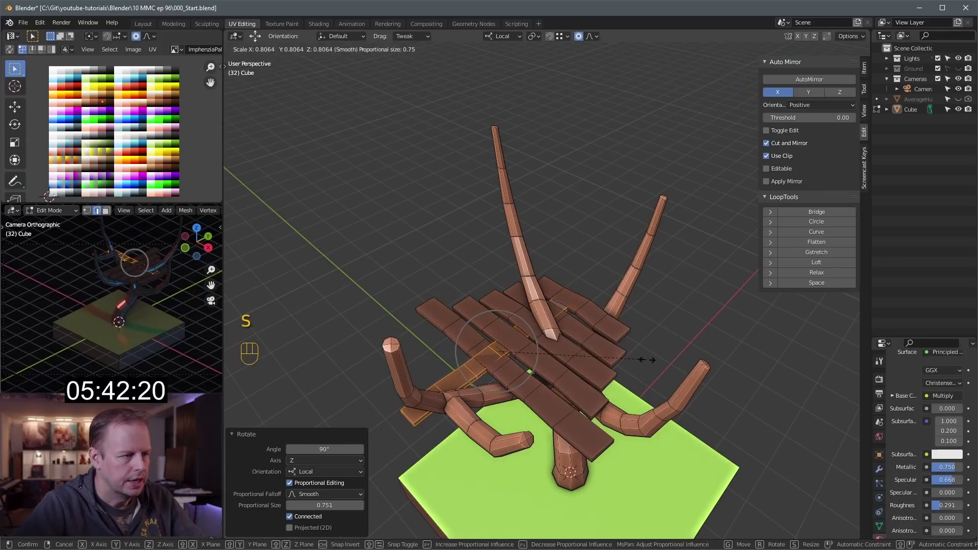
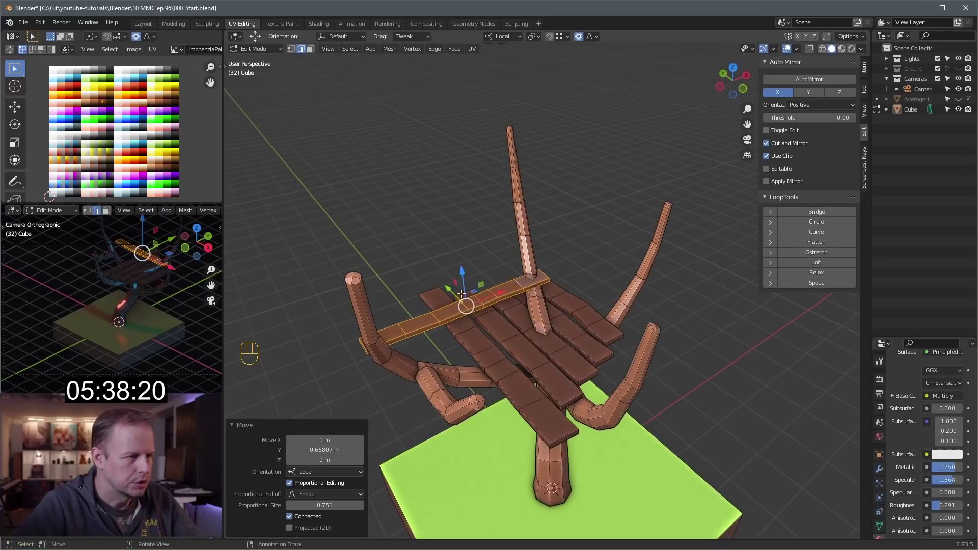
left_click_drag(499, 295, 523, 283)
Step: Duplicate more crosswise planks, narrow them and slide the long boards across the platform
left_click(489, 253)
left_click(462, 280)
key("shift+d")
left_click_drag(469, 282, 483, 293)
key("s")
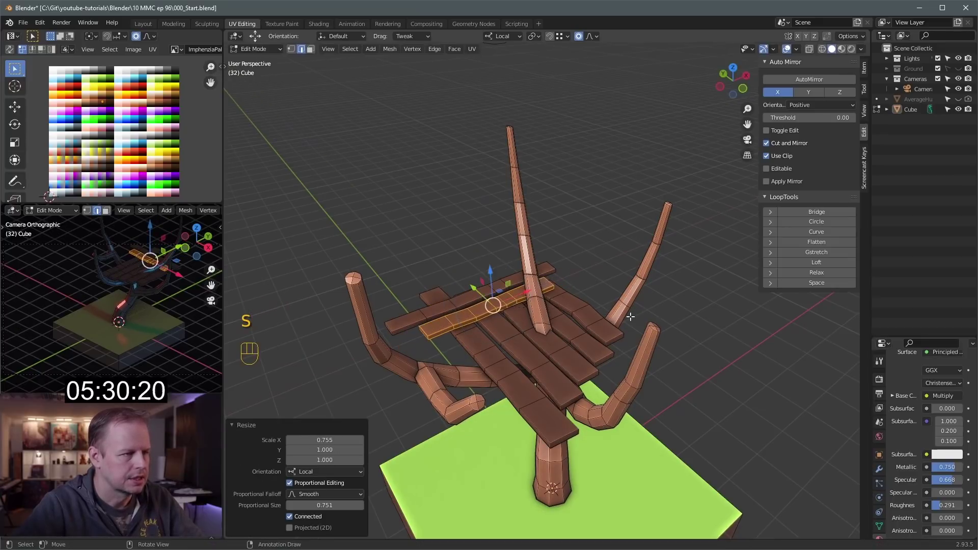
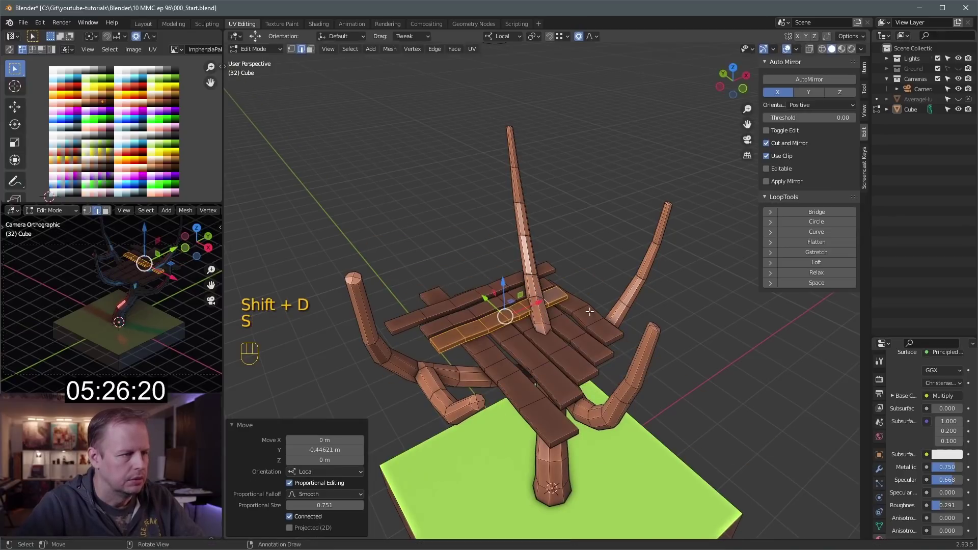
key("s")
key("shift+d")
left_click(500, 315)
left_click_drag(502, 313, 521, 331)
left_click_drag(524, 328, 536, 350)
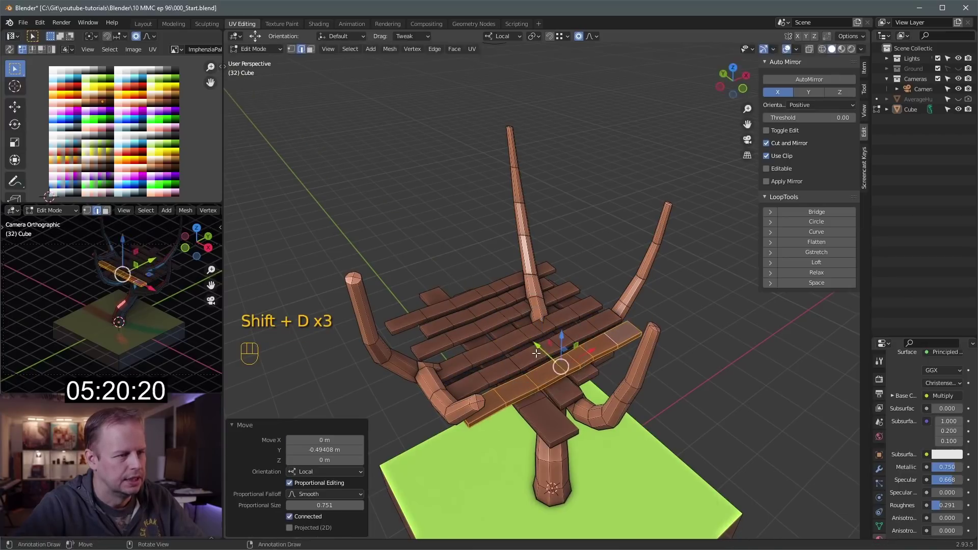
left_click_drag(536, 344, 533, 364)
Step: Move a pair of boards along their length and enlarge them slightly to fill the deck
left_click(511, 340)
left_click(497, 339)
key("2")
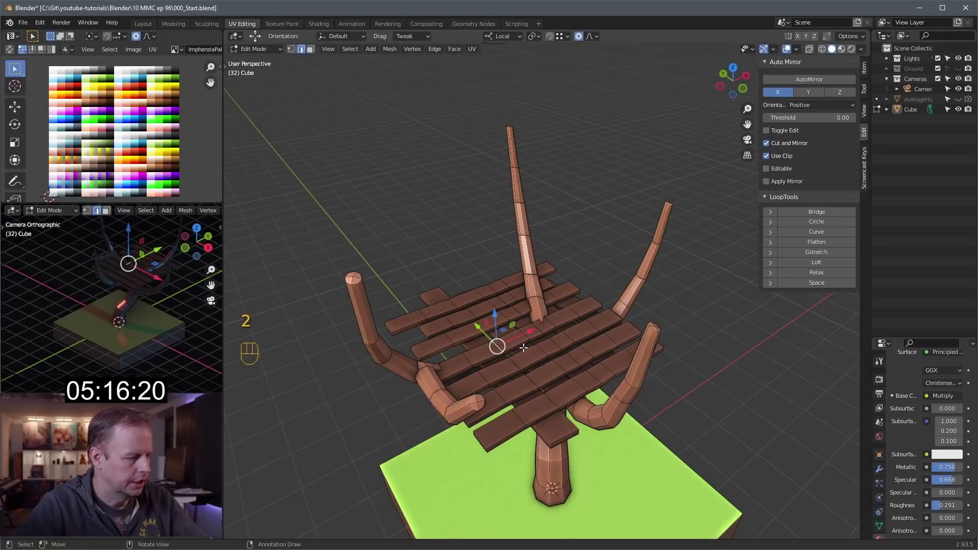
key("s")
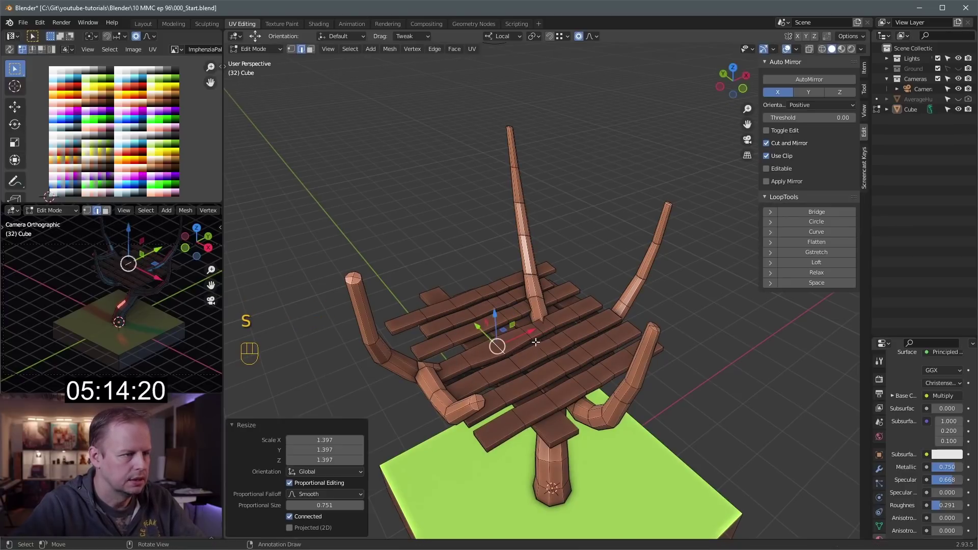
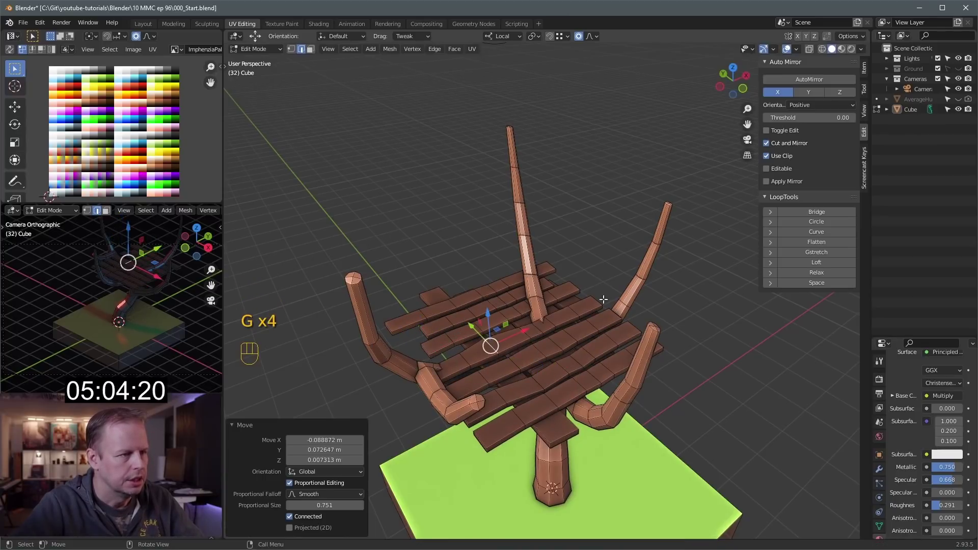
left_click(591, 300)
Step: Check the tree in Object Mode, then select four platform boards and squash them along X
key("Tab")
left_click_drag(590, 317, 536, 301)
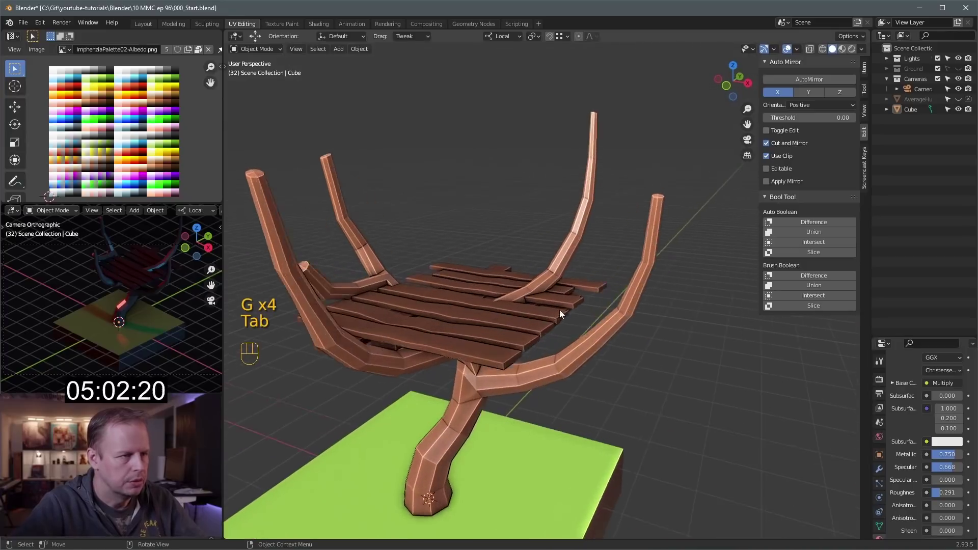
key("Tab")
key("3")
left_click(485, 416)
left_click(500, 417)
left_click(549, 349)
left_click(589, 358)
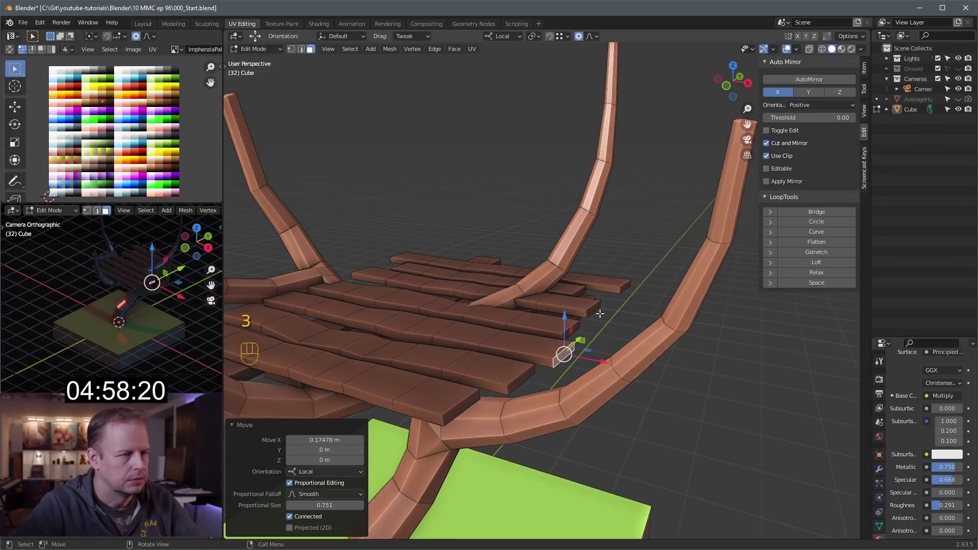
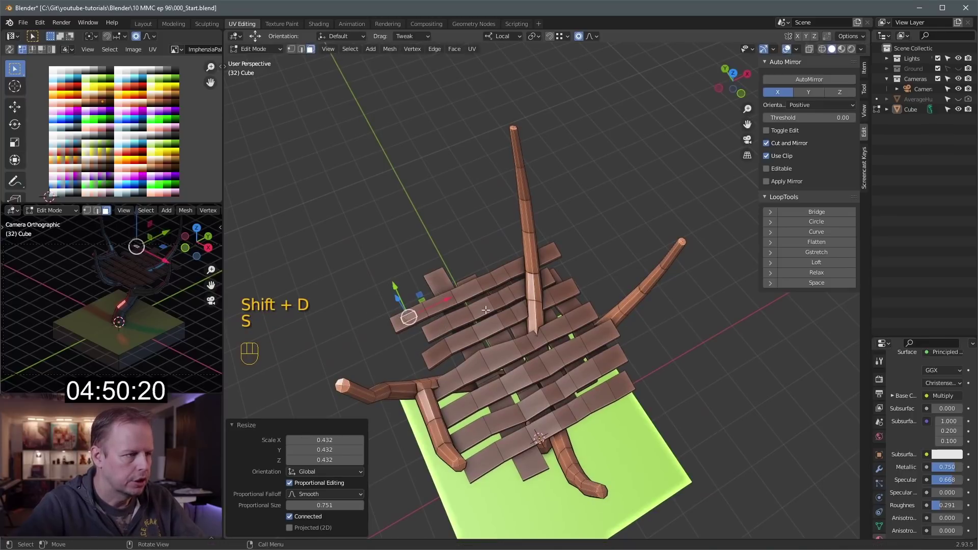
key("s")
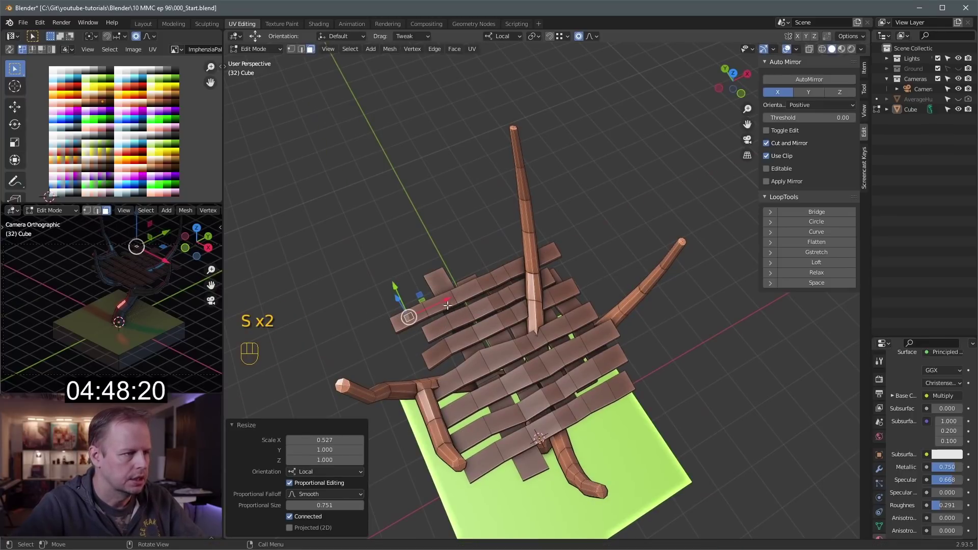
Step: Extrude part of a board into a raised rail, add a loop cut with 3 cuts and select vertices for the posts
left_click(443, 296)
key("e")
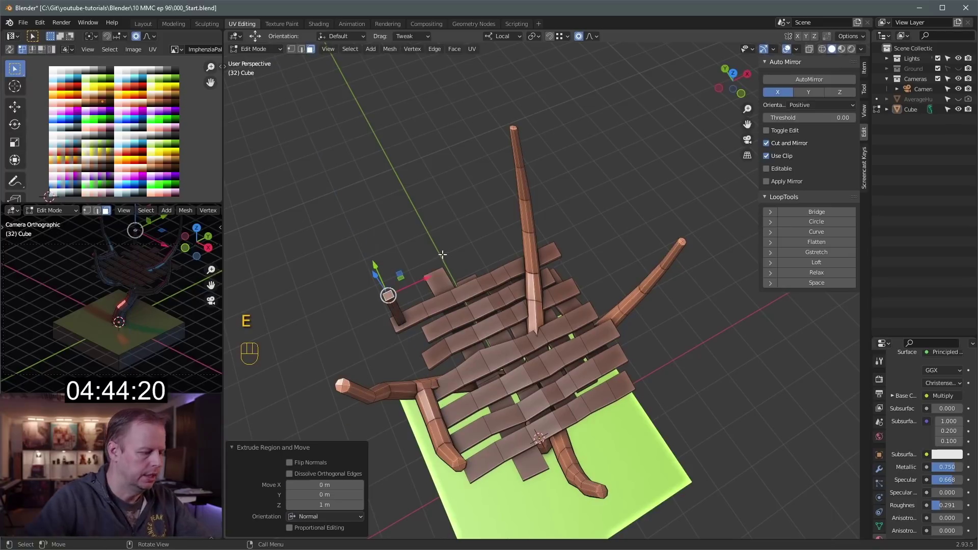
key("ctrl+r")
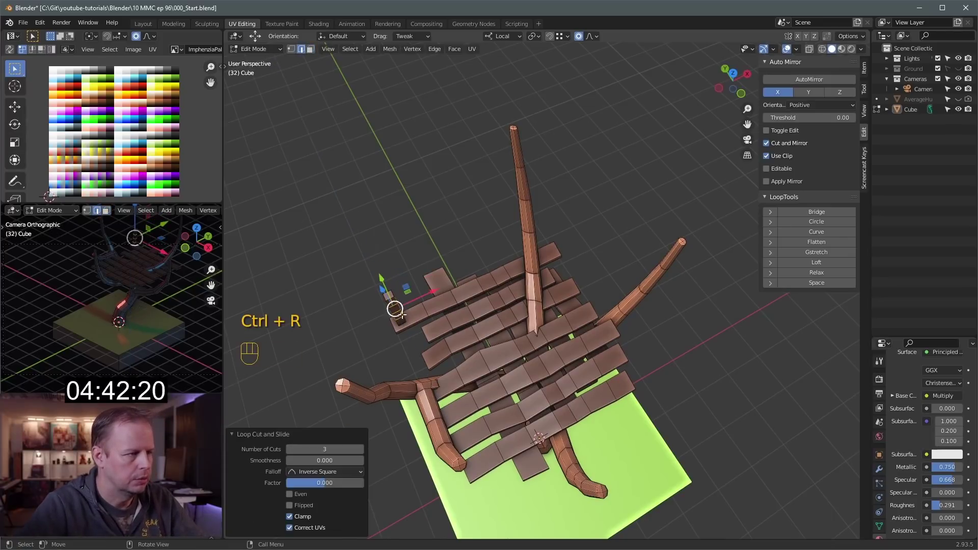
key("1")
left_click(392, 305)
left_click(392, 303)
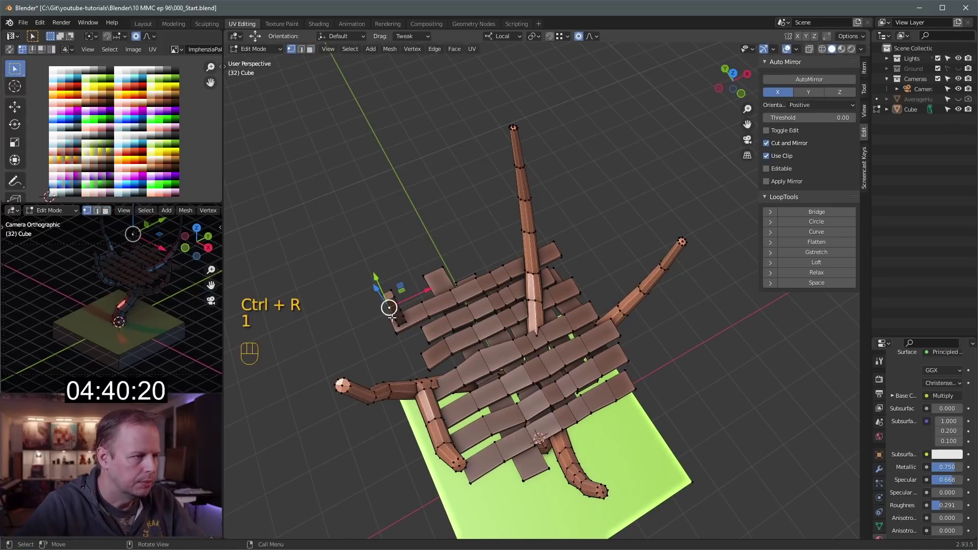
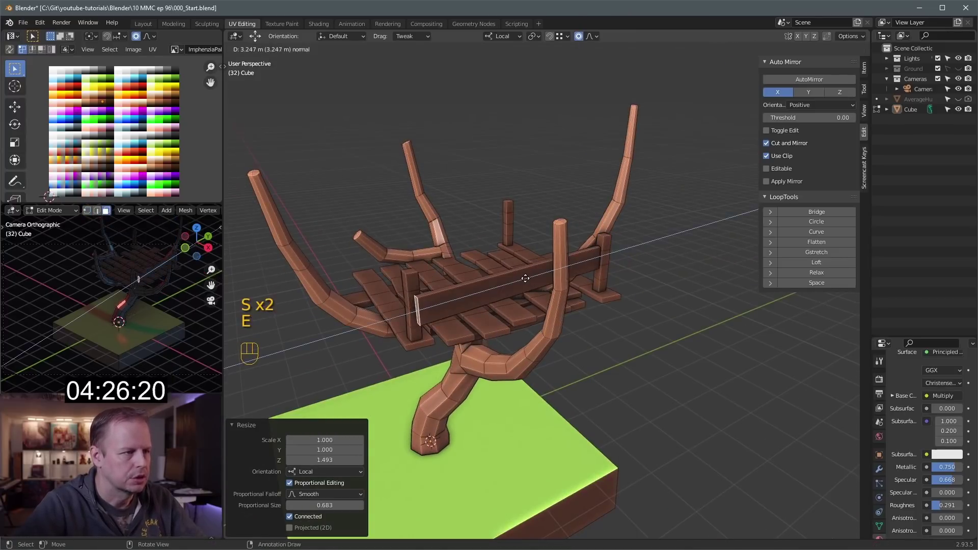
Step: Duplicate a railing board and place the copy along the platform edge
left_click_drag(577, 282, 626, 289)
key("g")
key("ctrl+r")
key("2")
left_click(546, 316)
left_click(541, 317)
key("g")
left_click(567, 258)
key("g")
Step: Duplicate another board with Shift+D and move it along its length into the side wall
left_click(546, 296)
key("l")
middle_click(573, 297)
key("shift+d")
left_click(541, 252)
key("2")
left_click(505, 337)
key("g")
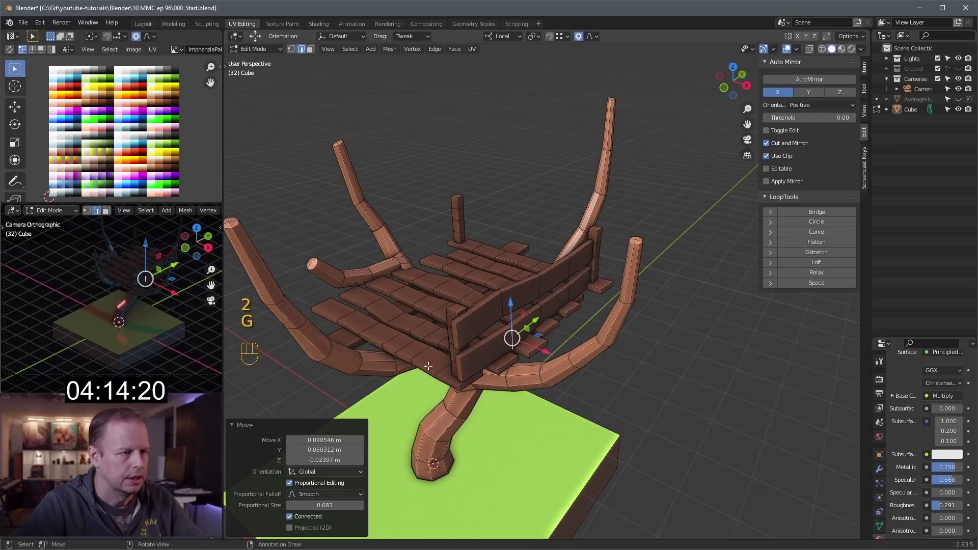
key("3")
left_click(459, 365)
left_click_drag(483, 347, 479, 349)
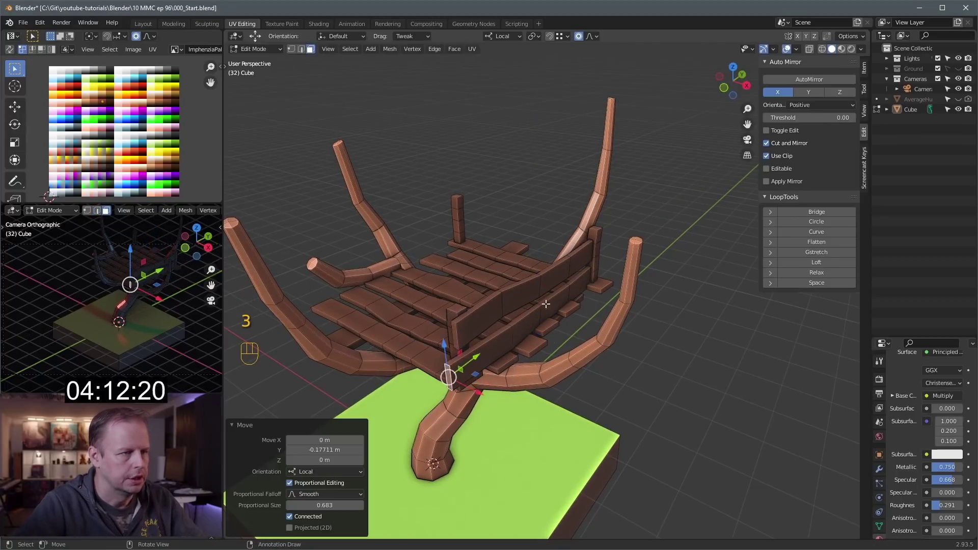
Step: Duplicate a wall board, turn it 90 degrees and slide it into the railing on the other platform side
left_click(566, 264)
key("l")
left_click_drag(568, 239, 645, 251)
key("shift+d")
left_click_drag(578, 263, 460, 204)
key("r")
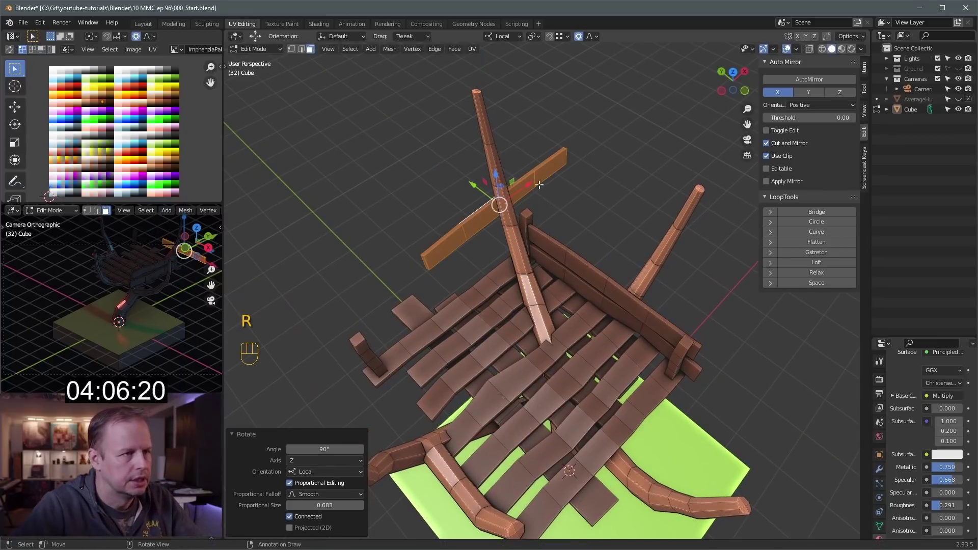
left_click(530, 187)
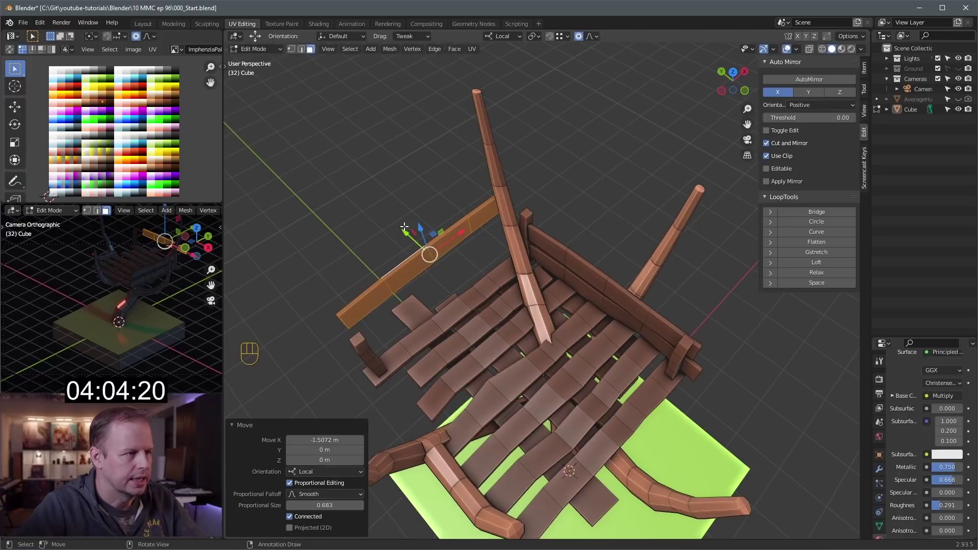
left_click_drag(415, 238, 443, 254)
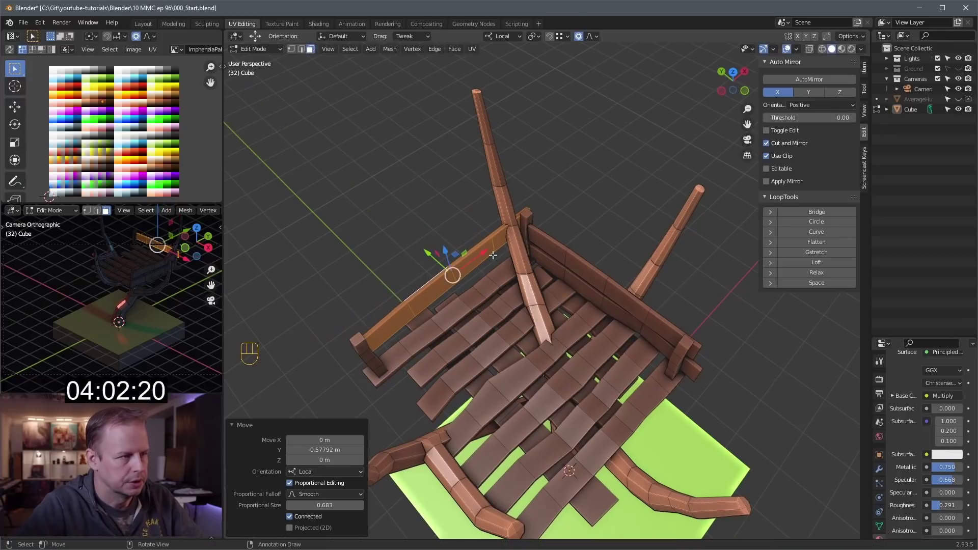
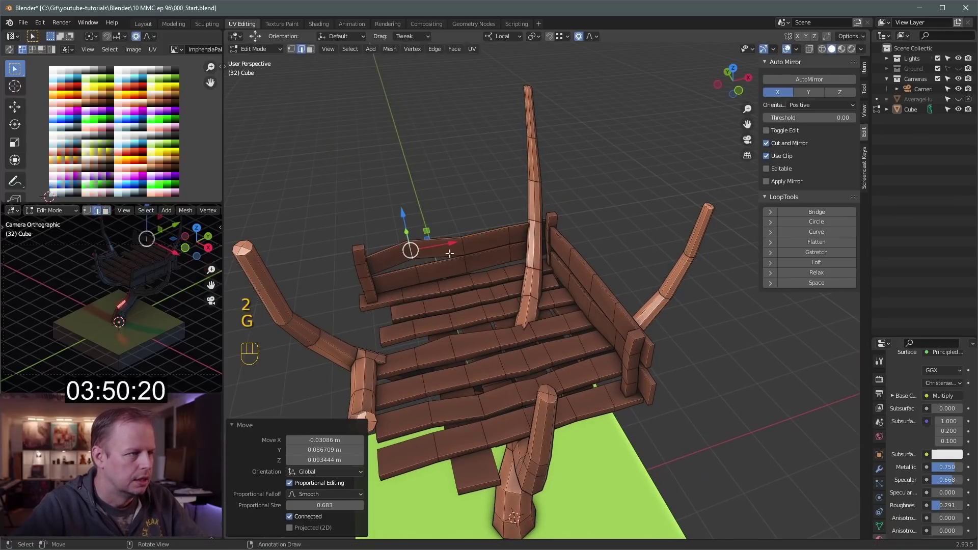
Step: Copy a board into a tall post and raise it above the platform, adding a loop cut
key("s")
key("g")
left_click(510, 232)
key("g")
left_click(559, 211)
key("3")
left_click(554, 209)
left_click_drag(555, 180, 555, 132)
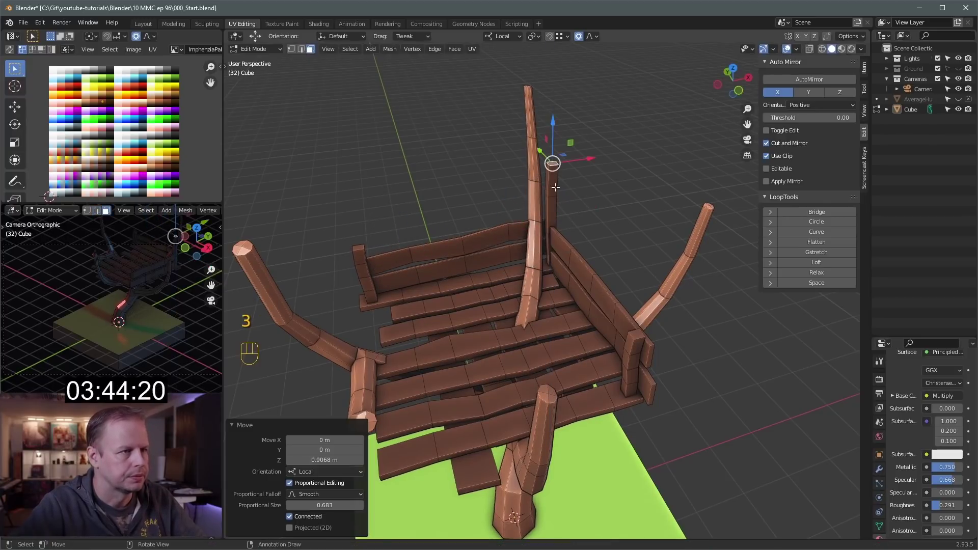
key("ctrl+r")
key("3")
left_click(573, 259)
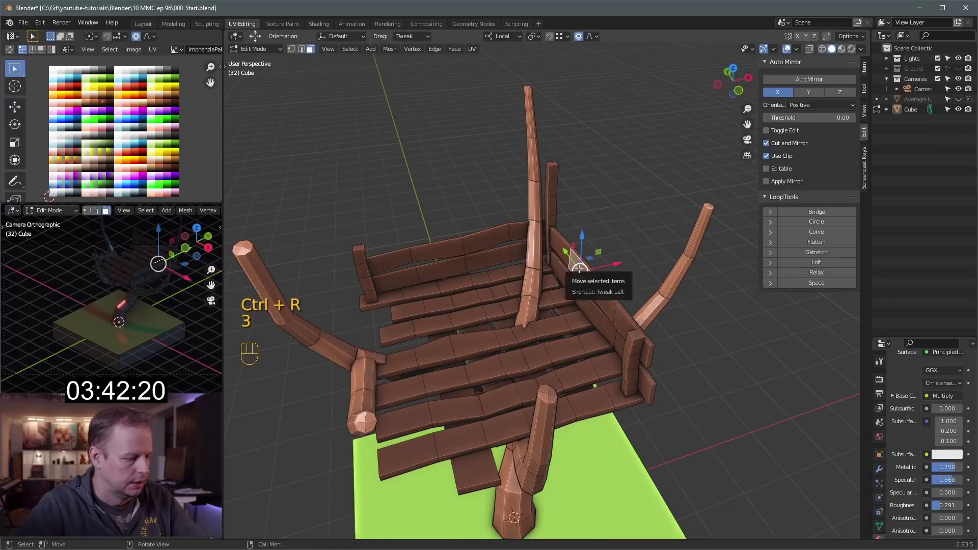
Step: Duplicate the post with Shift+D and stand a copy at each platform corner
left_click(626, 350)
key("l")
key("shift+d")
left_click(663, 353)
left_click_drag(572, 337, 517, 259)
left_click_drag(553, 281, 505, 289)
left_click_drag(469, 272, 482, 295)
key("shift+d")
left_click_drag(475, 292, 451, 229)
key("shift+d")
left_click_drag(504, 245, 589, 229)
left_click_drag(551, 240, 553, 274)
Step: Select the corner boards and lift them one metre to form a top rail
left_click(484, 282)
left_click(457, 225)
left_click(587, 258)
key("g")
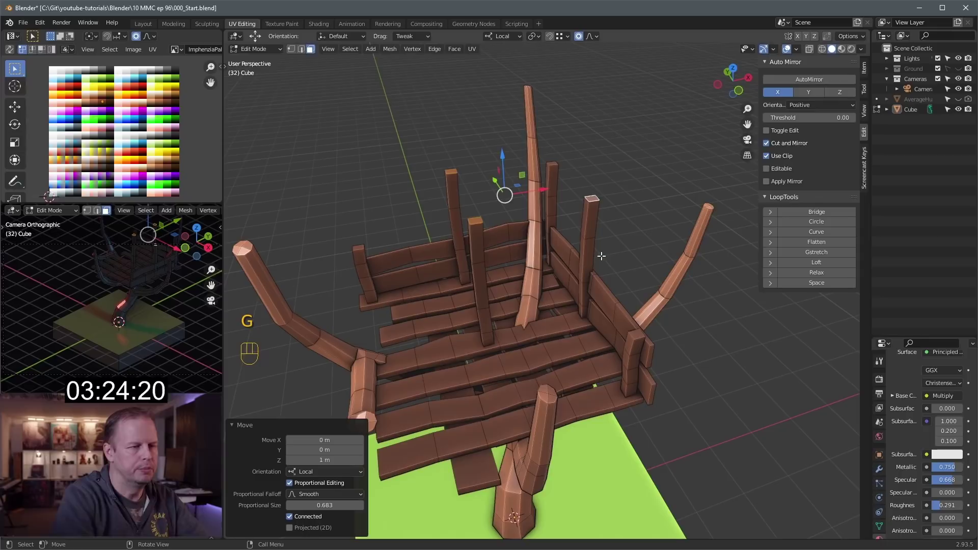
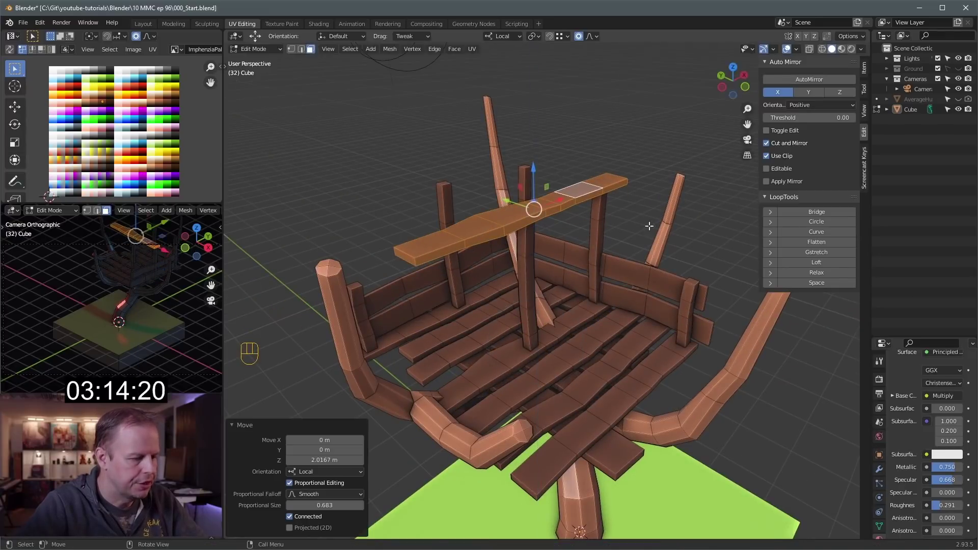
Step: Shorten the top rail and duplicate linked rail pieces along the platform edge
key("s")
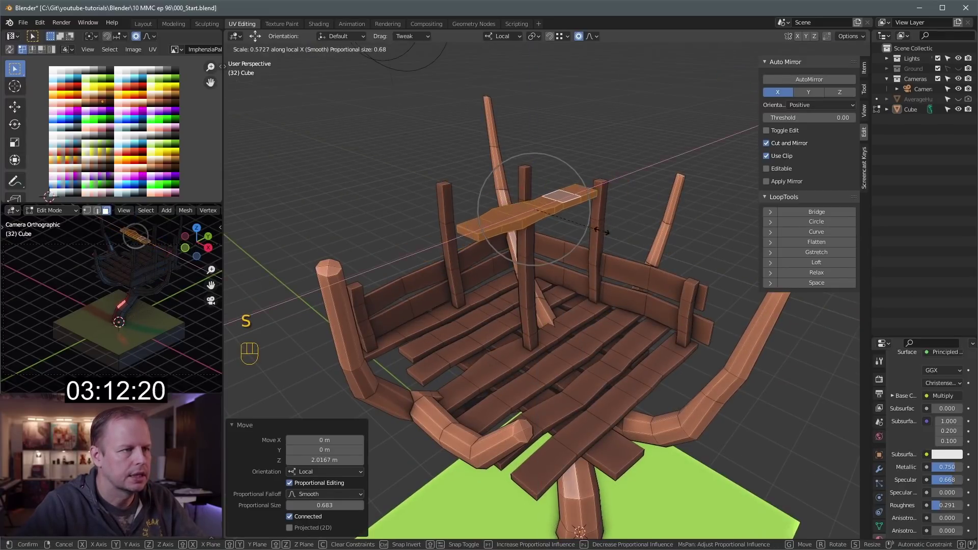
left_click_drag(576, 195, 592, 191)
left_click_drag(577, 199, 600, 222)
key("2")
left_click(550, 257)
key("1")
left_click(549, 259)
key("g")
left_click(574, 265)
key("l")
key("shift+d")
left_click_drag(547, 236, 523, 228)
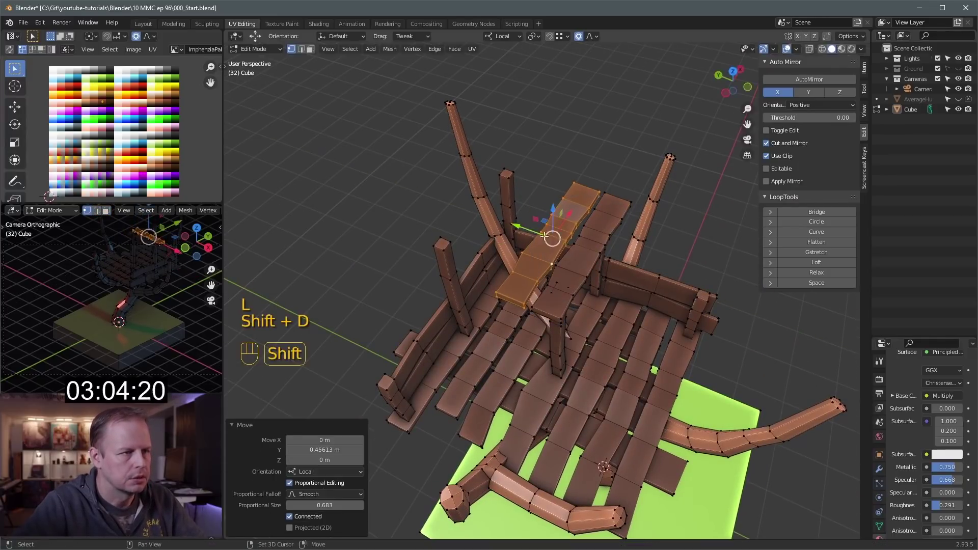
left_click_drag(512, 219, 489, 212)
left_click_drag(481, 210, 457, 210)
Step: Shift individual plank faces to uneven offsets across the platform floor
key("2")
left_click(459, 250)
key("h")
key("ctrl+z")
key("g")
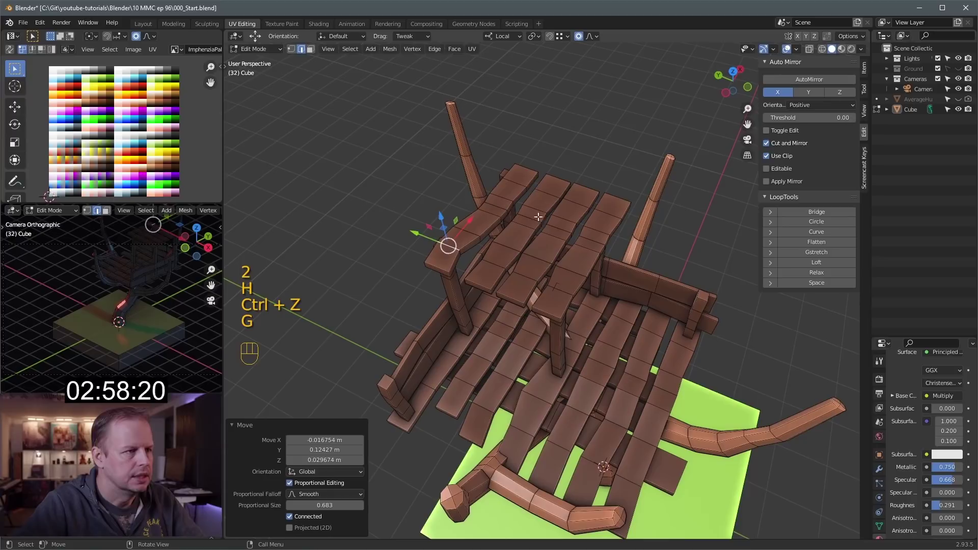
left_click(531, 171)
key("g")
left_click(534, 188)
key("g")
left_click(549, 190)
key("g")
left_click(561, 224)
Step: Offset more planks, then duplicate a board and turn it crosswise on the deck
key("g")
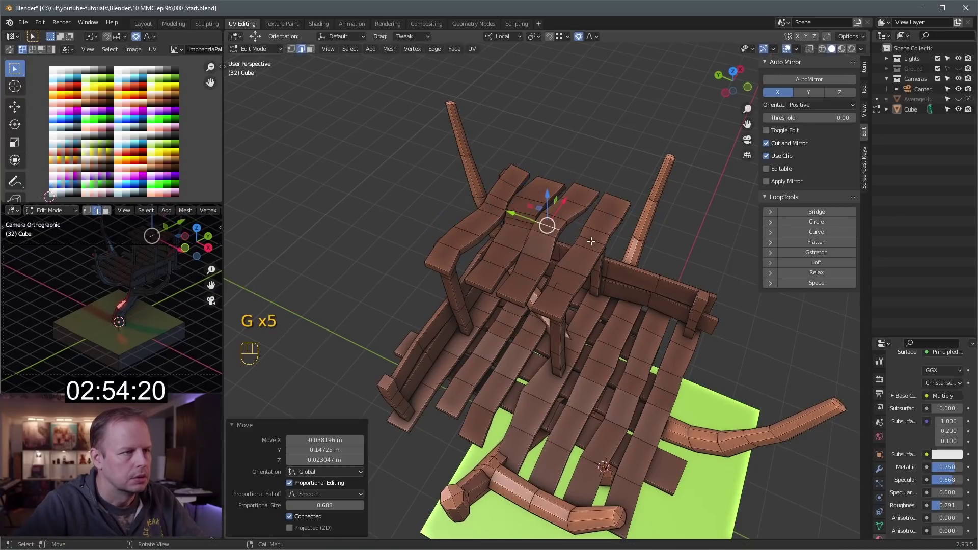
key("g")
left_click(589, 234)
key("g")
left_click(563, 256)
key("g")
left_click_drag(598, 260, 561, 248)
key("l")
key("shift+d")
key("r")
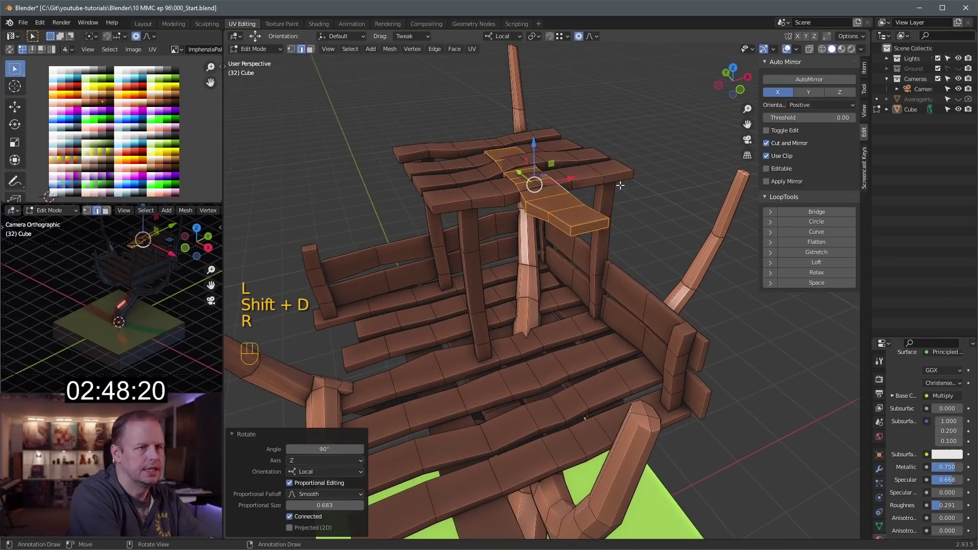
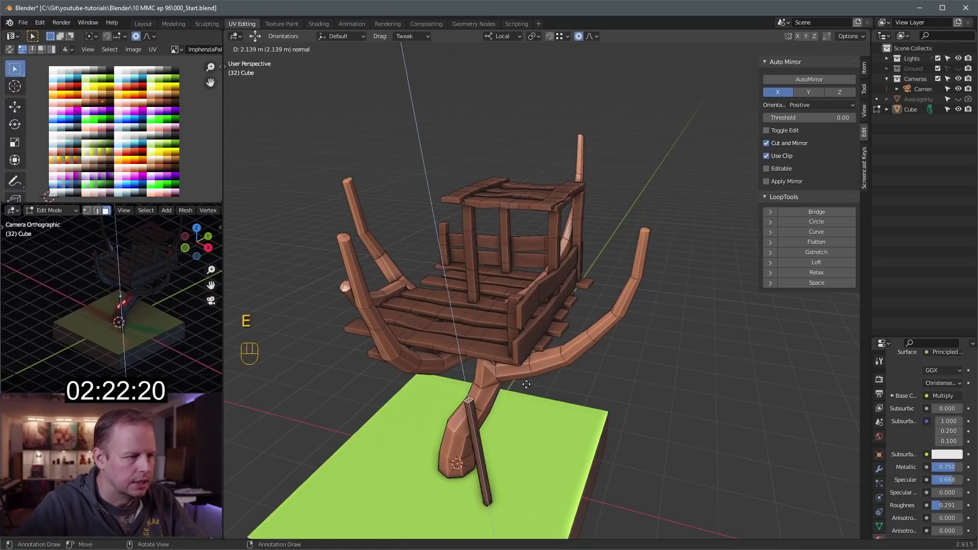
Step: Extrude and scale a board into ladder rails against the trunk and duplicate the first rung
key("g")
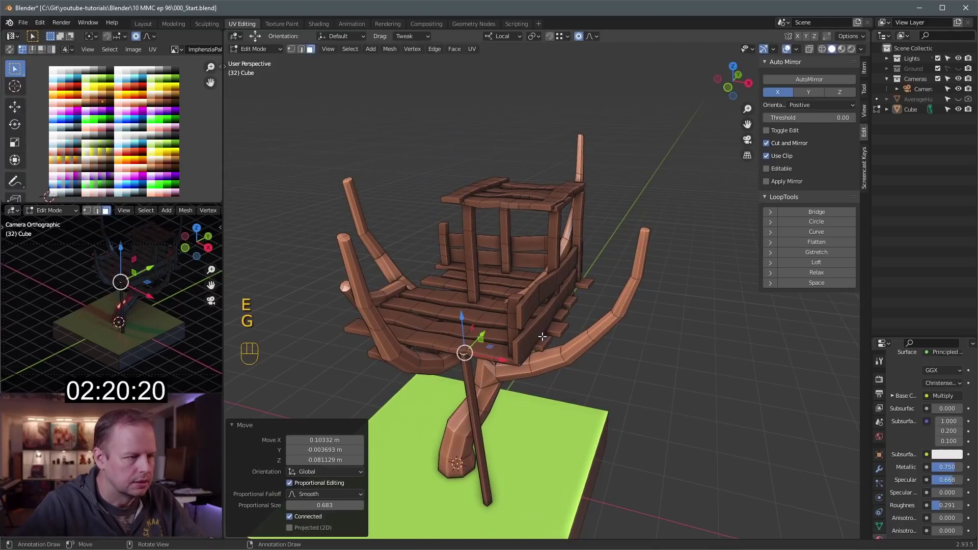
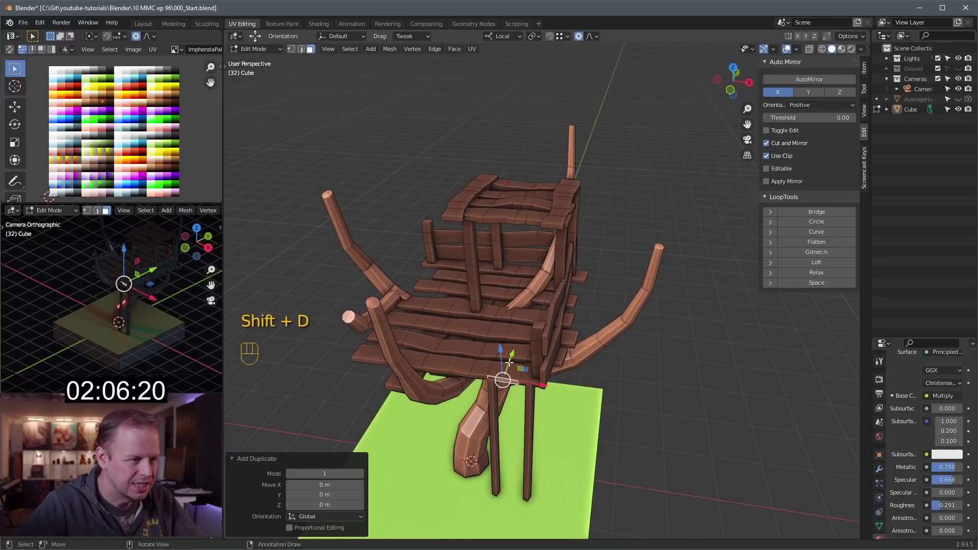
left_click_drag(505, 349, 529, 370)
left_click_drag(544, 363, 512, 360)
left_click(456, 361)
middle_click(495, 355)
key("s")
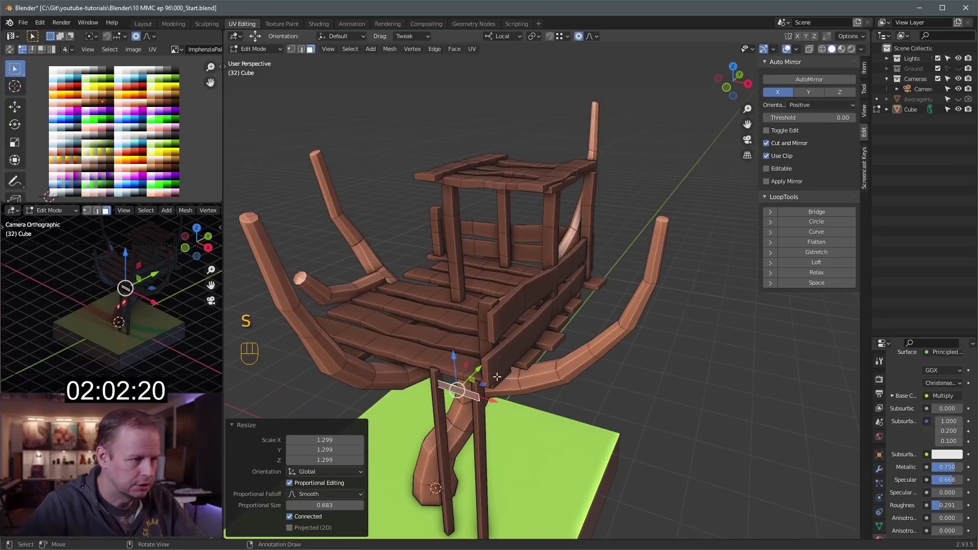
left_click(479, 371)
key("e")
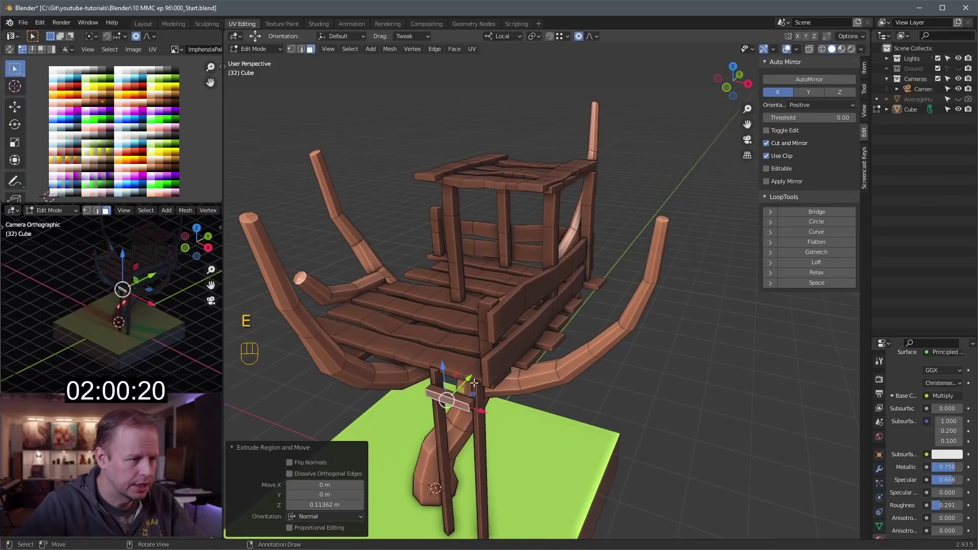
key("l")
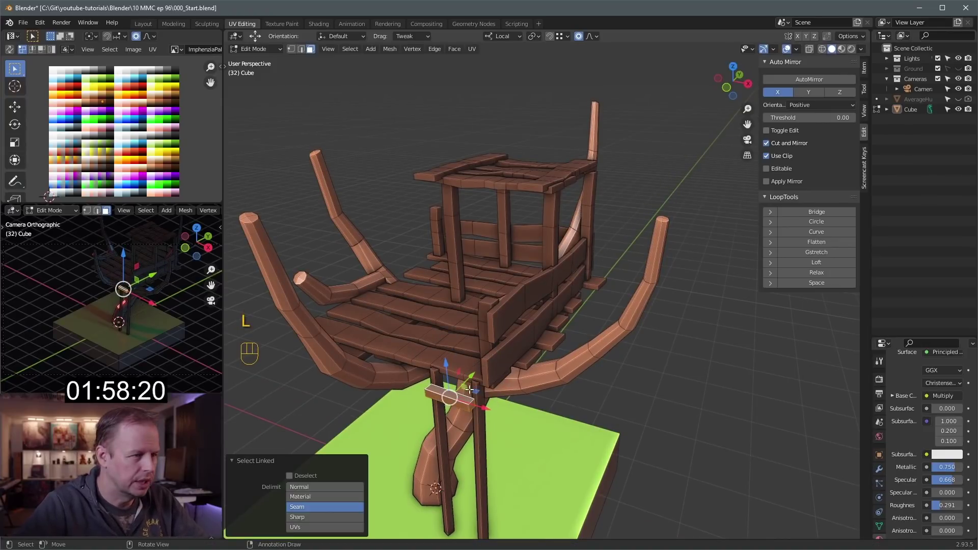
left_click(482, 373)
key("shift+d")
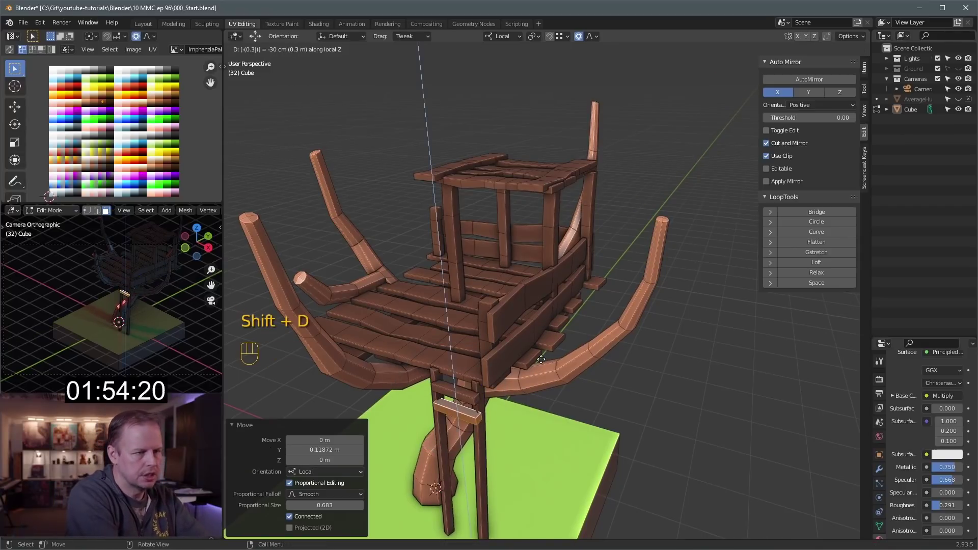
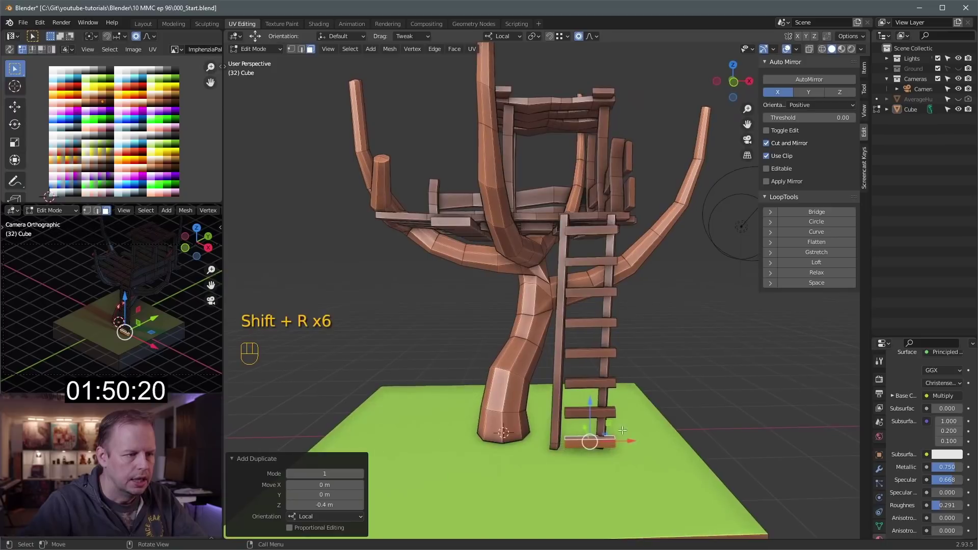
Step: Place successive rungs up the ladder by moving each copy along Z
key("g")
key("g")
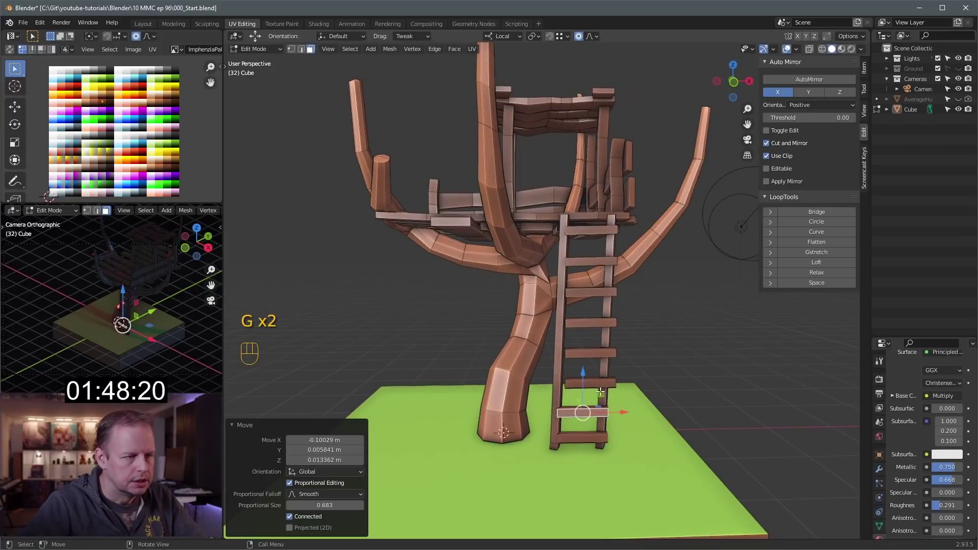
left_click(598, 381)
key("g")
left_click(593, 347)
key("g")
left_click(594, 317)
key("g")
key("g")
left_click(602, 289)
key("g")
Step: Add loop cuts to the ladder rails and nudge the rungs into hand-built positions
key("ctrl+t")
key("ctrl+z")
key("ctrl+r")
key("g")
key("ctrl+r")
key("g")
key("ctrl+r")
key("g")
left_click(592, 408)
key("ctrl+r")
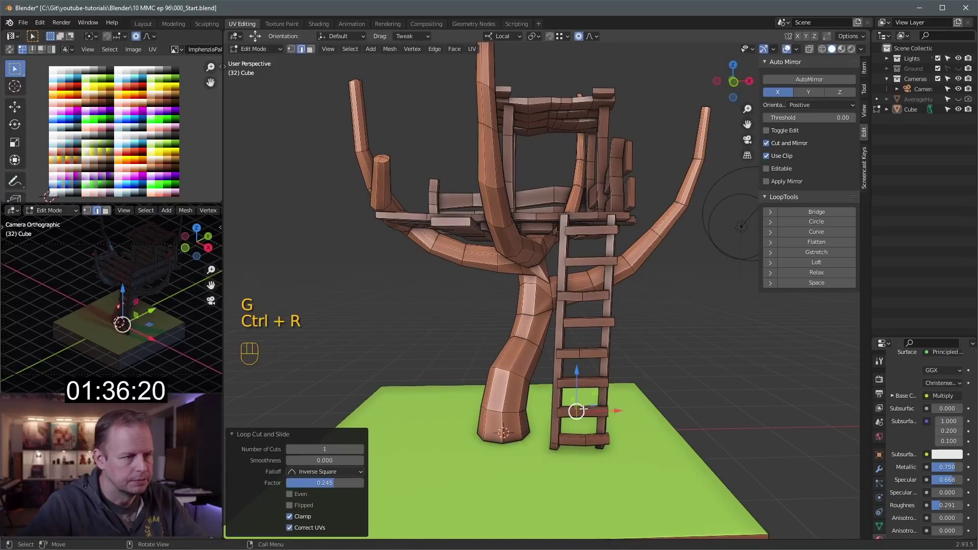
Step: Loop cut the ladder and move it with its linked parts to sit under the platform
key("g")
left_click(595, 325)
key("ctrl+r")
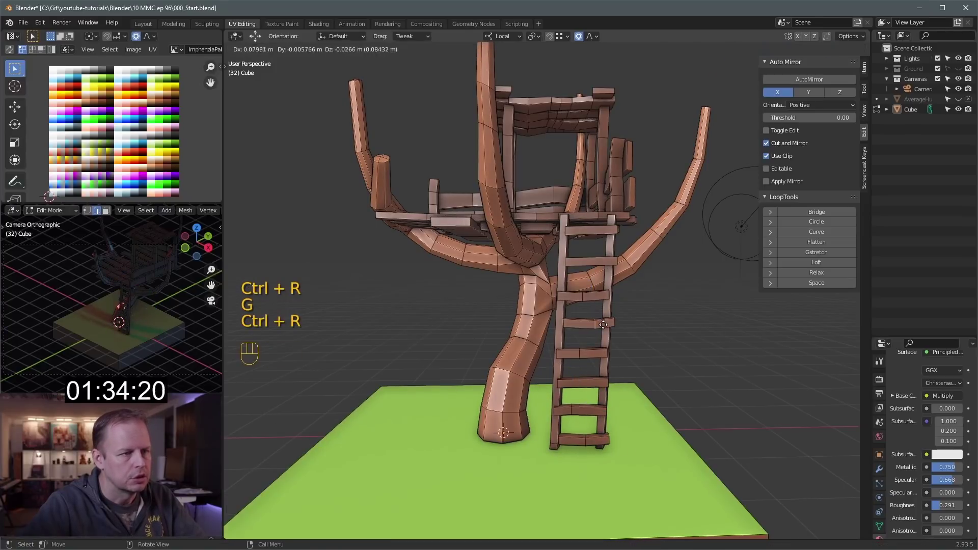
left_click_drag(683, 327, 639, 327)
left_click_drag(577, 303, 600, 310)
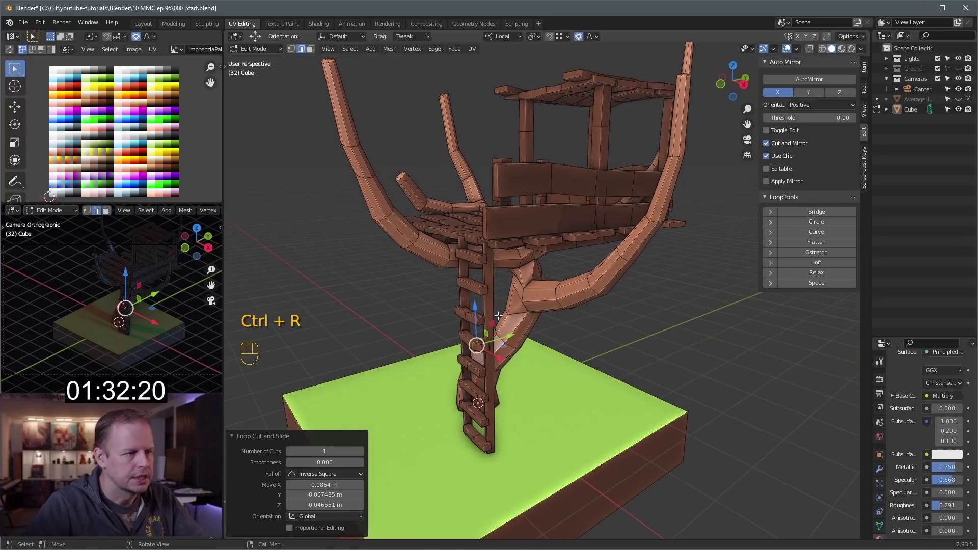
left_click(476, 319)
key("l")
key("g")
left_click_drag(528, 252, 539, 277)
left_click_drag(569, 206, 593, 204)
Step: Reshape a side branch's vertices, then copy a board onto the upper deck and rotate it
left_click(445, 176)
left_click_drag(524, 138, 518, 161)
left_click_drag(476, 233, 491, 217)
left_click_drag(493, 248, 467, 233)
left_click(463, 185)
left_click(434, 181)
left_click(435, 188)
key("shift+d")
left_click_drag(487, 181, 462, 186)
left_click(524, 127)
key("r")
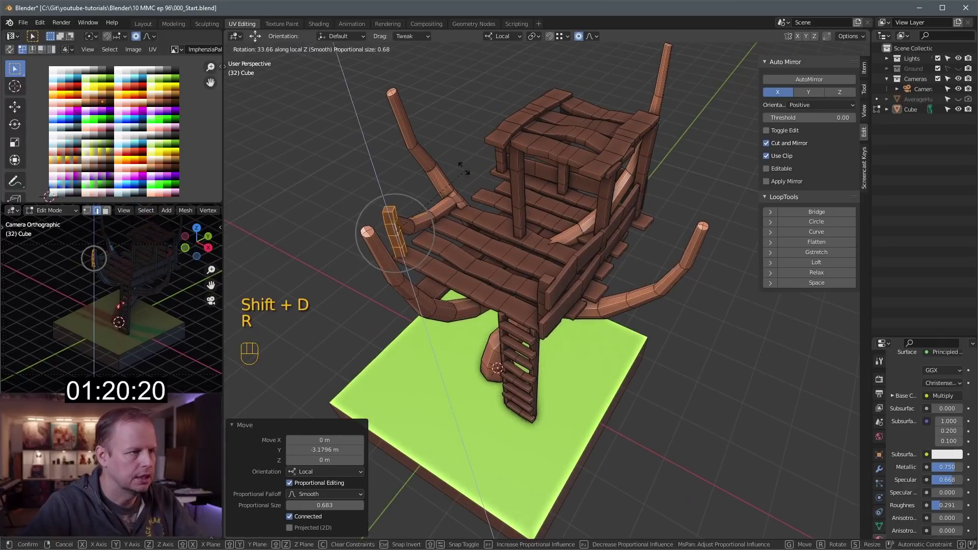
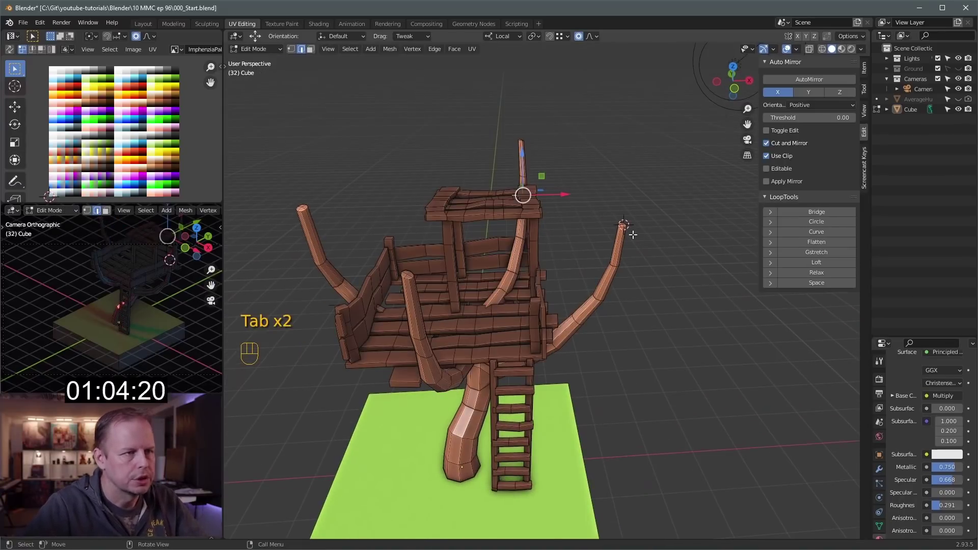
Step: Add an Ico Sphere at the curved branch tip and scale it into a round foliage crown
key("shift+a")
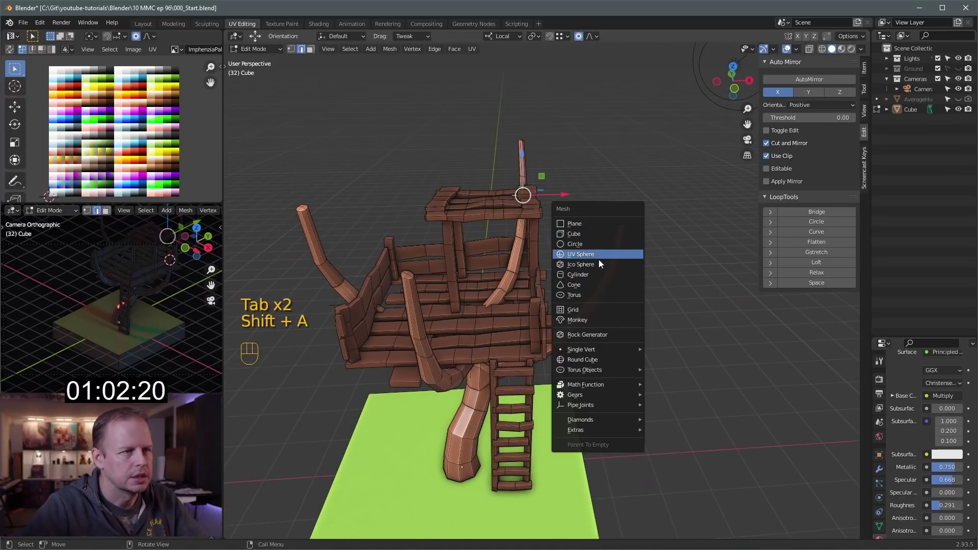
key("a")
key("s")
key("g")
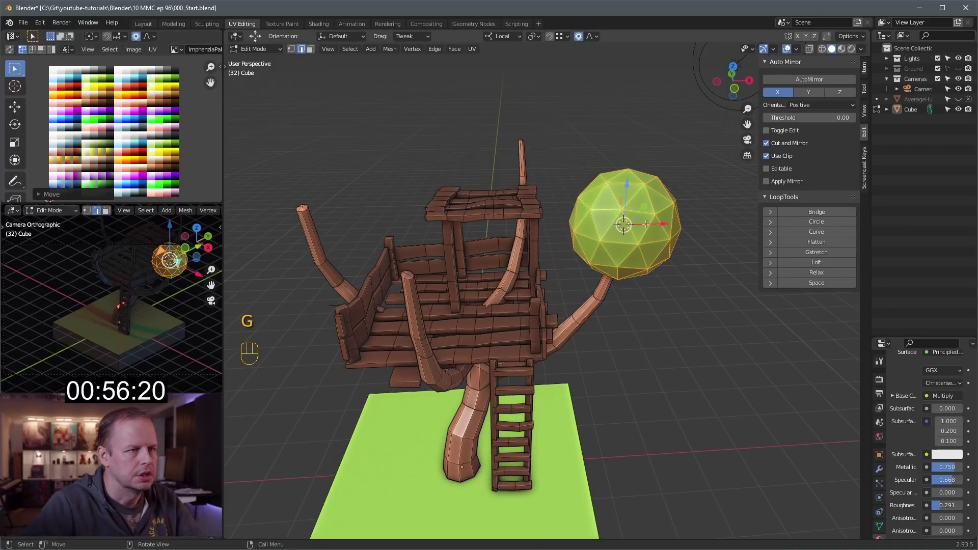
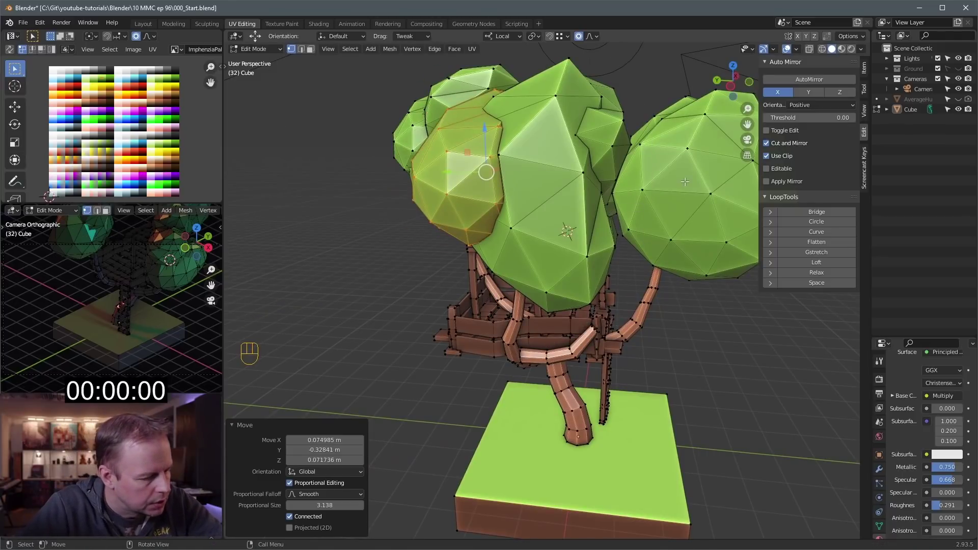
Step: Leave Edit Mode, save the scene as the Tree House file, and set the camera lens to Perspective
key("Tab")
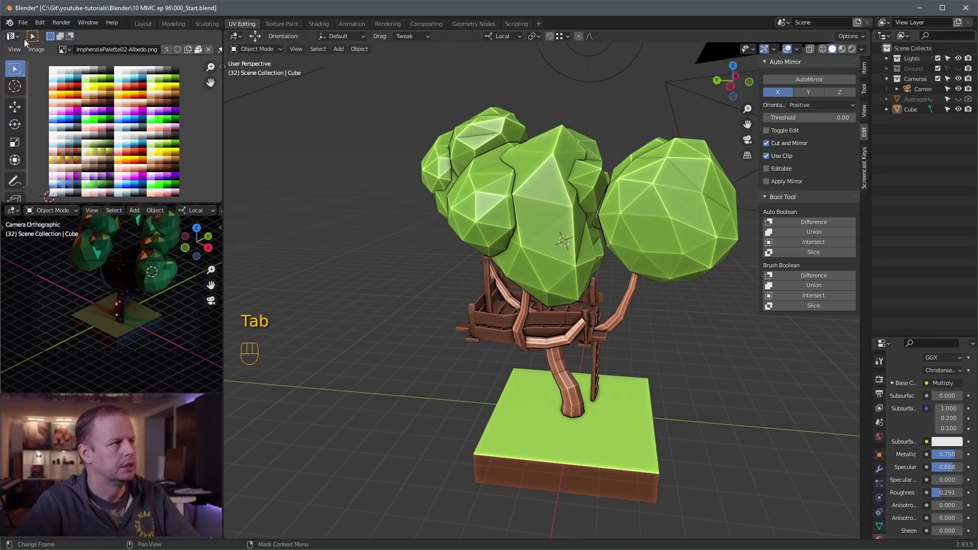
left_click_drag(28, 26, 242, 155)
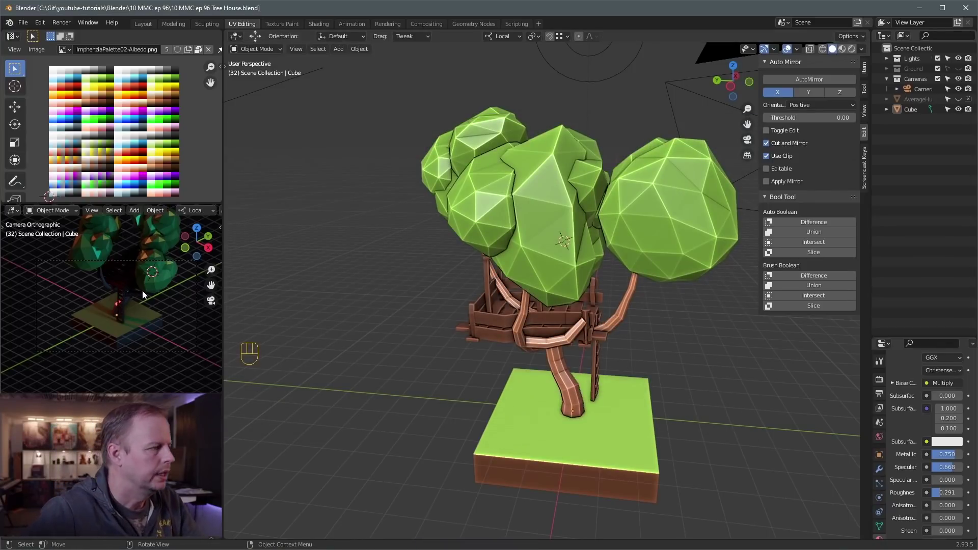
left_click_drag(675, 338, 635, 340)
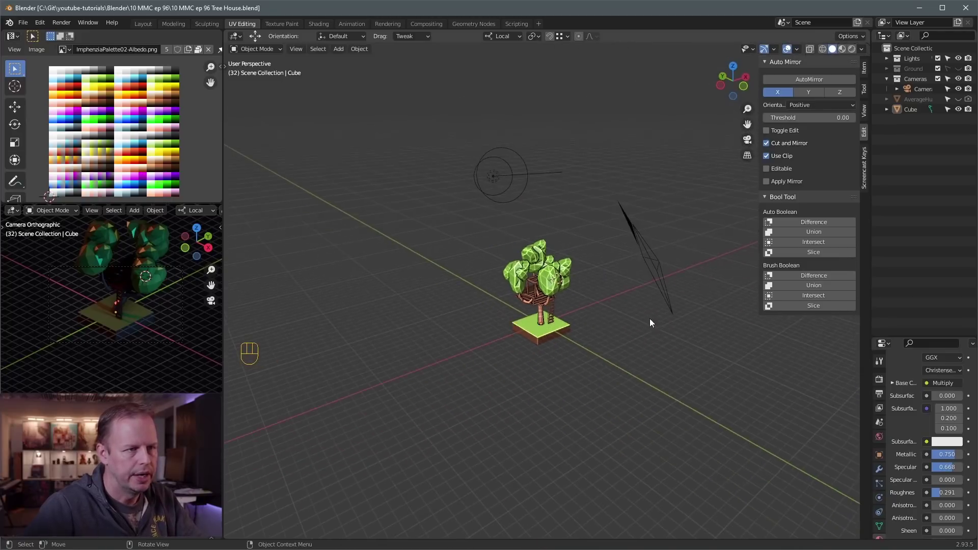
middle_click(643, 313)
left_click(654, 282)
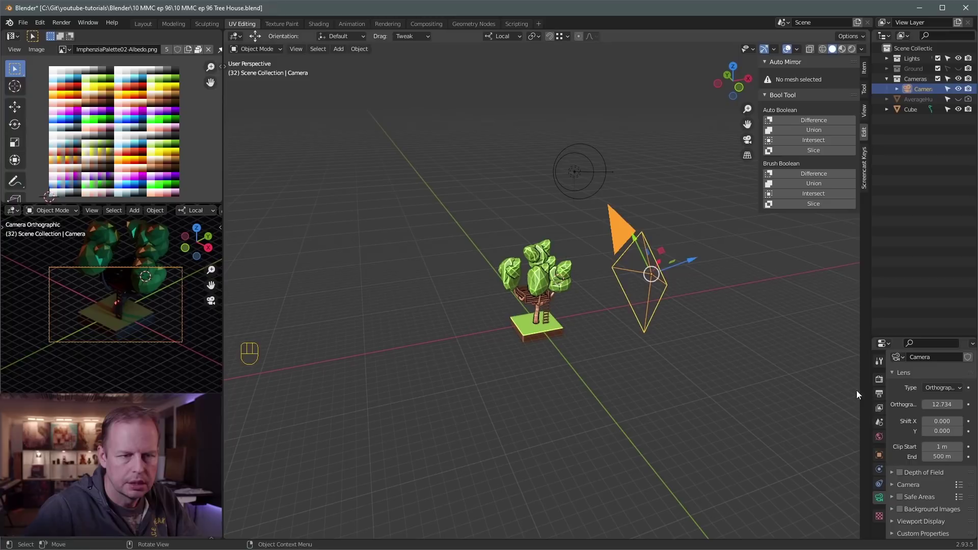
left_click_drag(949, 391, 940, 402)
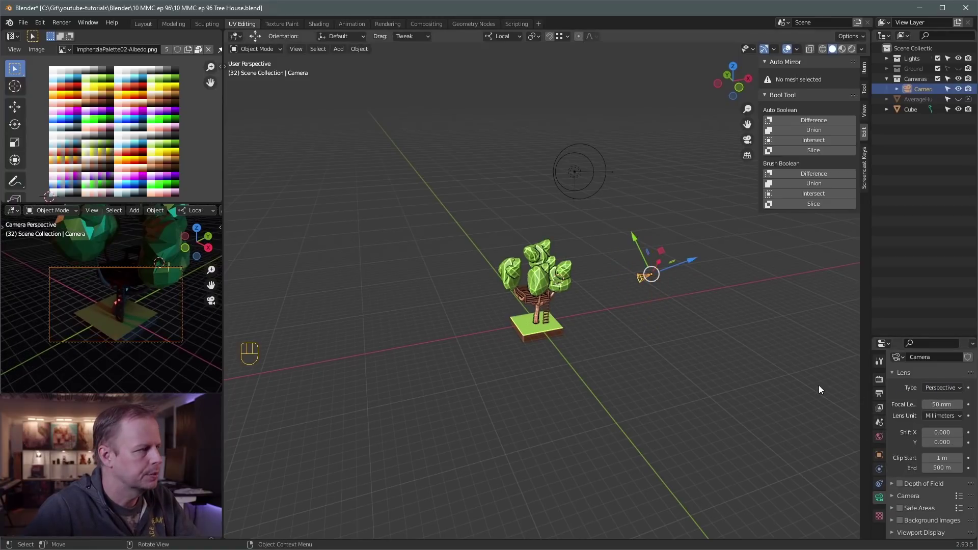
Step: Move the camera, including along Z, to frame the lit tree house
key("g")
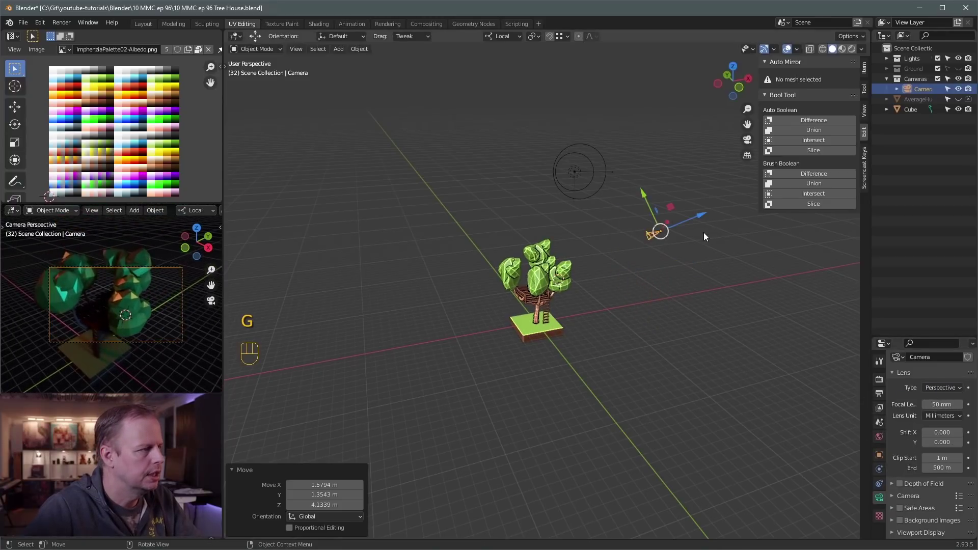
key("g")
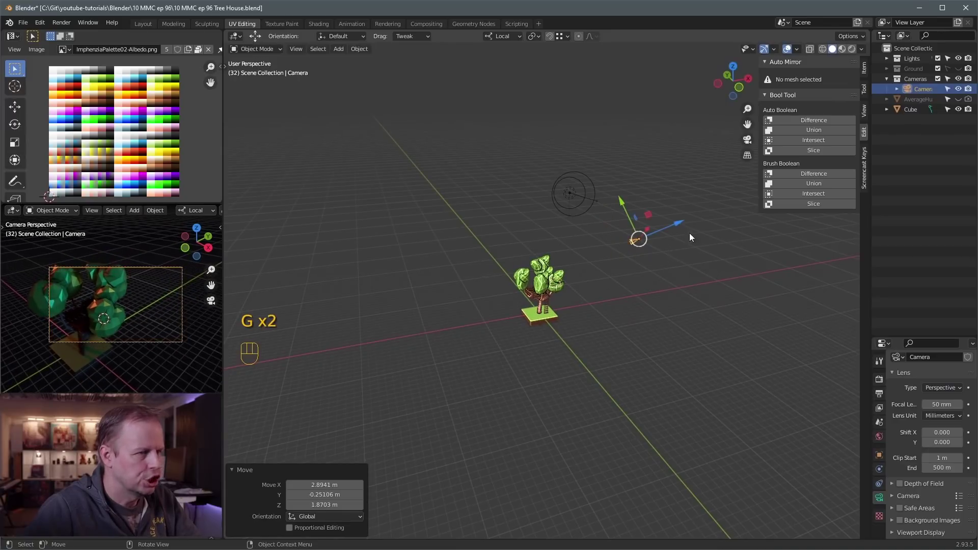
left_click_drag(665, 246, 611, 265)
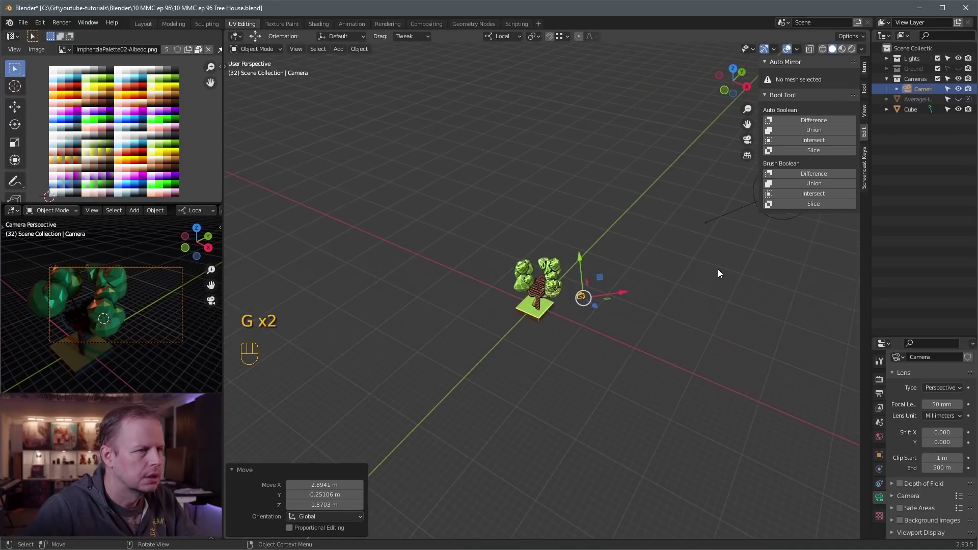
left_click_drag(702, 281, 674, 253)
key("g")
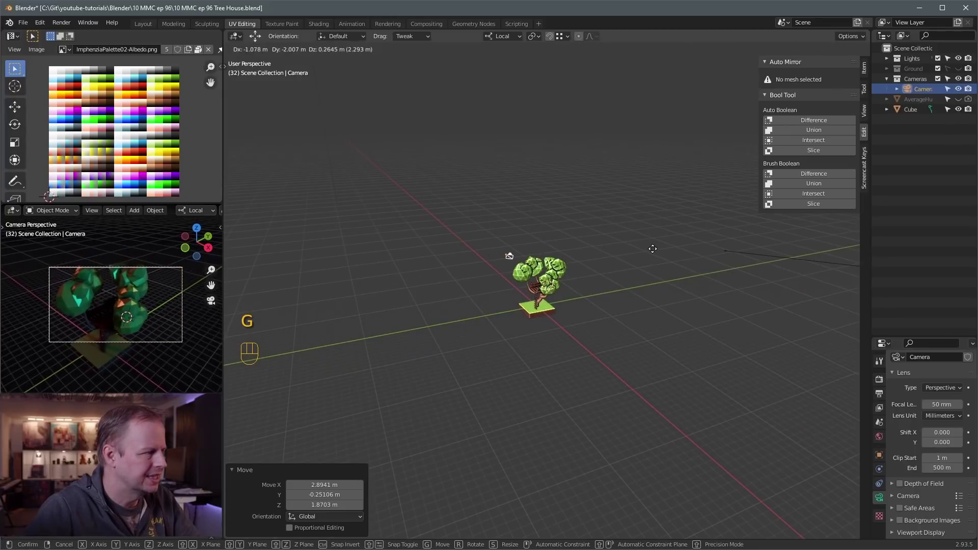
left_click_drag(659, 269, 594, 256)
key("g")
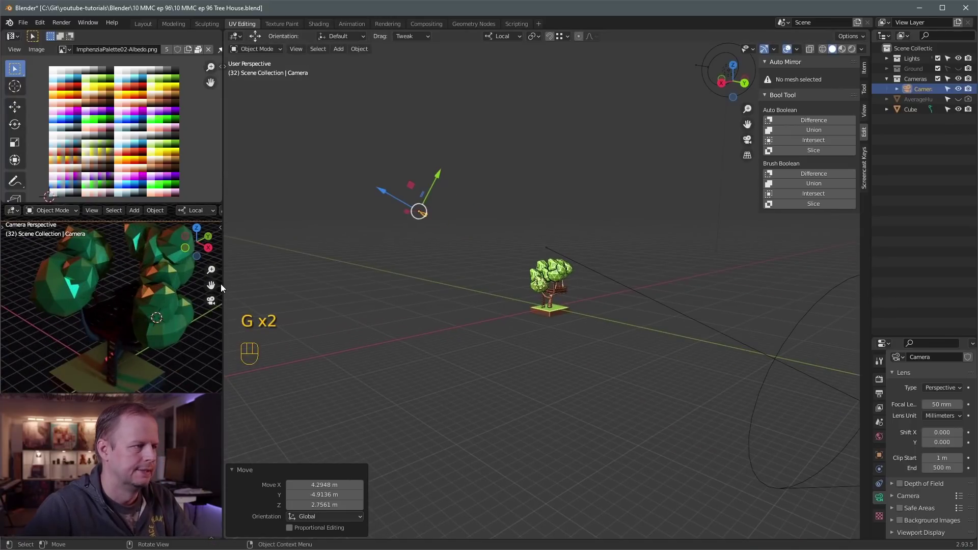
key("z")
left_click_drag(575, 247, 587, 254)
left_click_drag(622, 221, 499, 217)
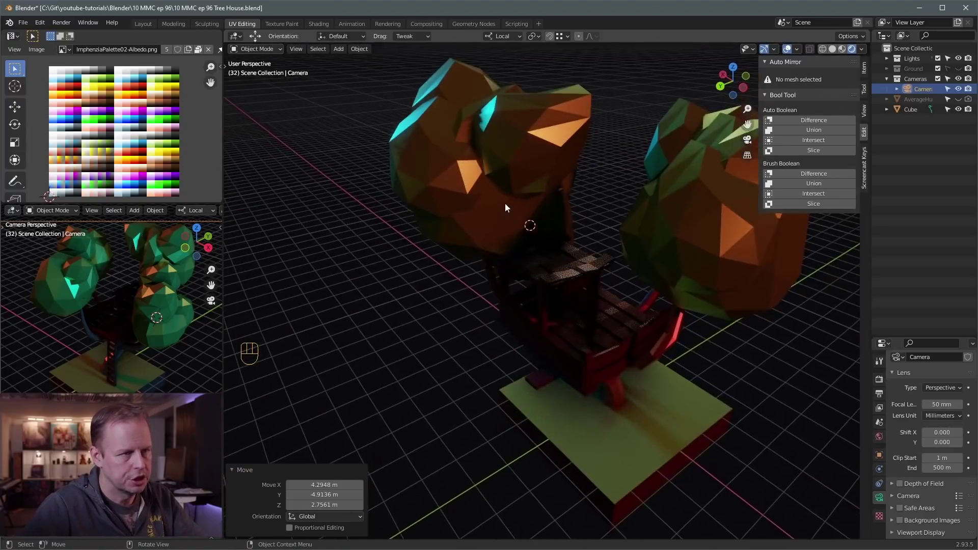
Step: Select the tree house, orbit around the trunk and bring up the Shift+A add menu for a new light
left_click(481, 156)
left_click_drag(610, 214, 568, 235)
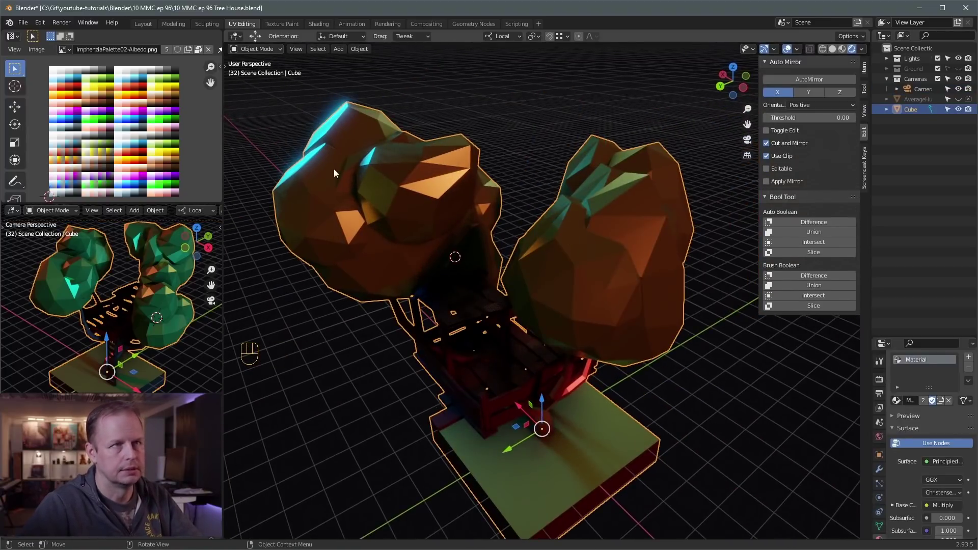
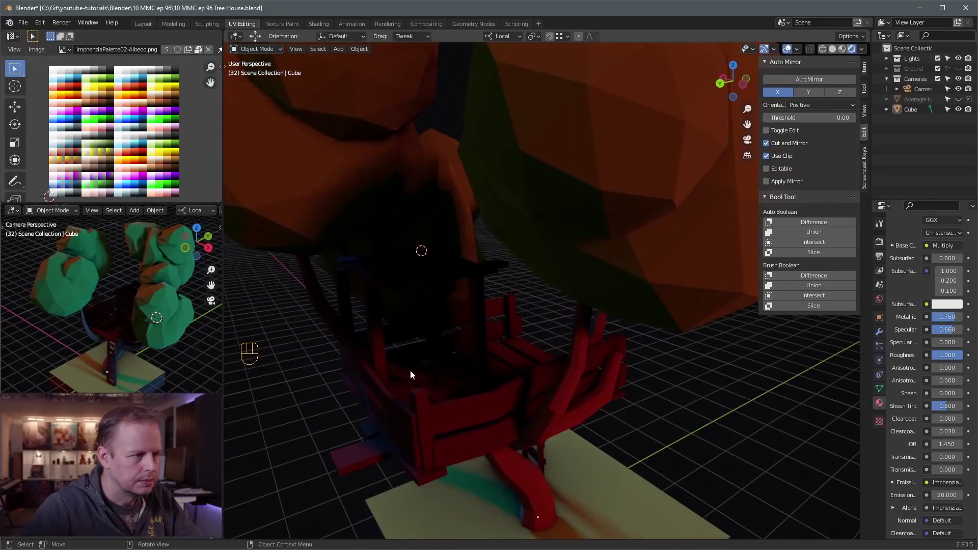
left_click_drag(502, 330, 521, 324)
left_click_drag(524, 307, 524, 284)
key("shift+a")
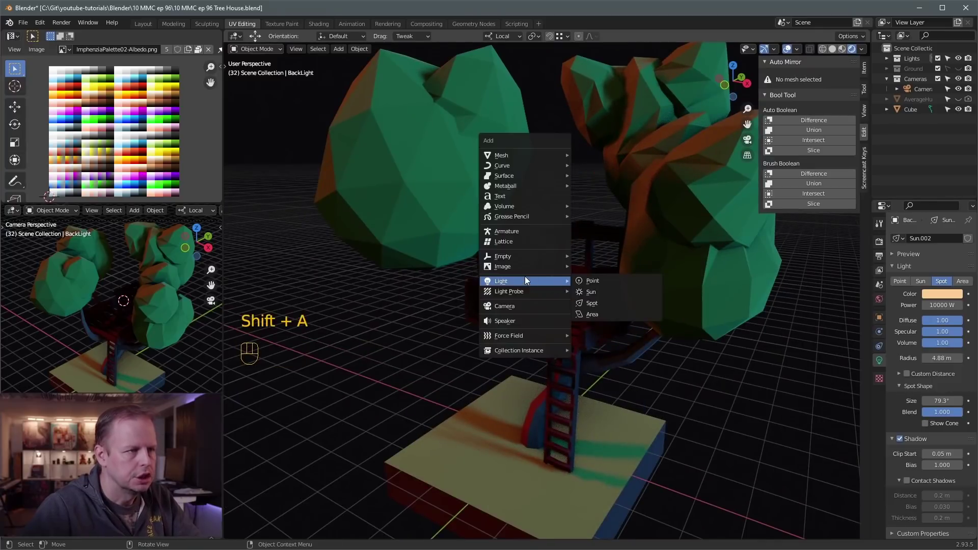
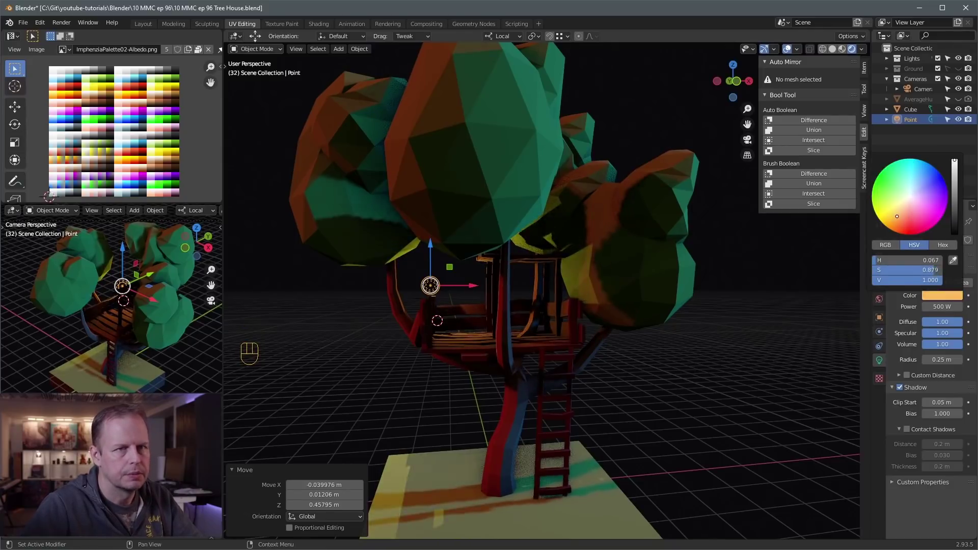
Step: Place the orange 500 W point light in the foliage and duplicate two copies under the canopy and among the leaves
left_click_drag(484, 280, 571, 281)
key("g")
left_click_drag(559, 313, 453, 312)
key("shift+d")
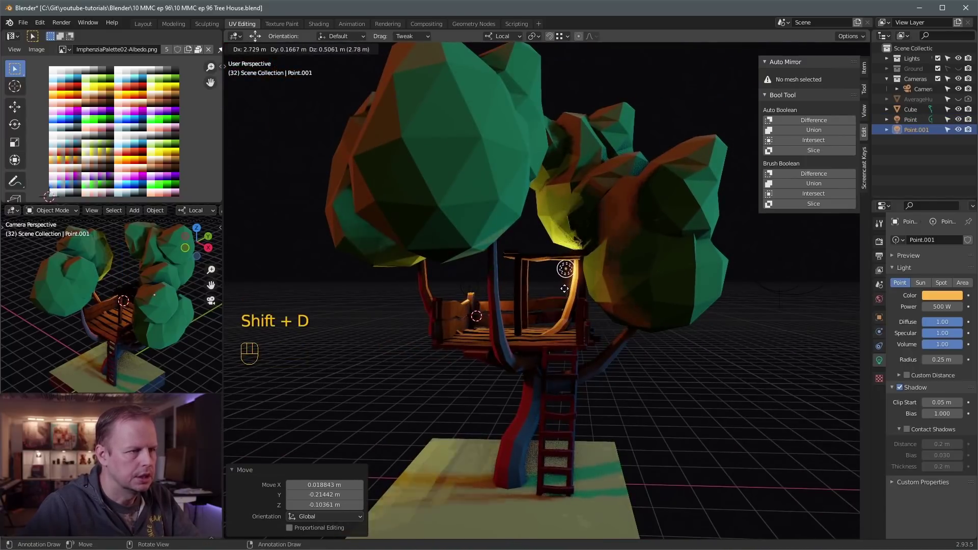
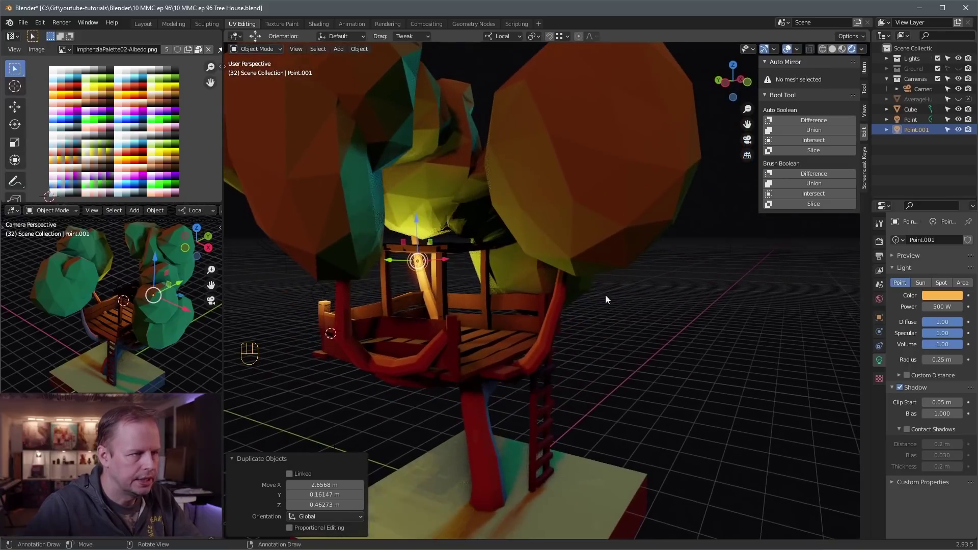
key("g")
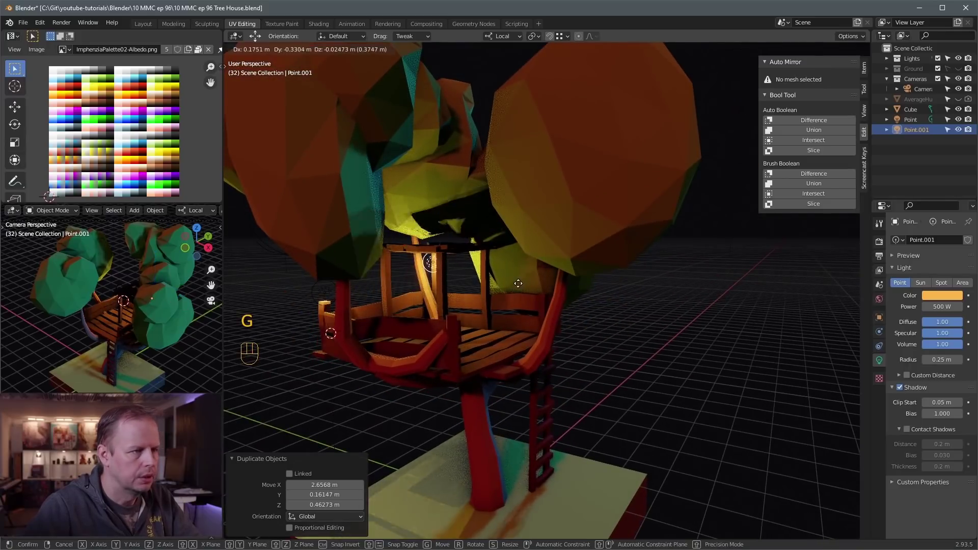
left_click_drag(590, 294, 640, 282)
key("shift+d")
Step: Duplicate further point lights into the canopy and down near the wooden platform
left_click_drag(654, 303, 552, 310)
left_click_drag(551, 334, 525, 333)
key("shift+d")
left_click_drag(594, 289, 687, 281)
left_click_drag(633, 295, 571, 297)
key("g")
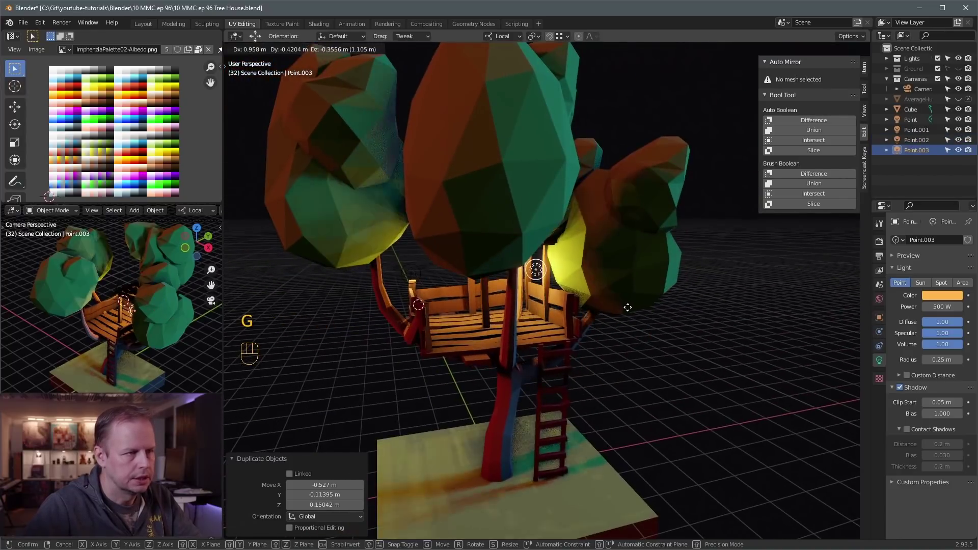
left_click_drag(587, 320, 491, 339)
key("shift+d")
Step: Set the fifth light beside the platform and nudge the first light into its final spot
left_click_drag(598, 274, 622, 261)
key("g")
left_click_drag(528, 277, 596, 287)
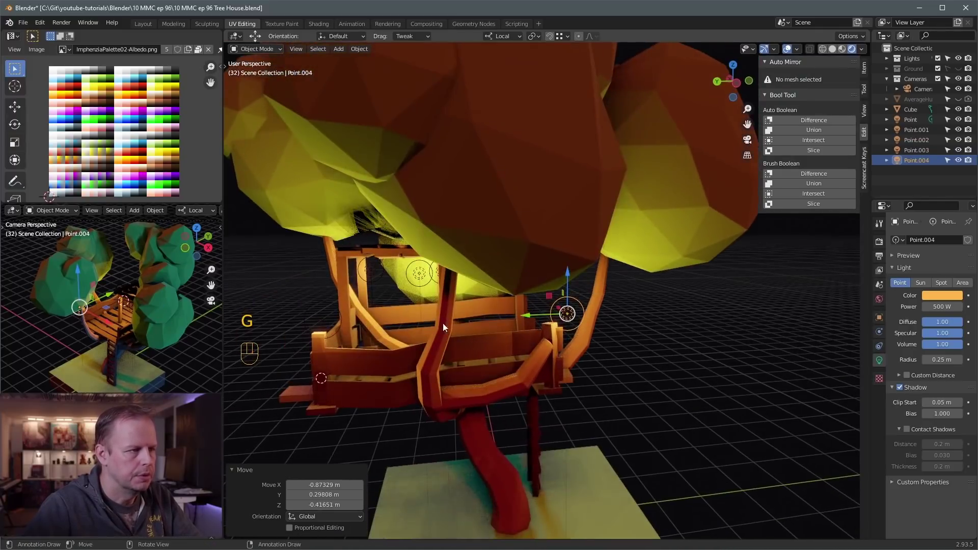
middle_click(491, 332)
key("g")
left_click_drag(448, 311, 417, 301)
key("g")
left_click_drag(482, 301, 502, 287)
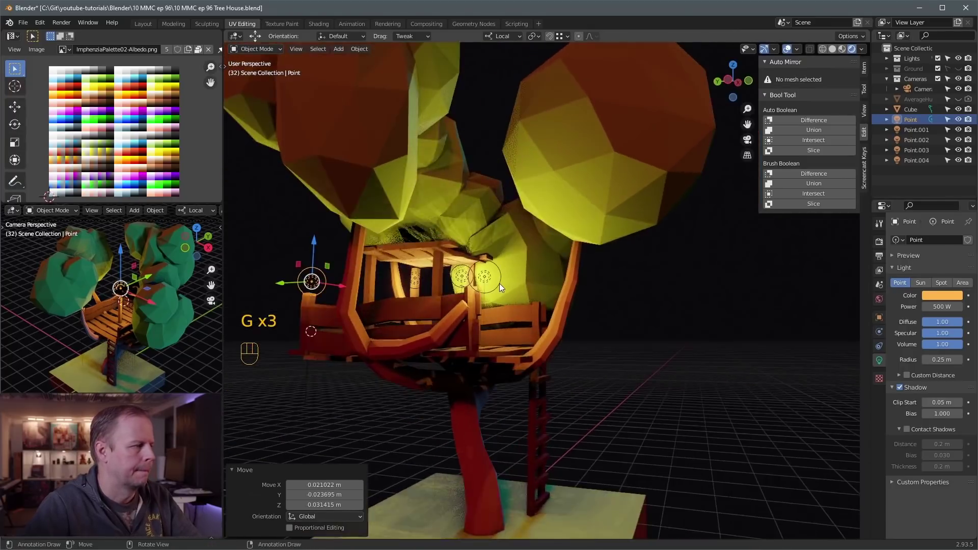
left_click_drag(728, 337, 668, 355)
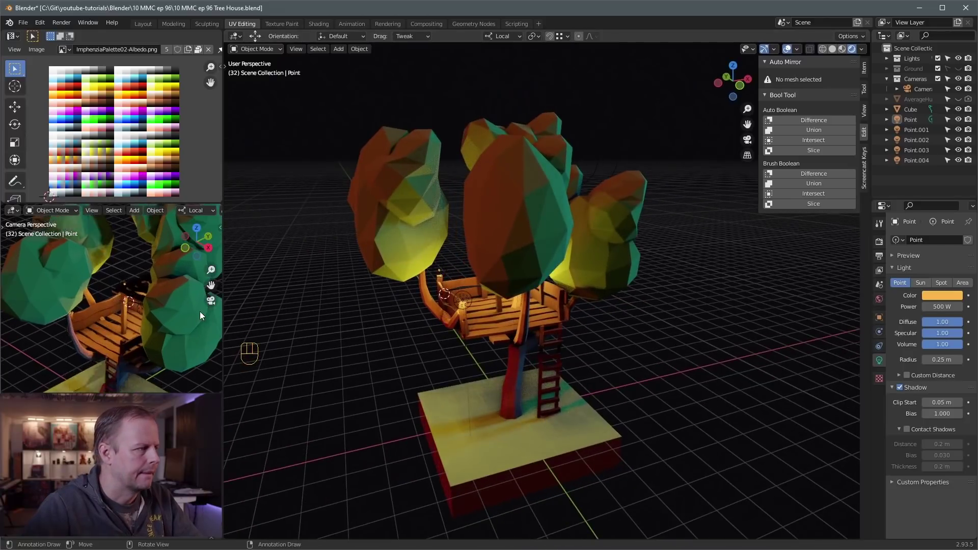
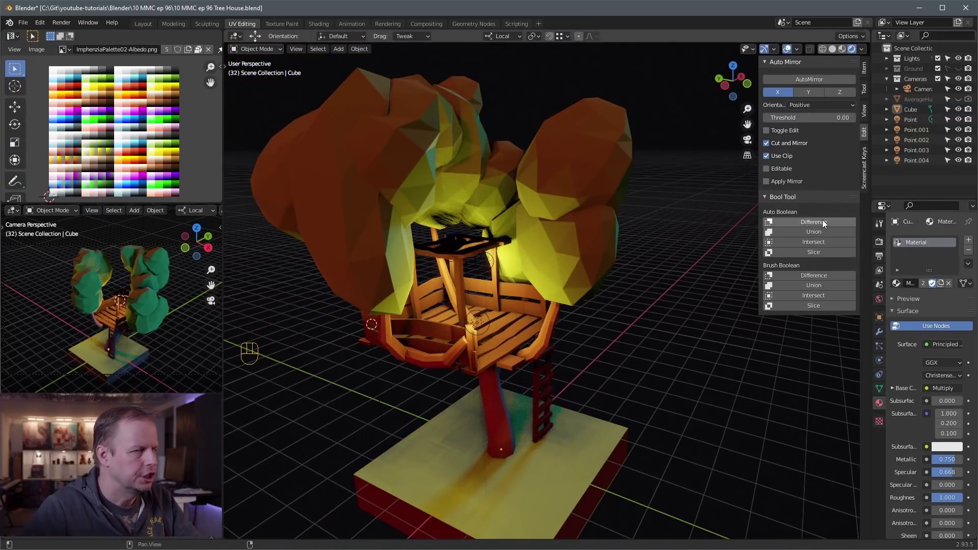
Step: Select the scene camera and fly it (Shift+F) to frame the whole lit tree house from a low distant angle
left_click_drag(629, 297, 586, 305)
left_click_drag(597, 298, 556, 302)
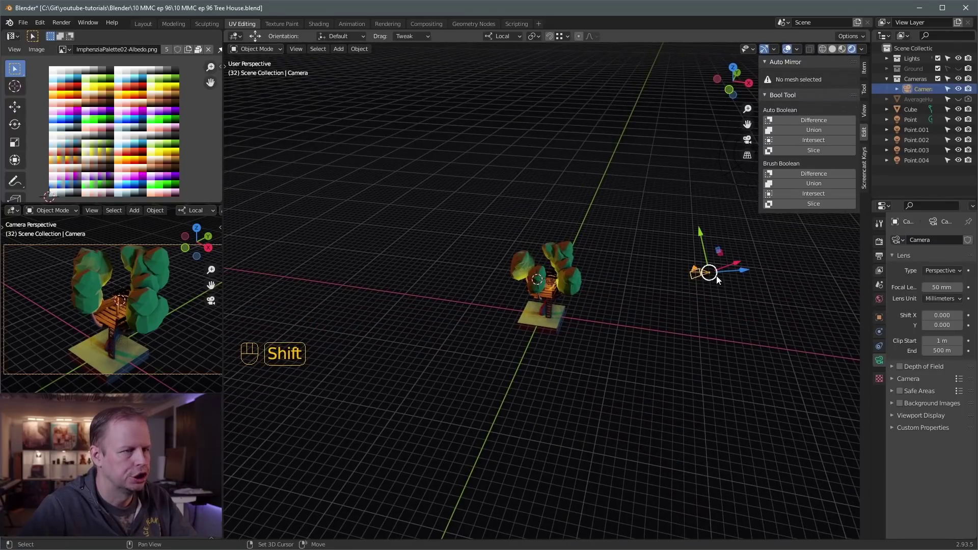
key("shift+f")
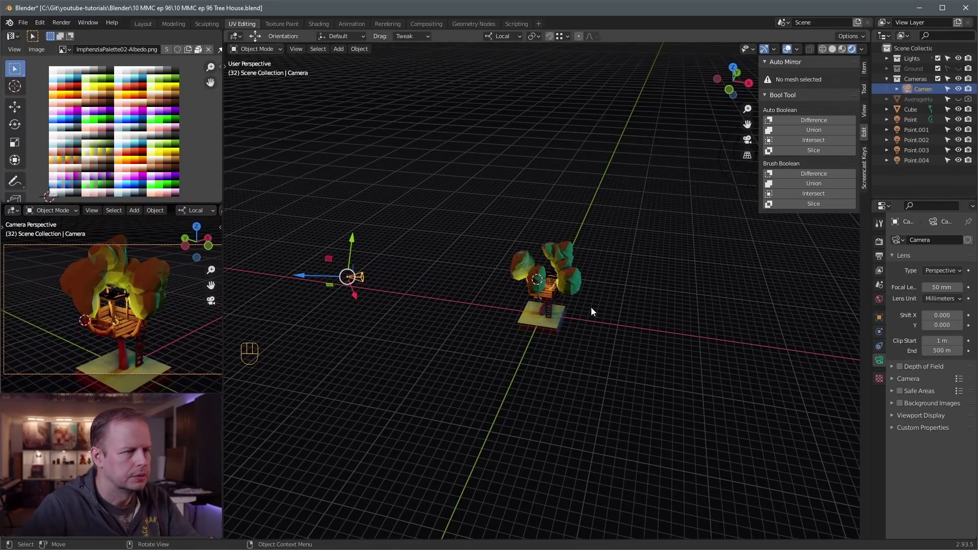
left_click_drag(595, 307, 671, 339)
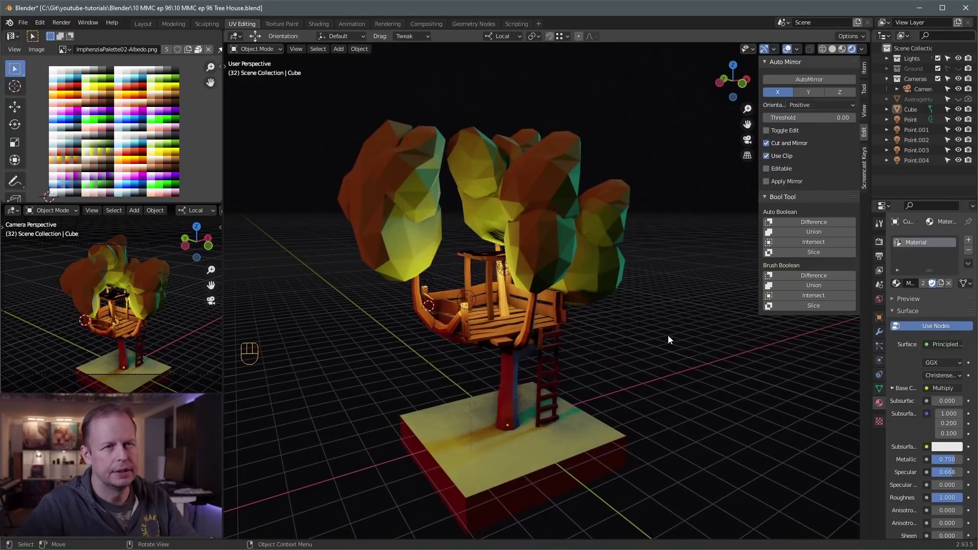
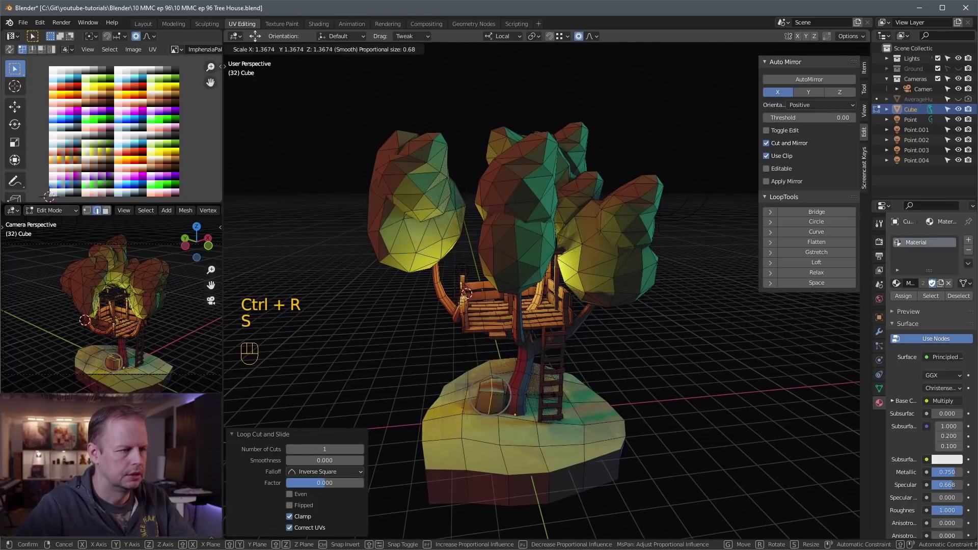
Step: Scale the base's outer edges outward into a wider rounded low-poly island and leave Edit Mode
key("ctrl+r")
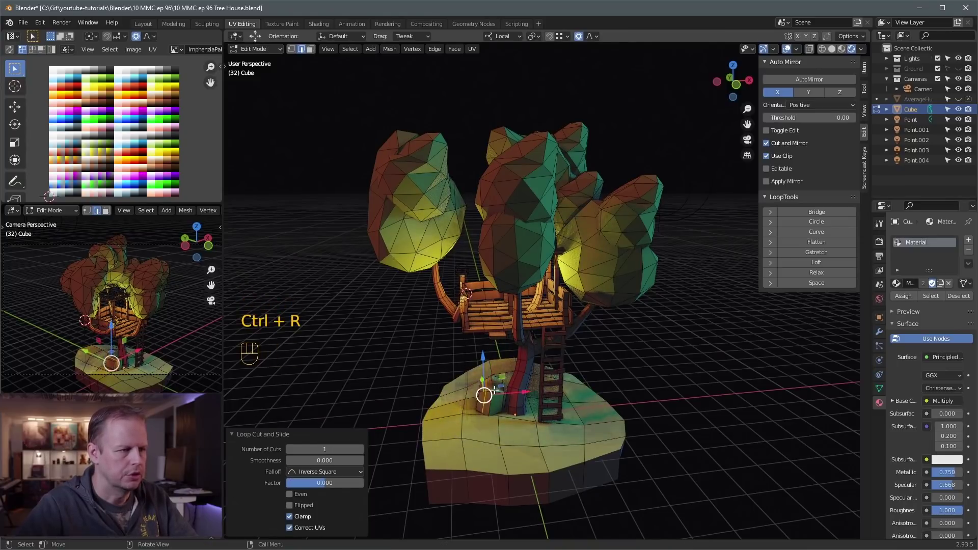
key("ctrl+z")
key("ctrl+r")
key("s")
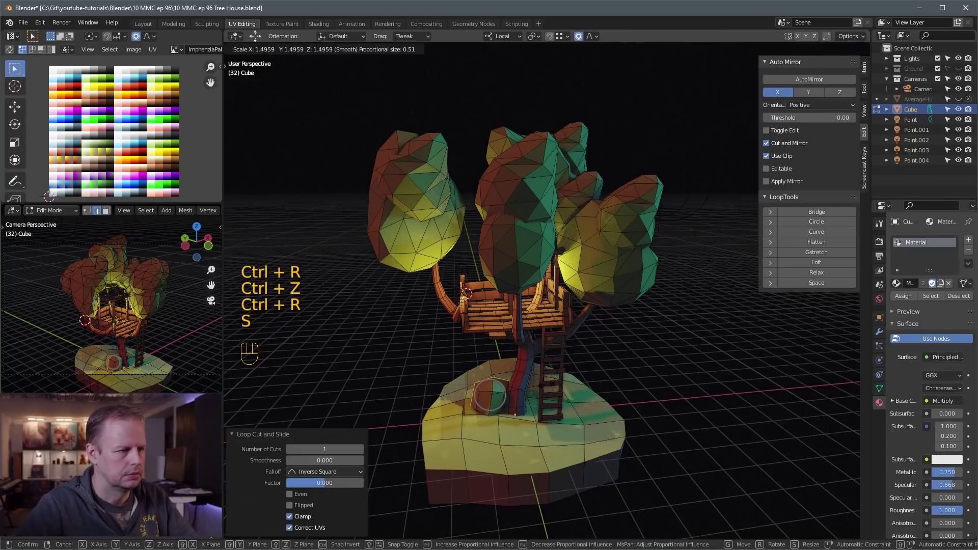
key("g")
key("Tab")
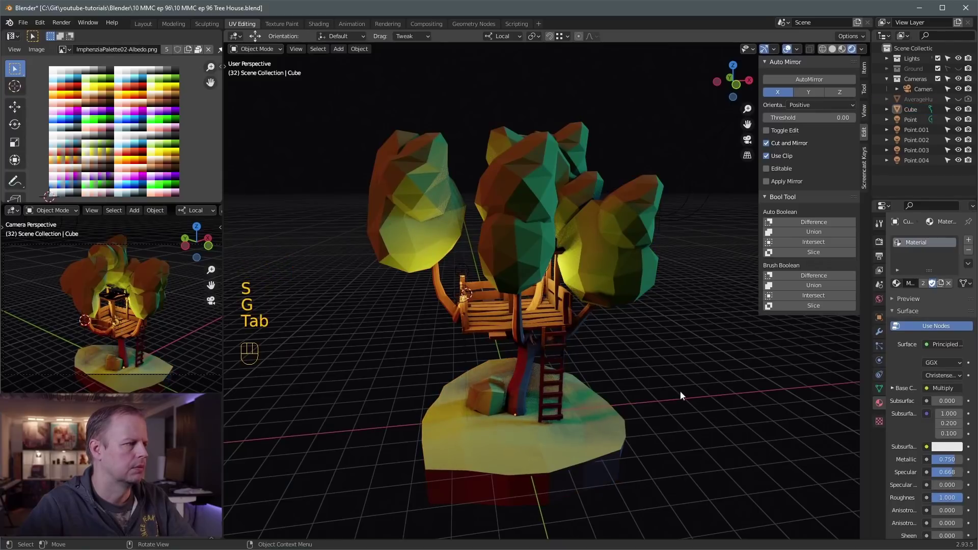
key("Tab")
Step: Move the small linked rock onto the base at the foot of the ladder and select a nearby point light
left_click(479, 390)
key("l")
key("a")
key("g")
left_click(675, 283)
left_click_drag(630, 279, 645, 283)
key("Tab")
left_click(702, 366)
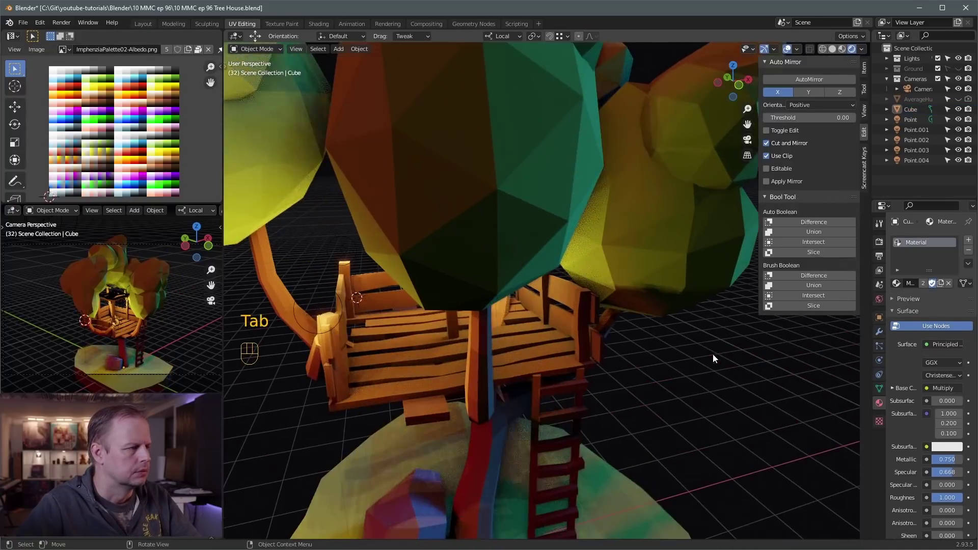
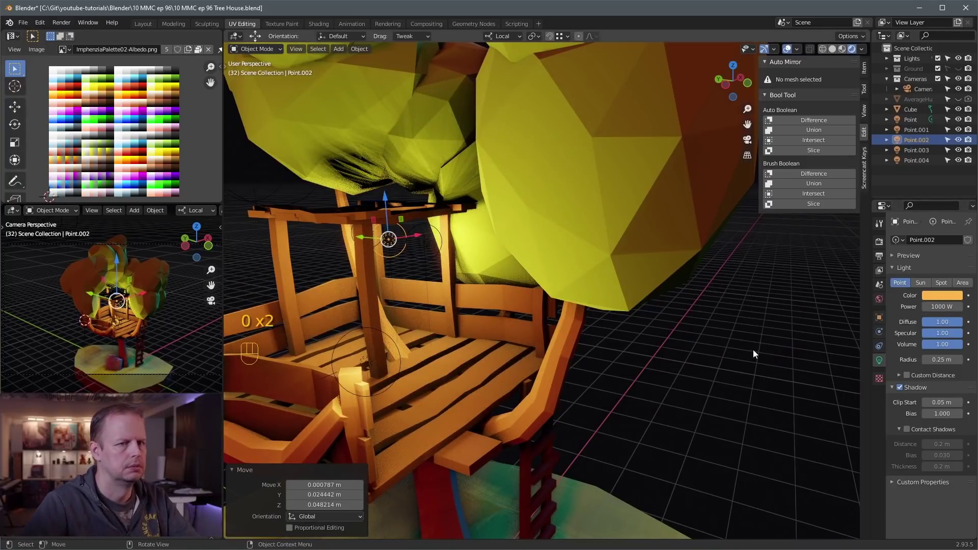
Step: Nudge Point.002, now at 1000 W, slightly under the canopy and check it from several angles
middle_click(730, 329)
left_click_drag(653, 287, 643, 301)
key("Tab")
key("Tab")
left_click_drag(446, 223, 470, 227)
left_click_drag(524, 244, 458, 219)
left_click_drag(601, 243, 643, 242)
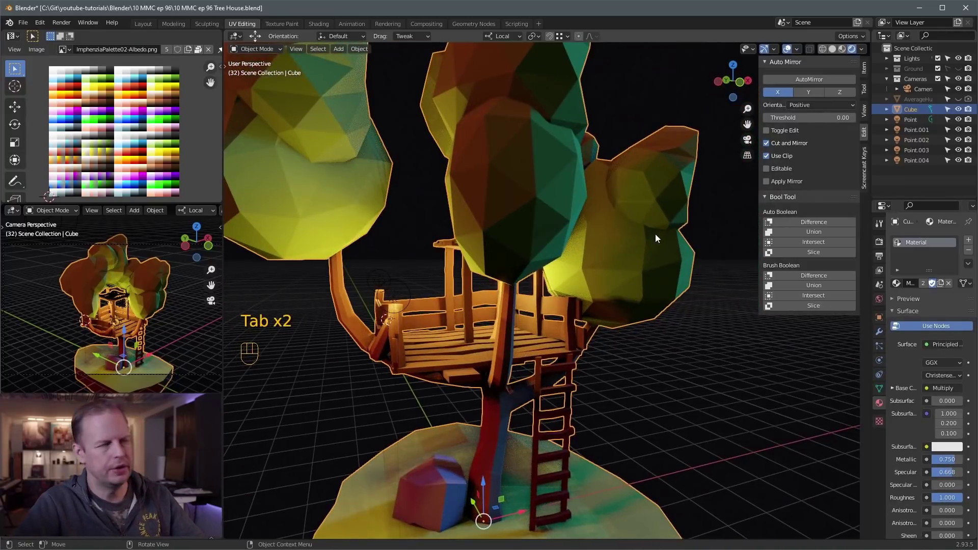
Step: Tuck the rock snugly against the trunk by the ladder and return to editing the platform boards
key("Tab")
left_click(708, 385)
key("Tab")
key("a")
key("a")
left_click(703, 394)
left_click_drag(698, 356, 711, 360)
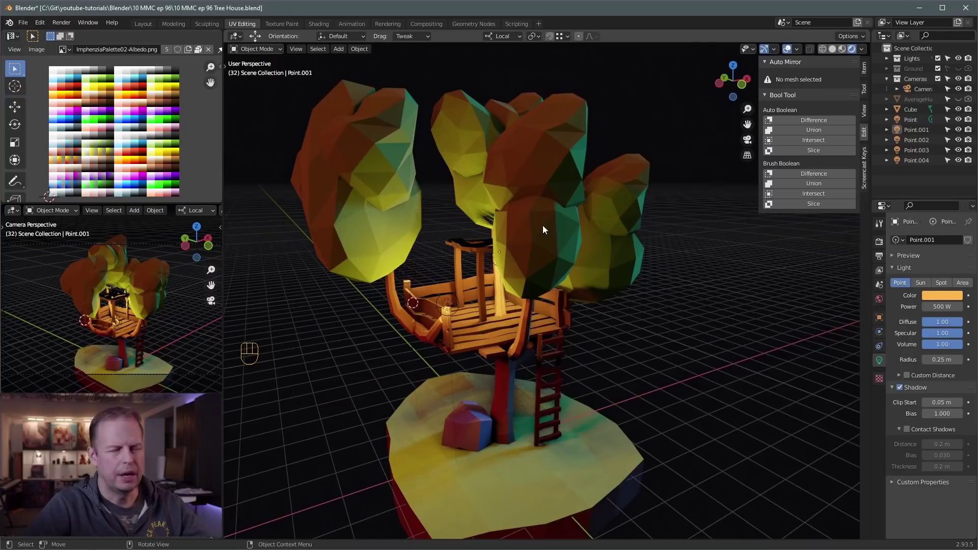
left_click_drag(504, 228, 533, 255)
key("Tab")
key("Tab")
left_click_drag(514, 359, 604, 308)
middle_click(640, 312)
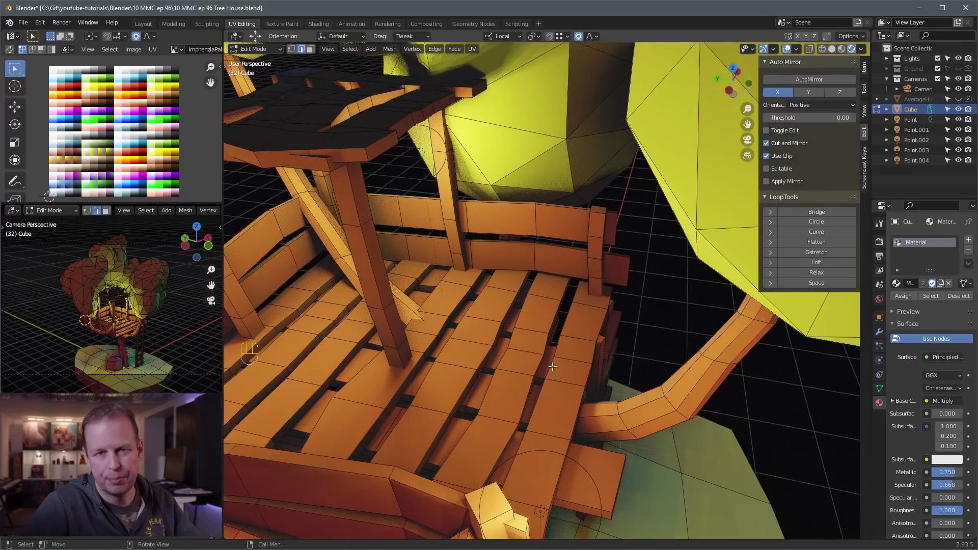
middle_click(615, 286)
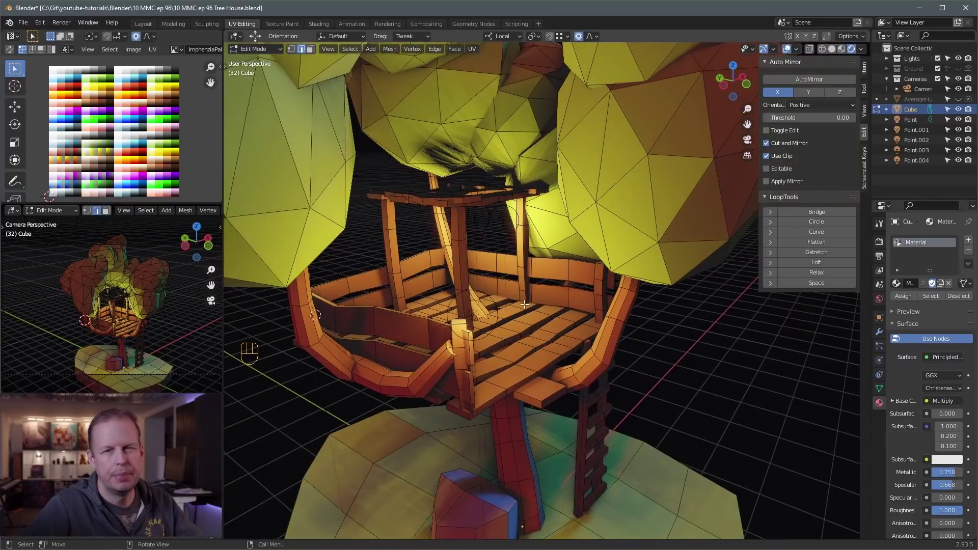
left_click(566, 271)
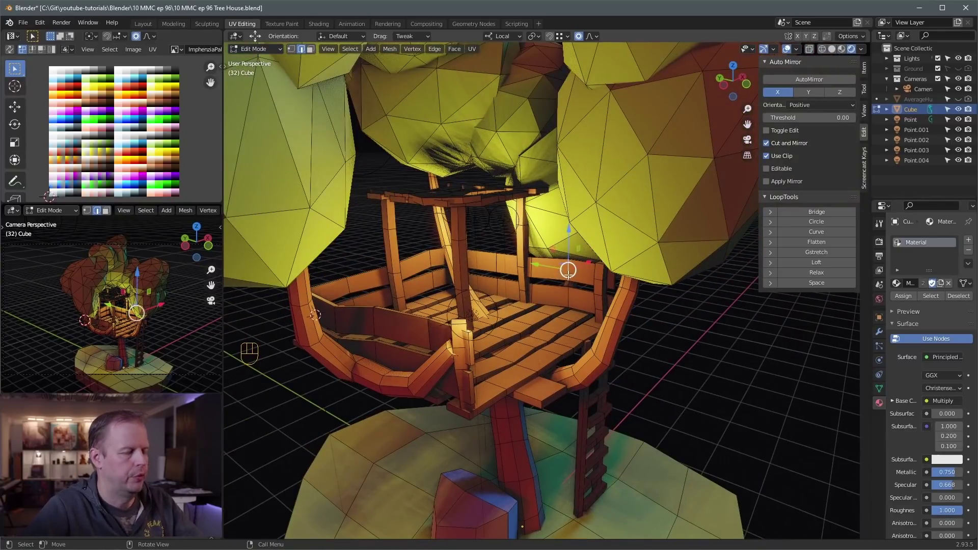
left_click_drag(597, 275, 590, 271)
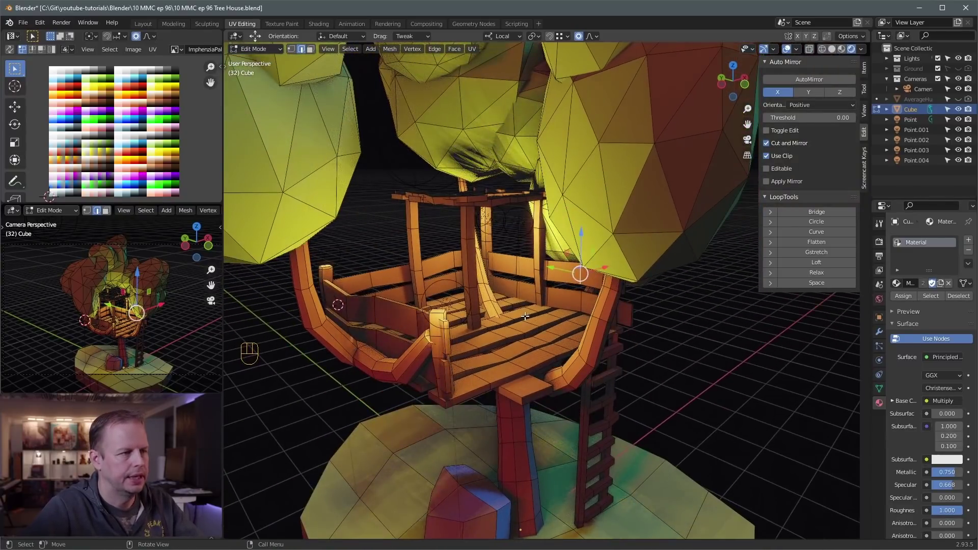
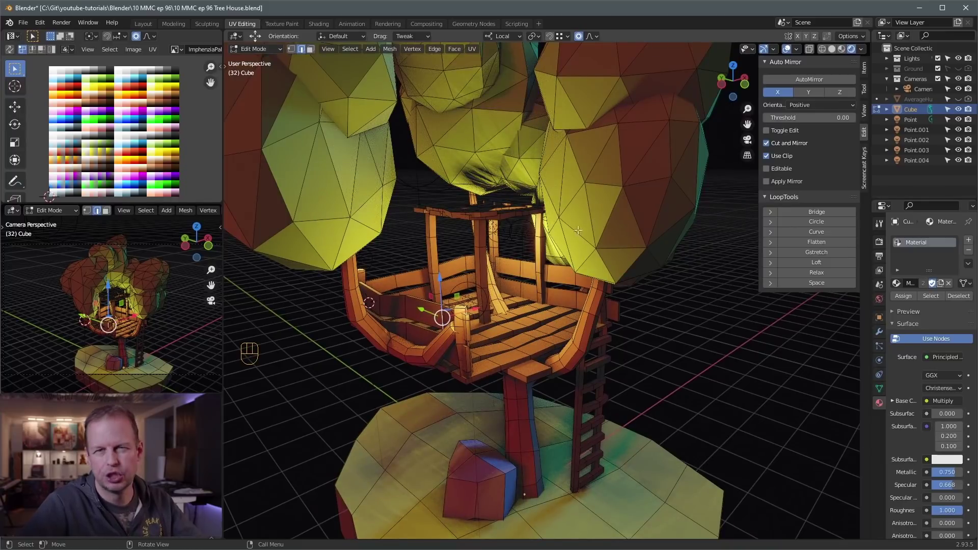
key("l")
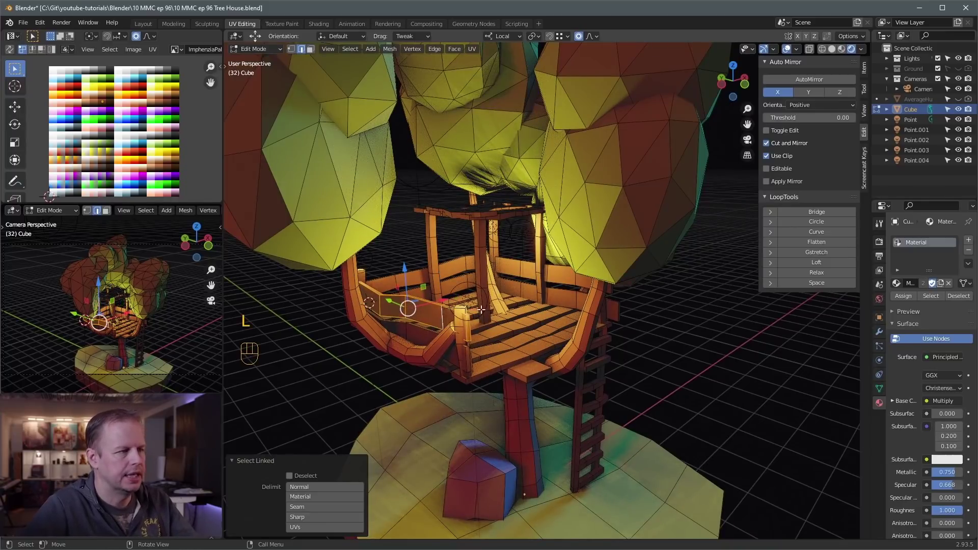
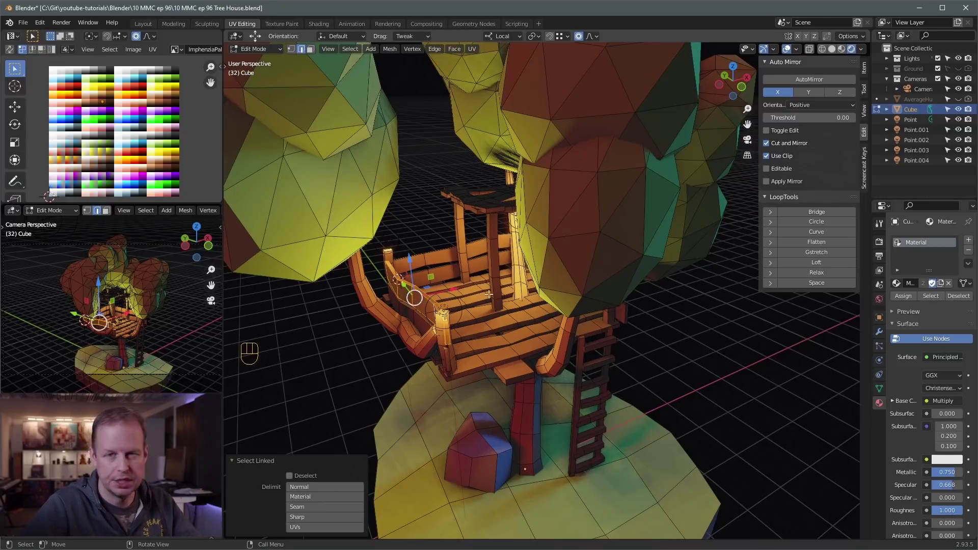
Step: Duplicate the selected board (Shift+D) and move the copy toward the railing with proportional editing
left_click_drag(489, 284, 478, 275)
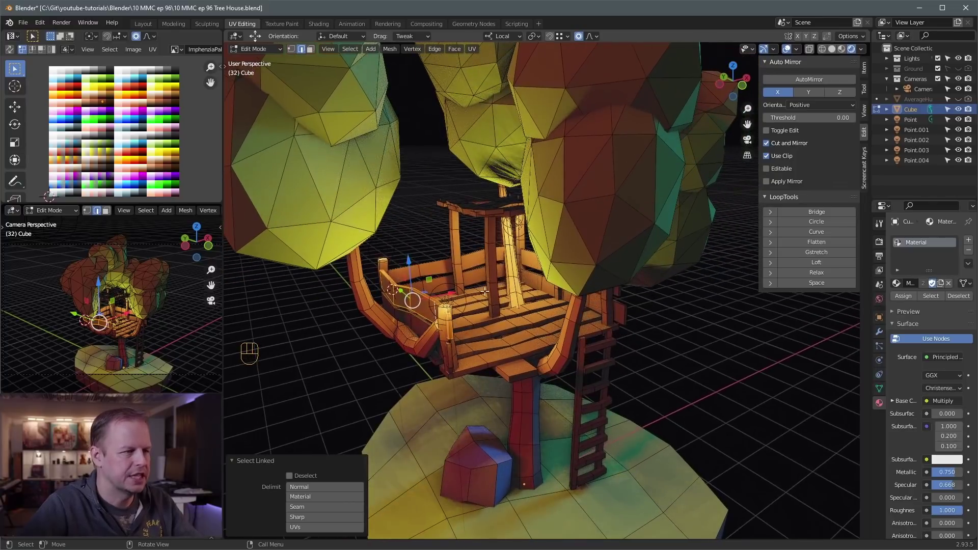
key("shift+d")
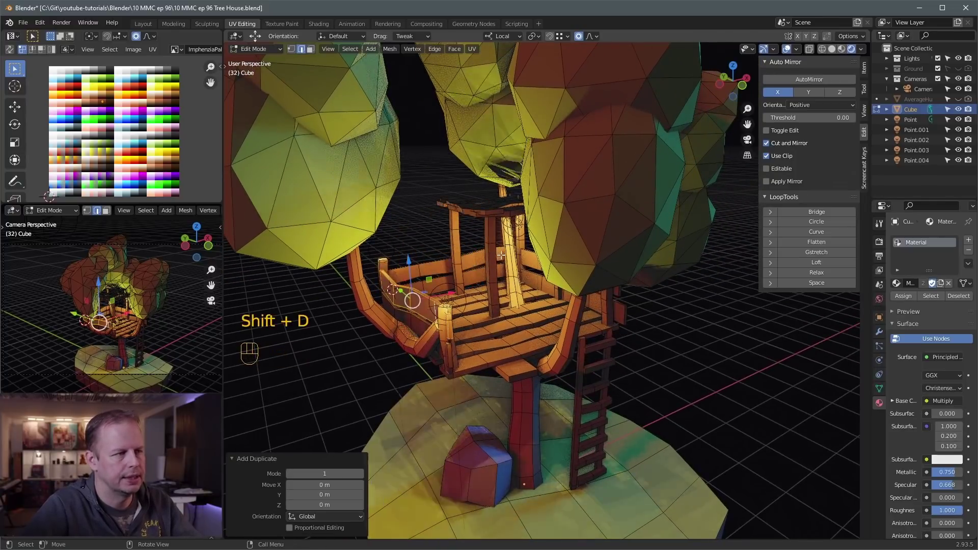
key("g")
key("2")
left_click_drag(415, 271, 418, 272)
key("0")
key("o")
key("o")
key("o")
middle_click(612, 228)
key("g")
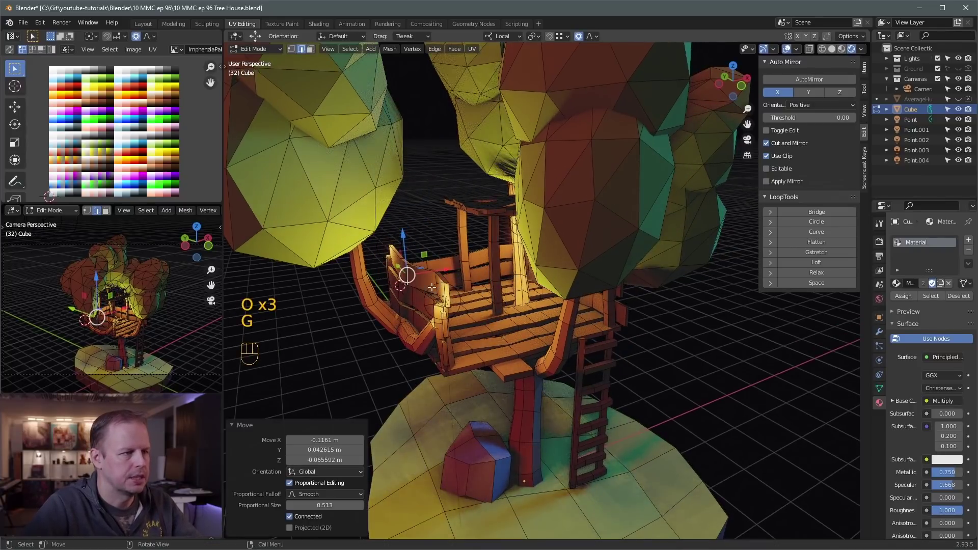
left_click(436, 279)
Step: Shrink the duplicated board to about 0.835 and settle it beside the curved branch
key("s")
key("g")
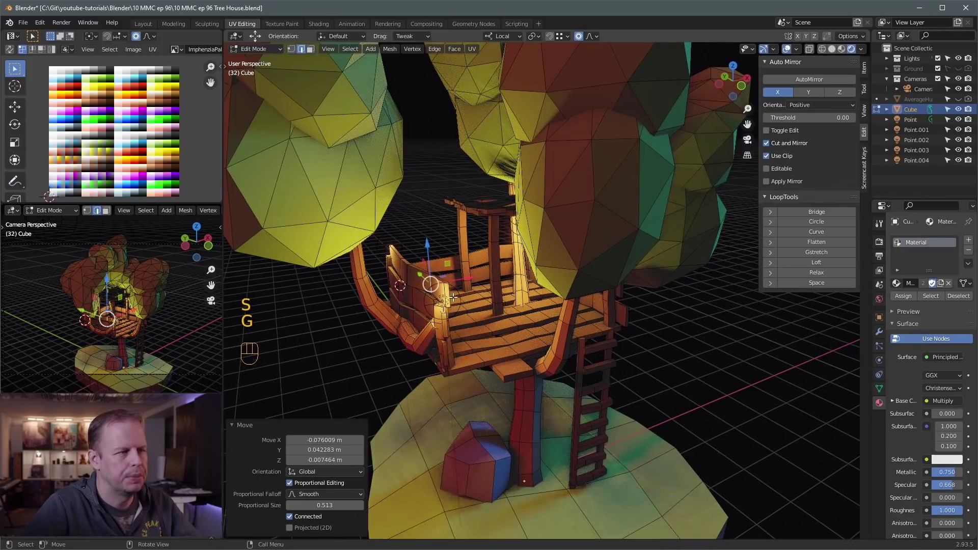
key("3")
key("s")
key("g")
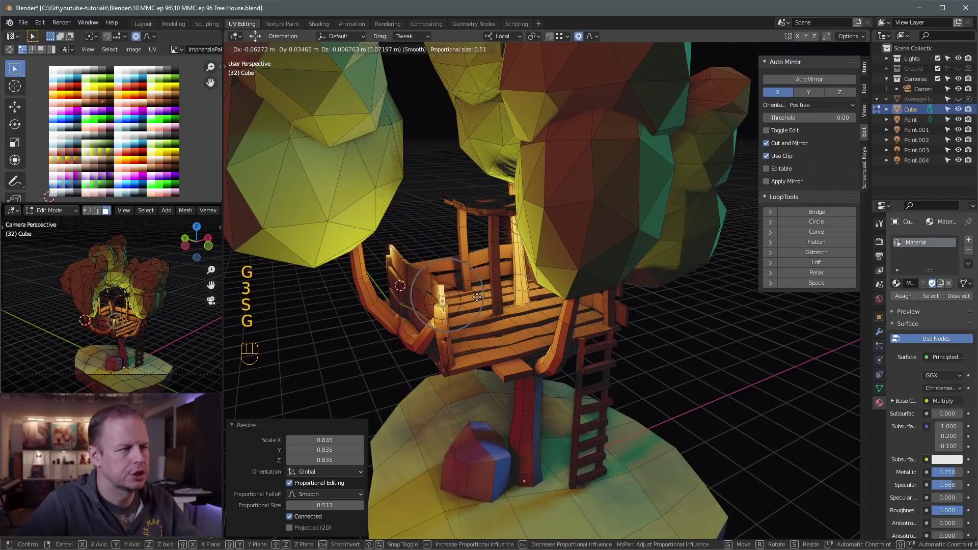
left_click_drag(478, 294, 516, 287)
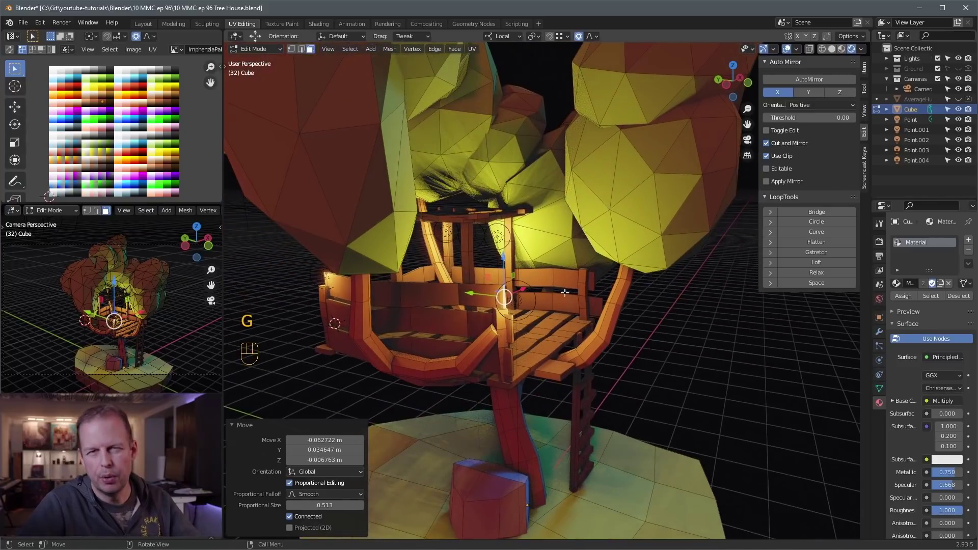
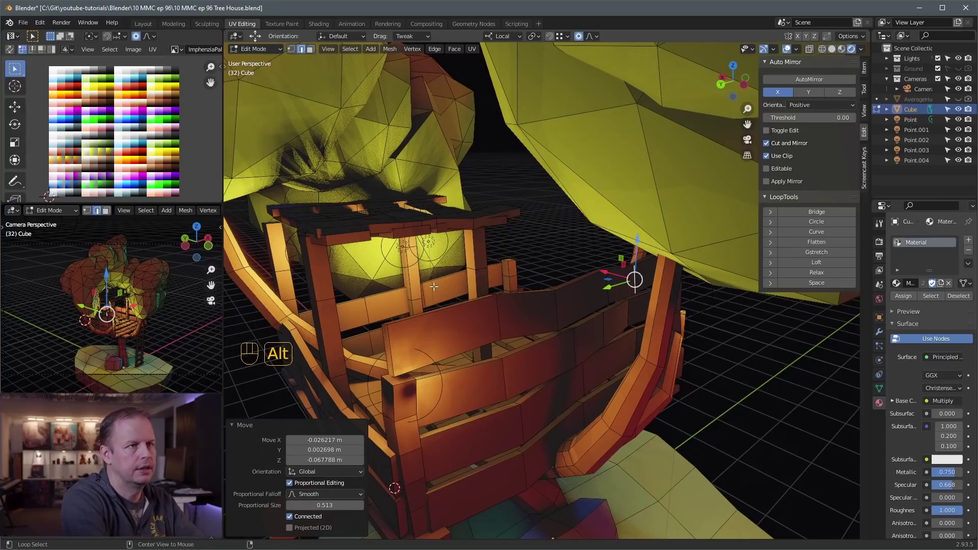
Step: Grab another railing piece with connected proportional editing (Alt+O), lifting the canopy about 0.42 m, then delete the selection
key("alt+o")
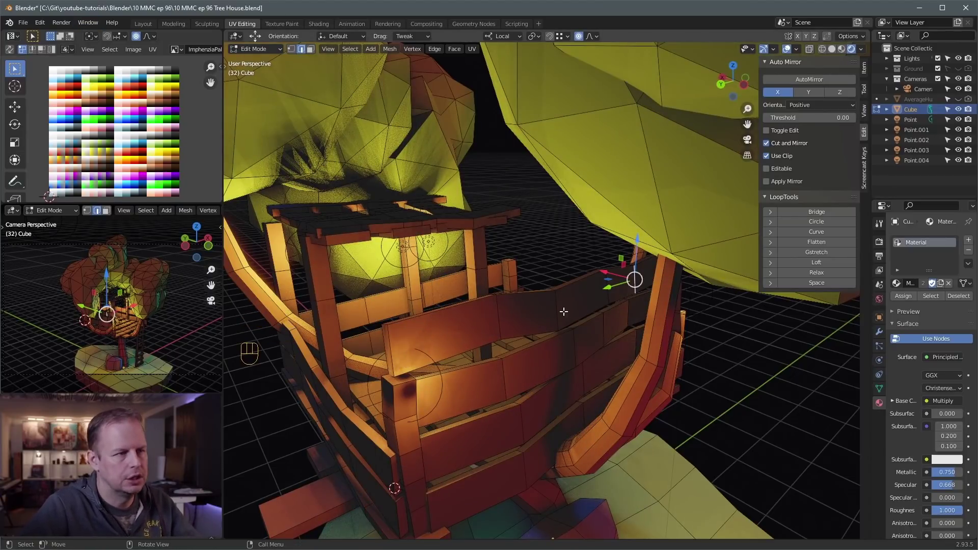
left_click(561, 308)
key("g")
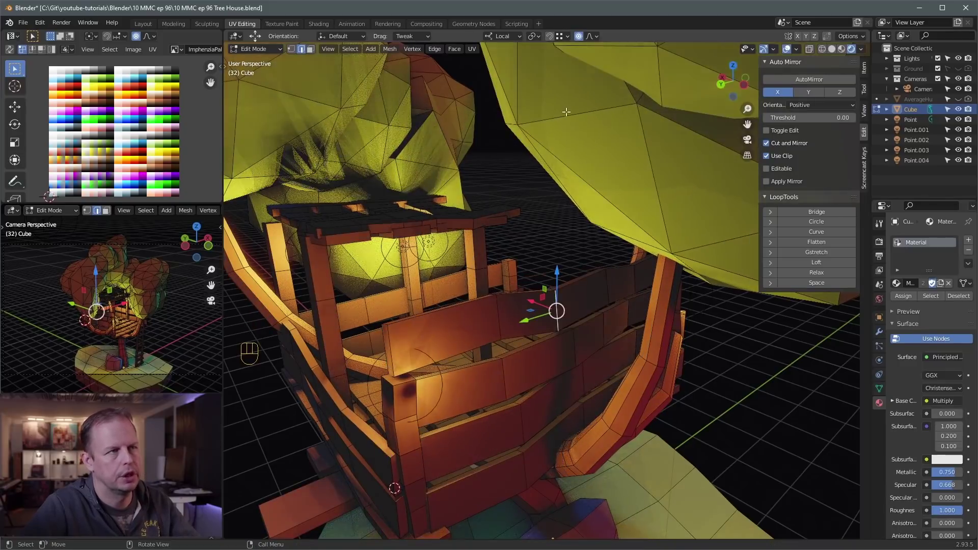
key("alt+o")
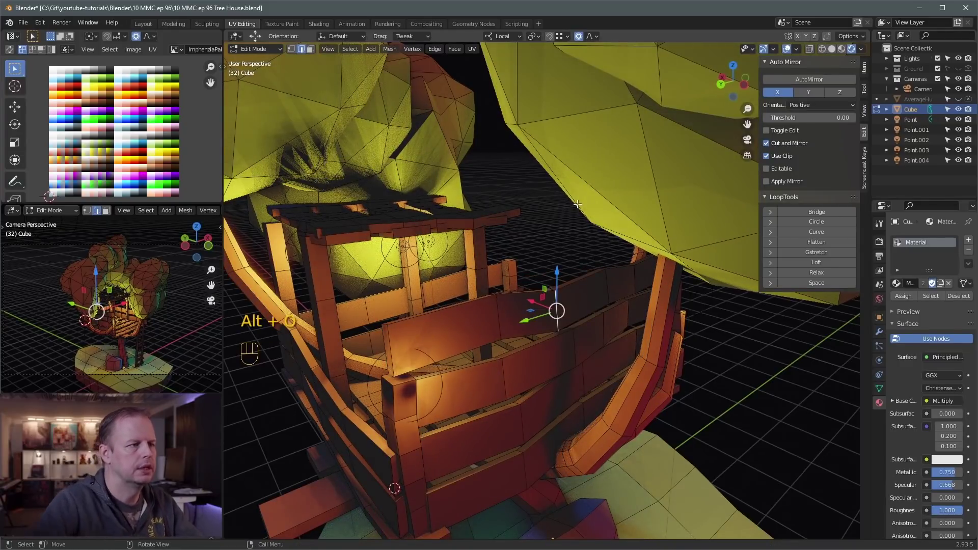
key("g")
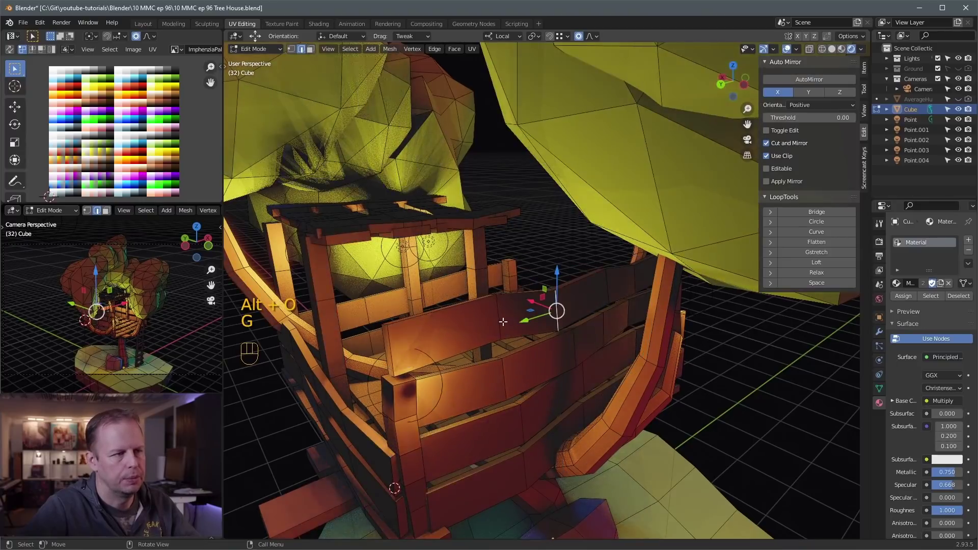
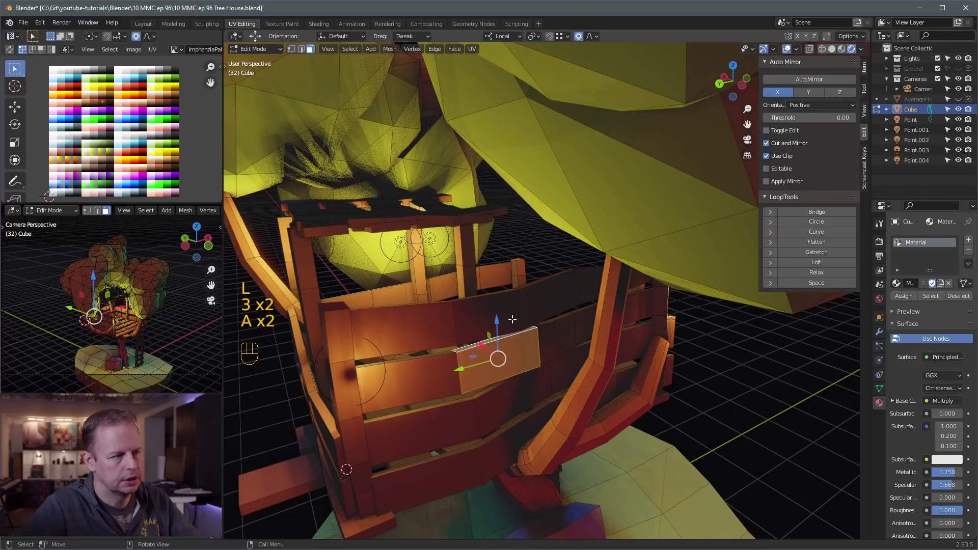
key("Delete")
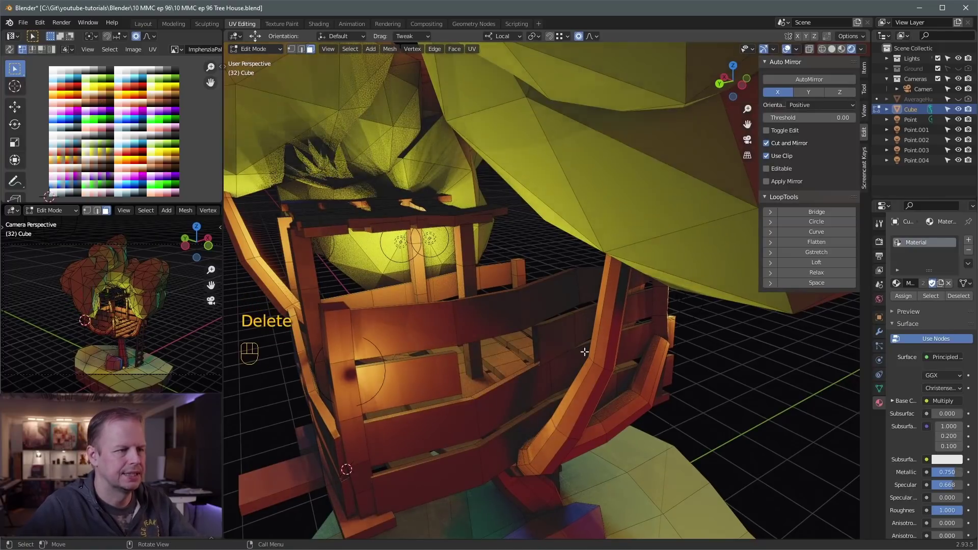
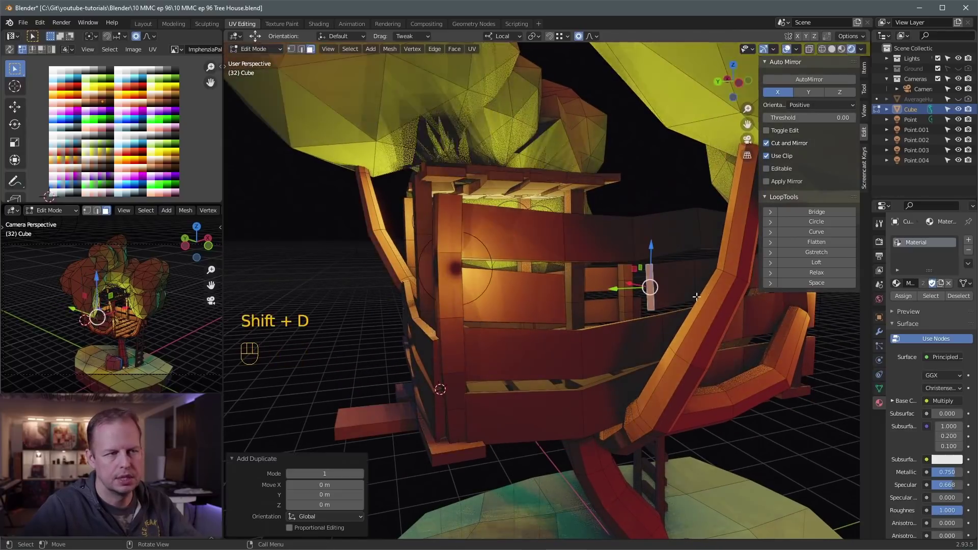
Step: Scale the duplicated vertical board about 2× and extrude its face roughly 0.17 m along the normal
middle_click(701, 311)
key("s")
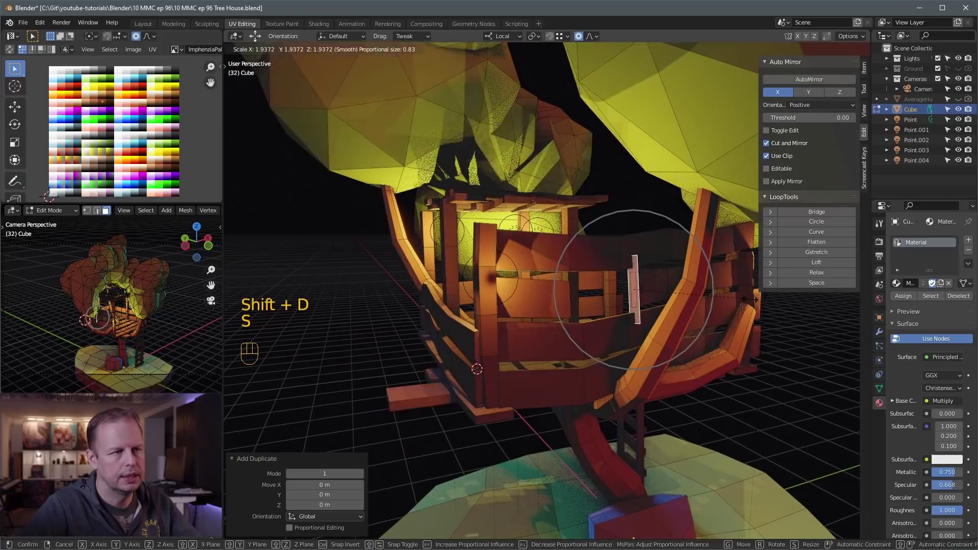
key("e")
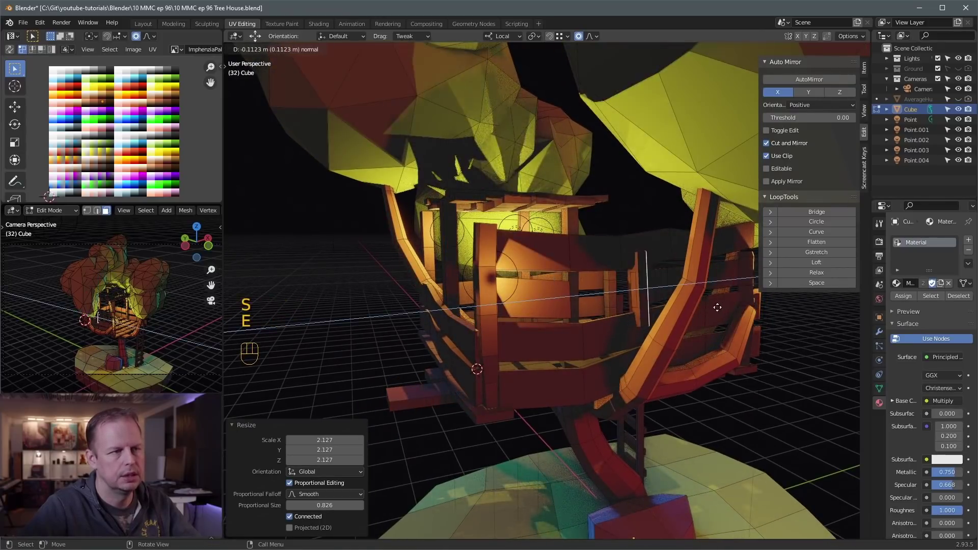
left_click_drag(692, 310, 615, 334)
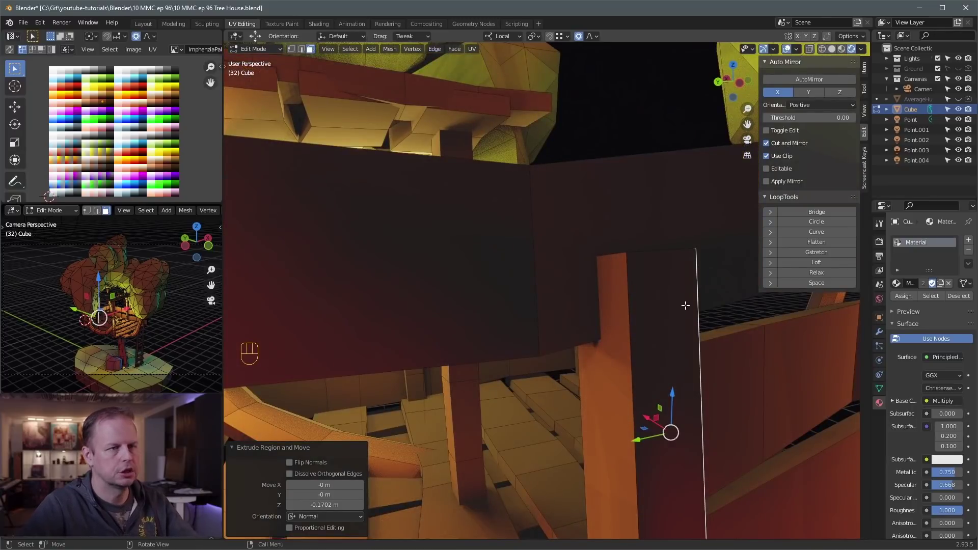
Step: Switch to solid shading and review the mesh editing Options panel before closing it
key("z")
middle_click(677, 292)
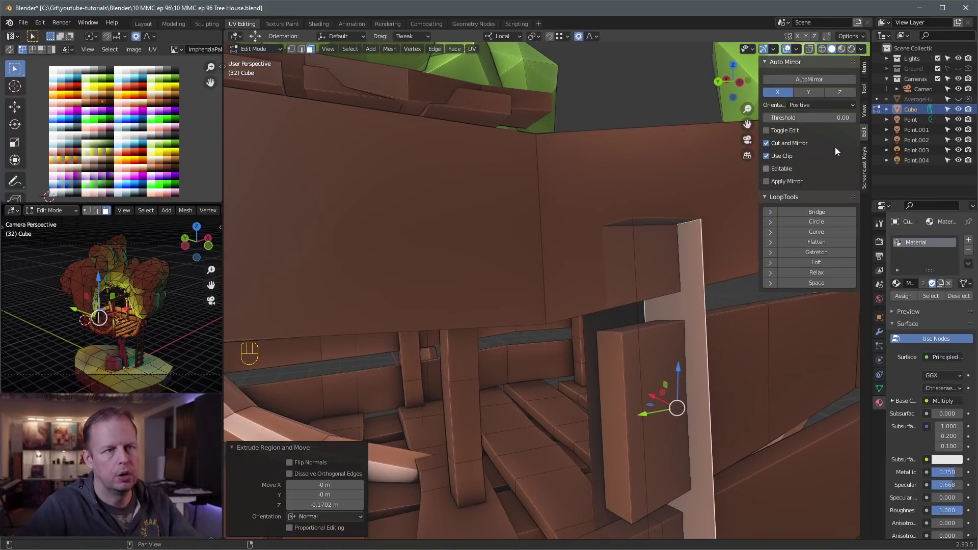
left_click_drag(865, 53, 871, 43)
left_click(869, 38)
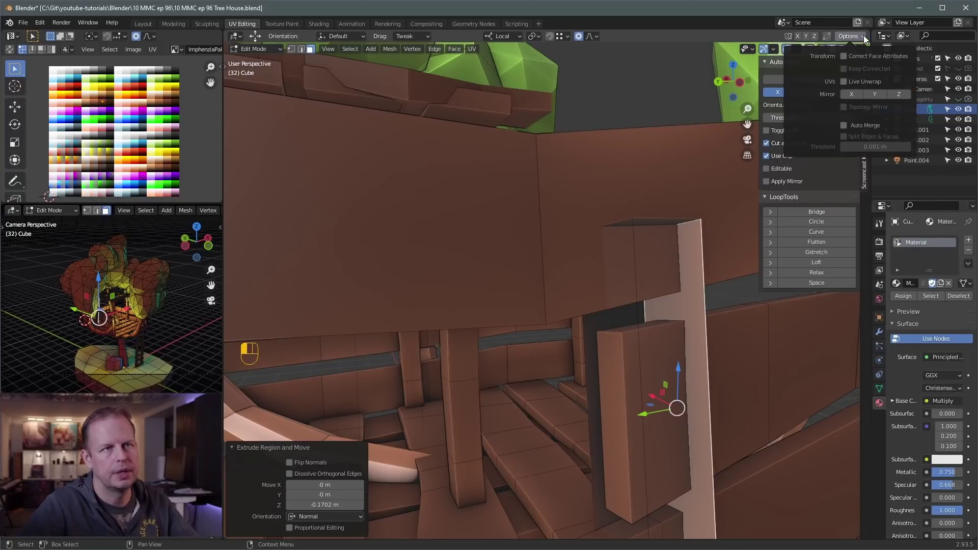
left_click_drag(864, 50, 588, 343)
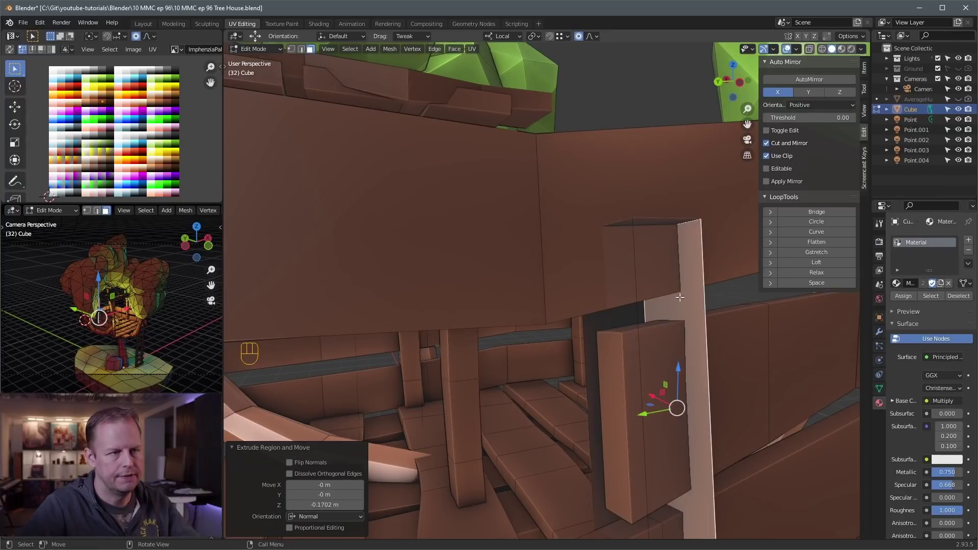
left_click(688, 295)
key("z")
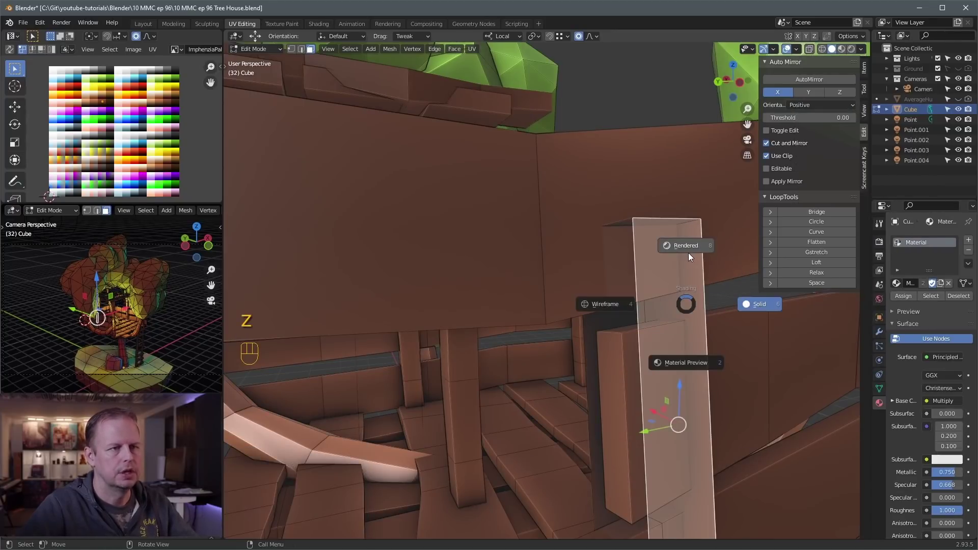
Step: Select the whole linked board, recalculate its normals and move it into place against the railing
key("l")
key("z")
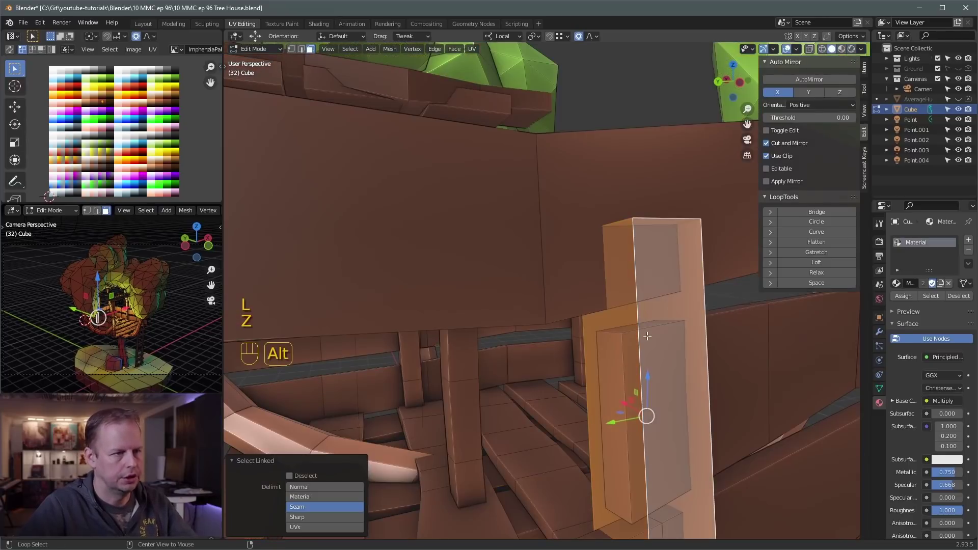
key("alt+n")
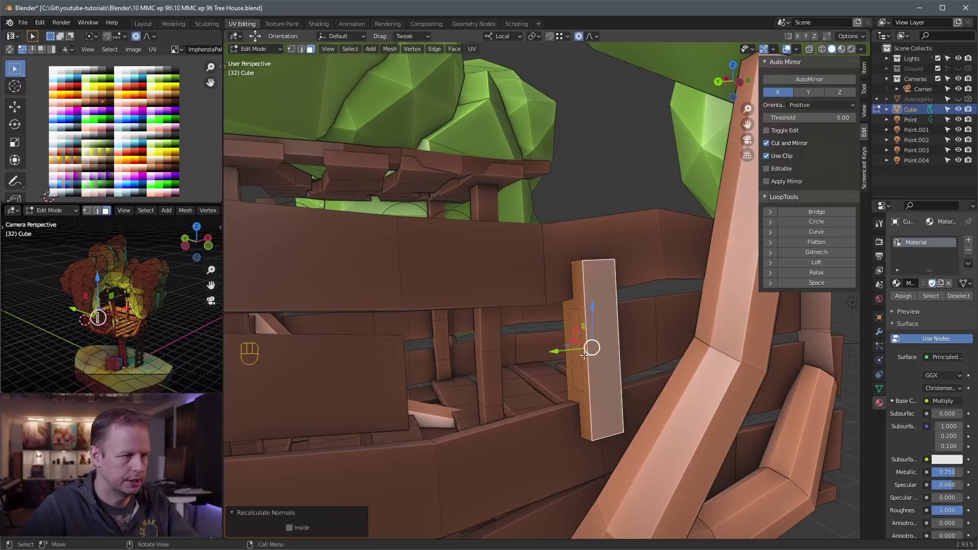
left_click(583, 374)
key("g")
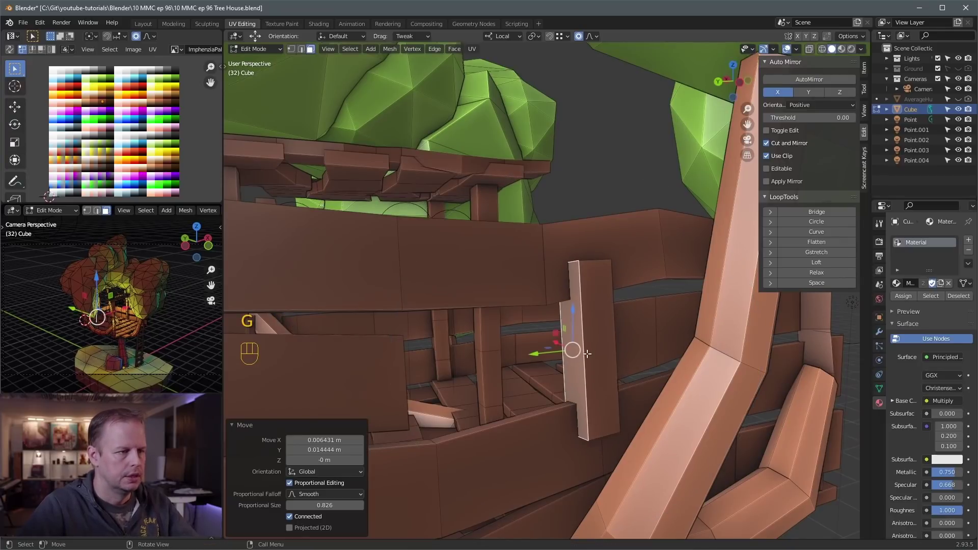
left_click(582, 355)
Step: Duplicate the tall railing board and slide the copy along the railing behind the curved branch
key("l")
key("shift+d")
middle_click(653, 322)
key("g")
left_click_drag(507, 323, 583, 330)
key("g")
middle_click(706, 331)
key("g")
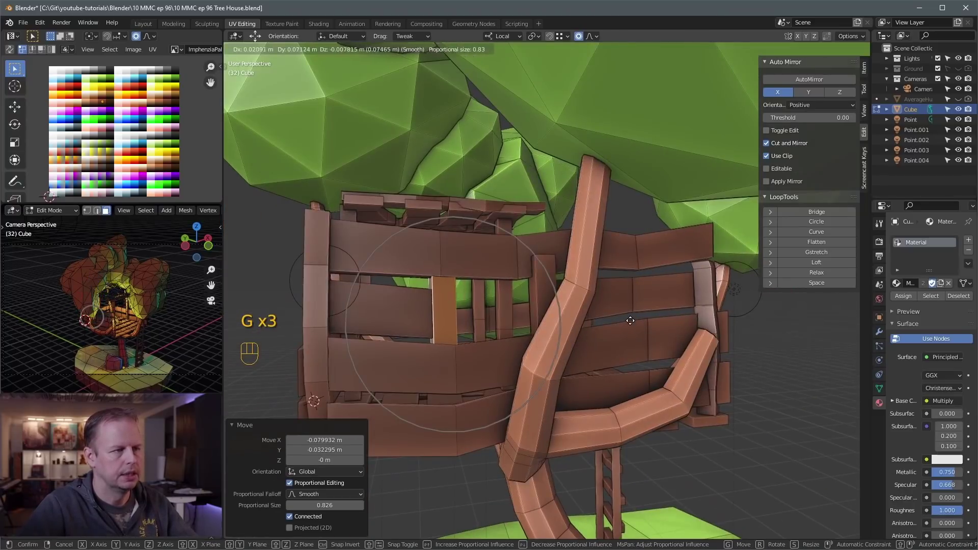
left_click_drag(604, 306, 686, 310)
Step: Leave mesh editing and show the tree house in Rendered viewport shading with its warm orange lights
key("g")
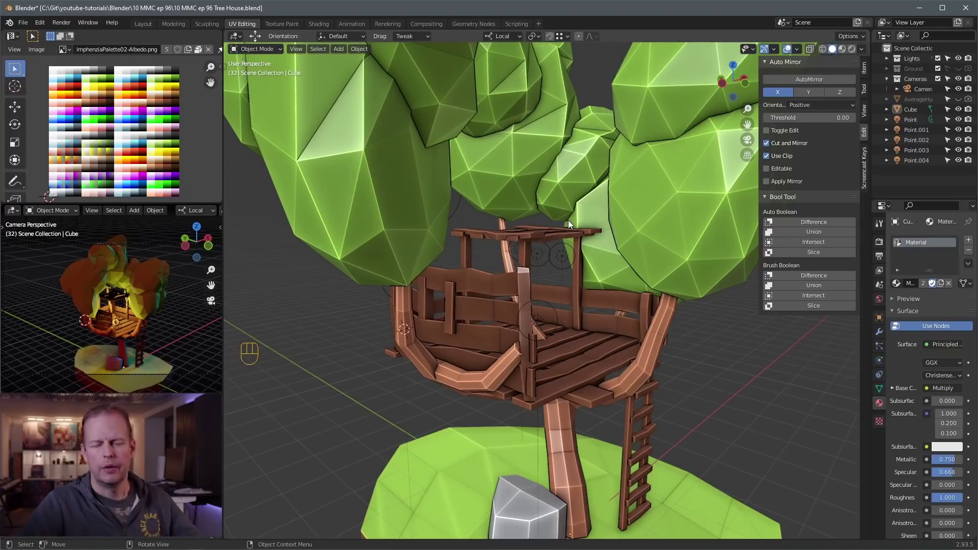
key("z")
key("z")
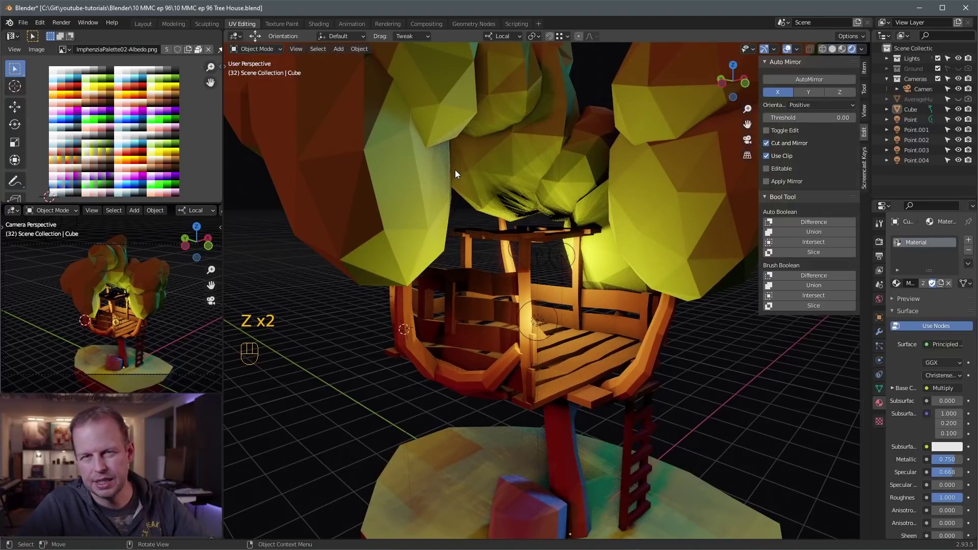